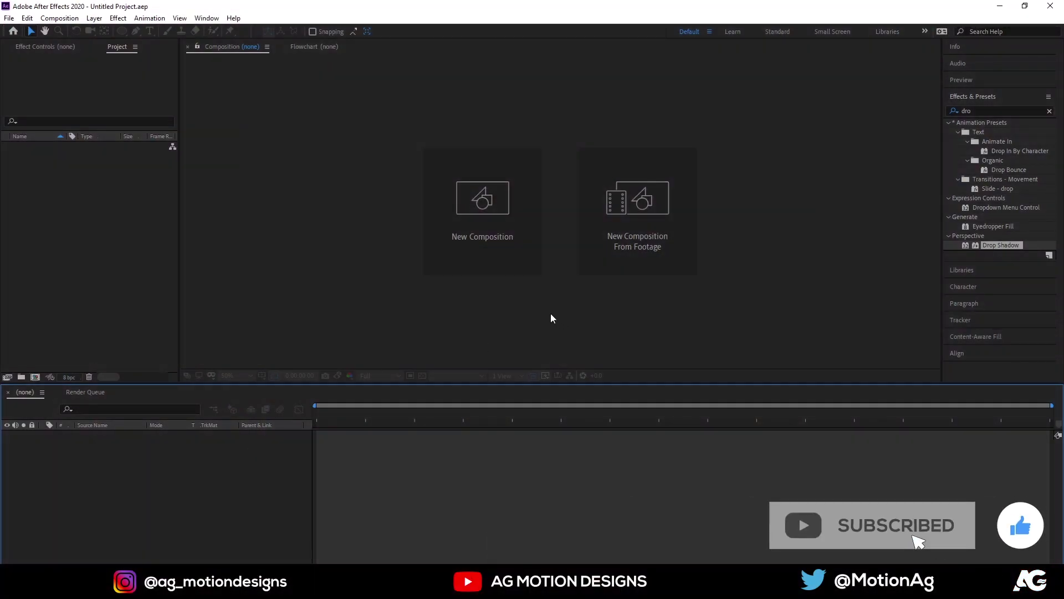
Step: Create a new composition named Main Animation at 1920×1080, 30 fps
click(479, 251)
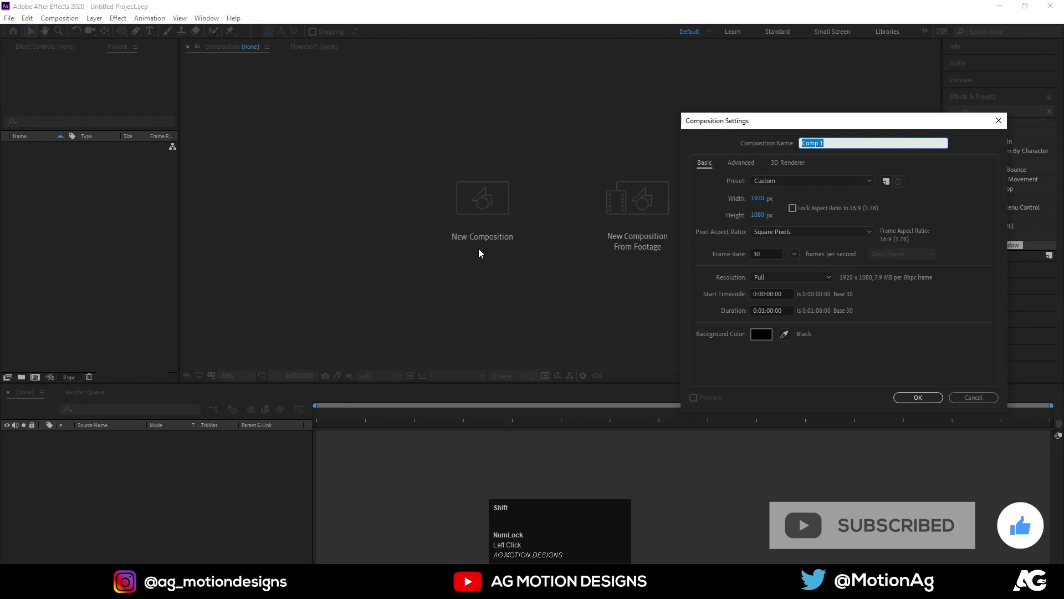
text(ain)
key(space)
text(imation)
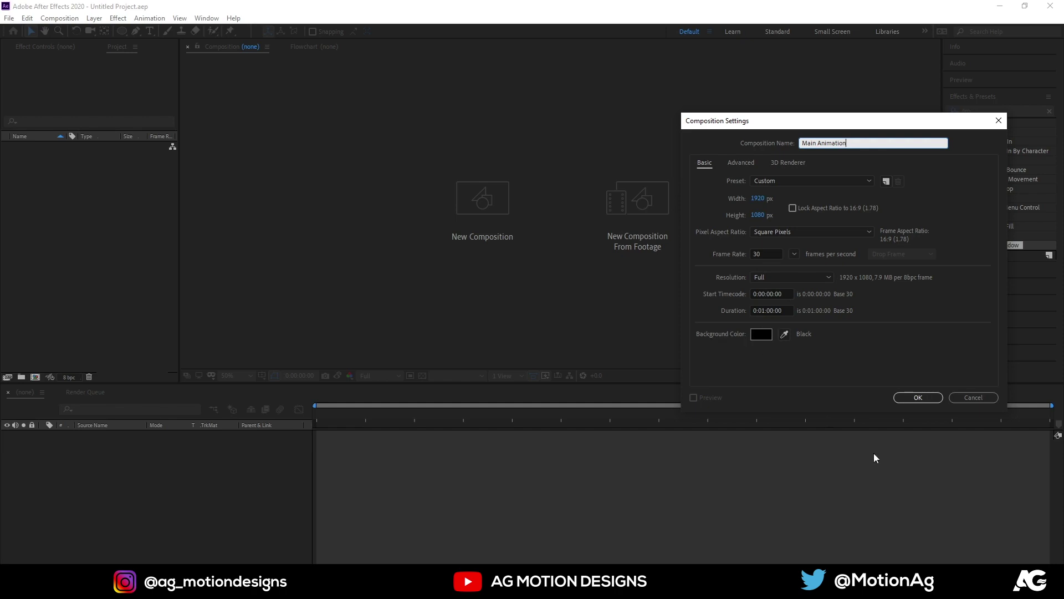
Step: Show title/action safe guides and add a centred white 177 px RACING text layer
click(907, 403)
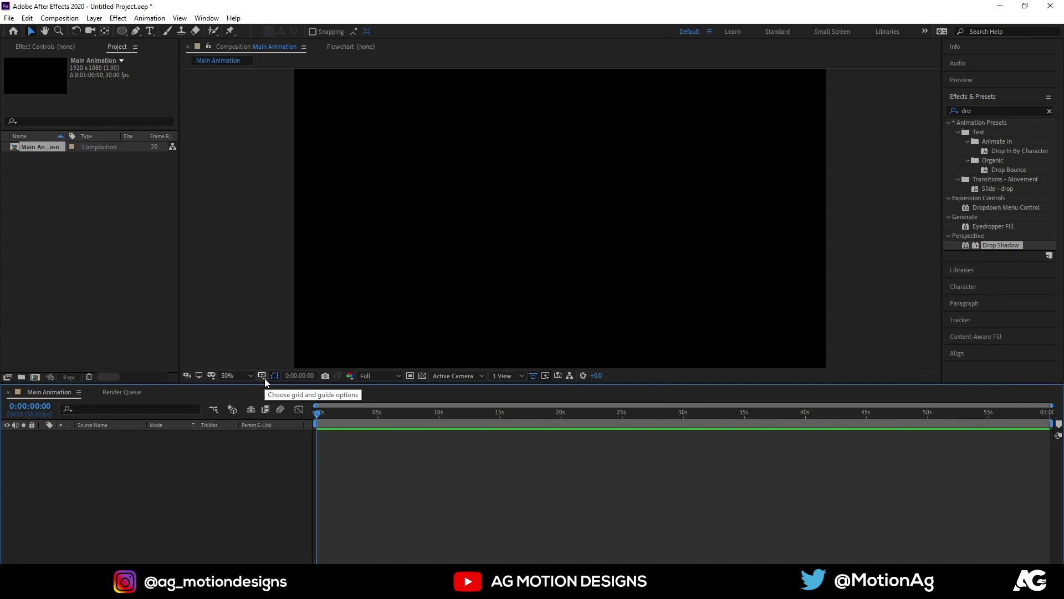
click(268, 383)
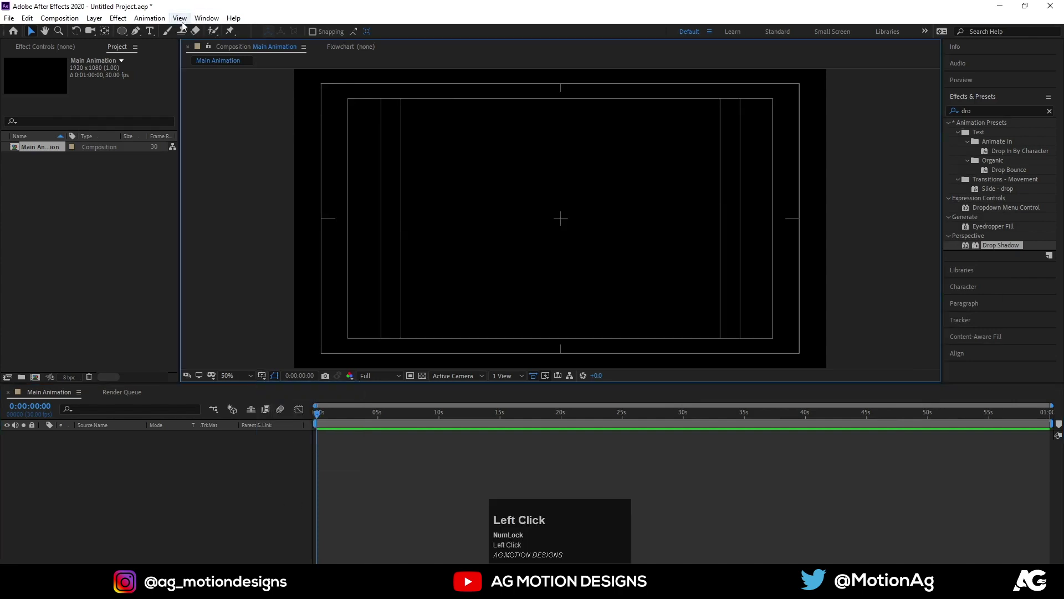
click(155, 34)
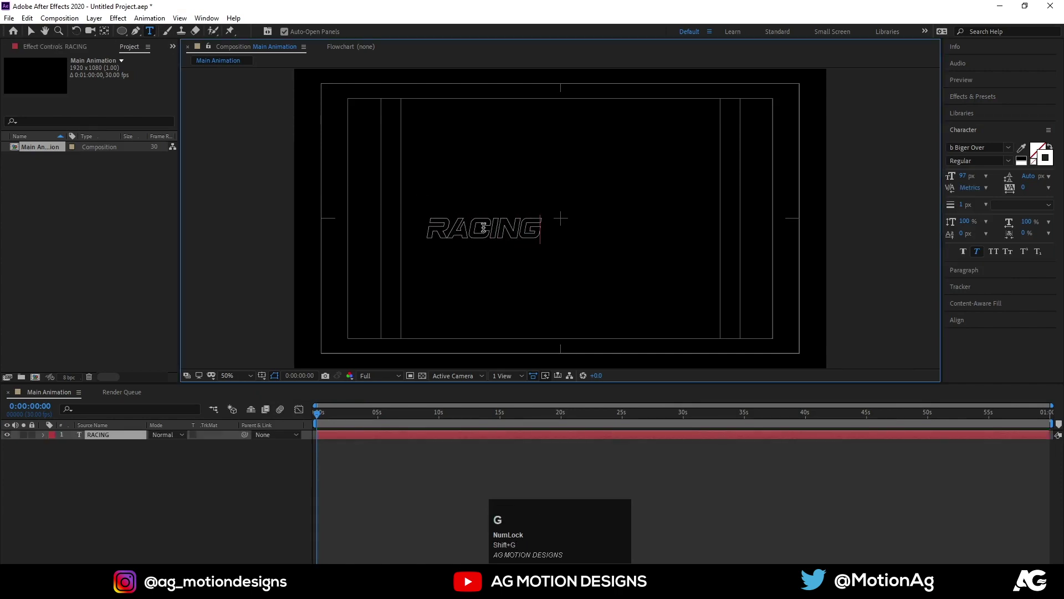
key(ctrl+a)
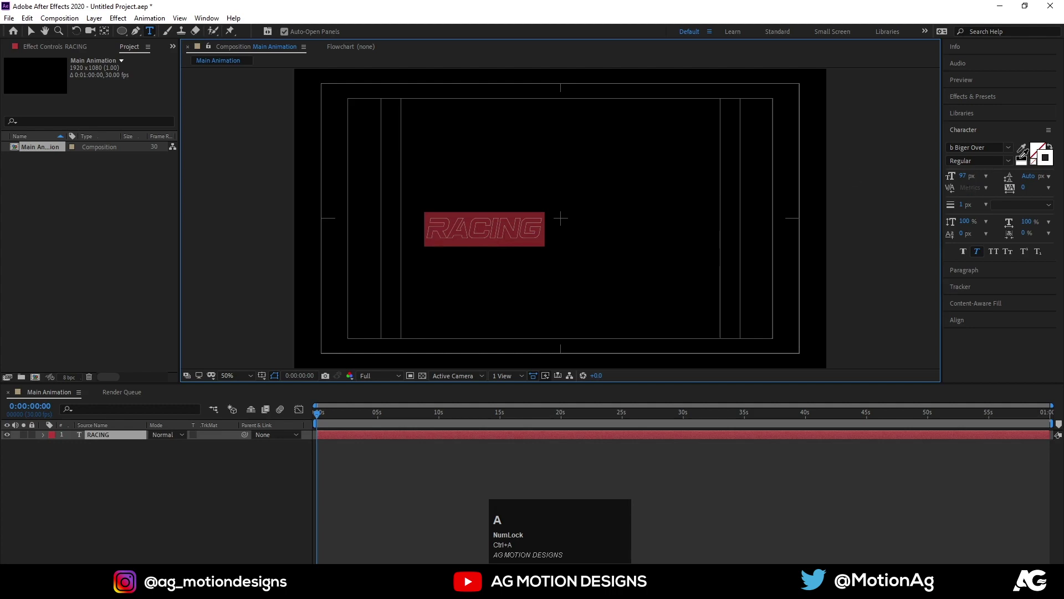
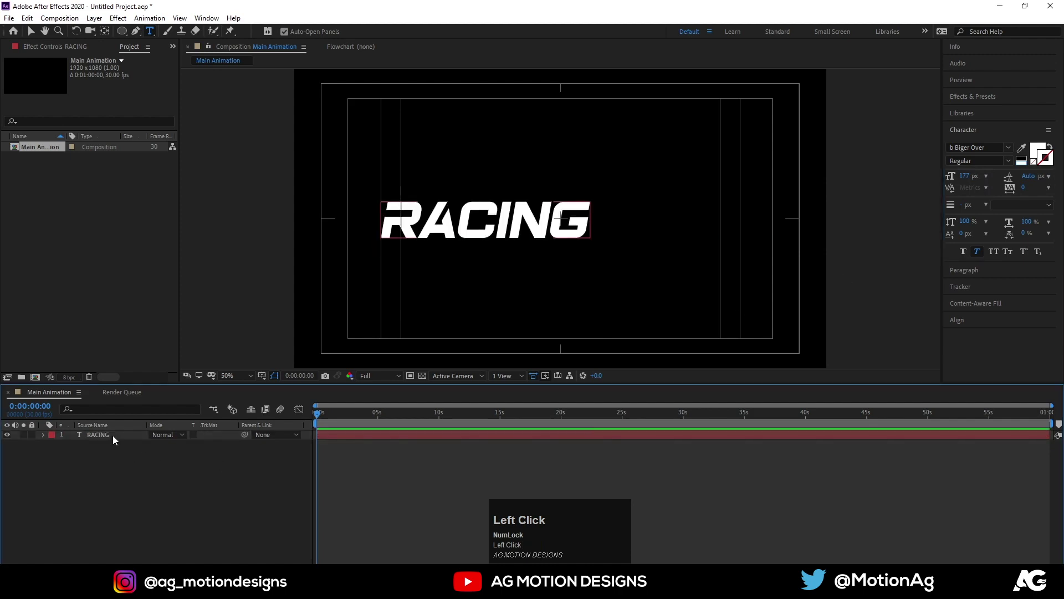
key(ctrl+alt+Home)
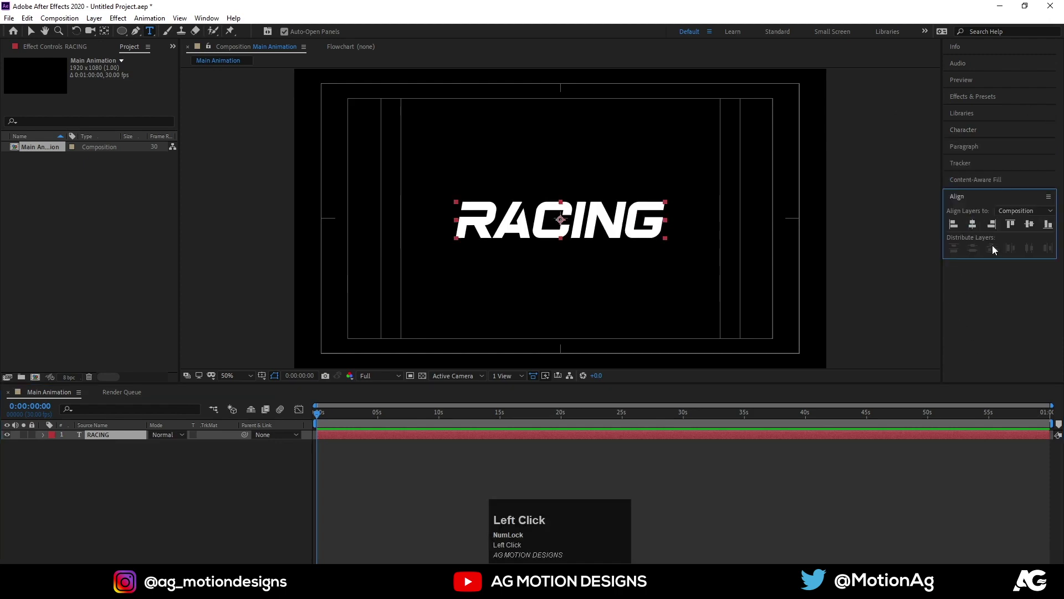
Step: Apply Gradient Ramp to RACING for a grey gradient, then duplicate it as RACING 2
click(129, 449)
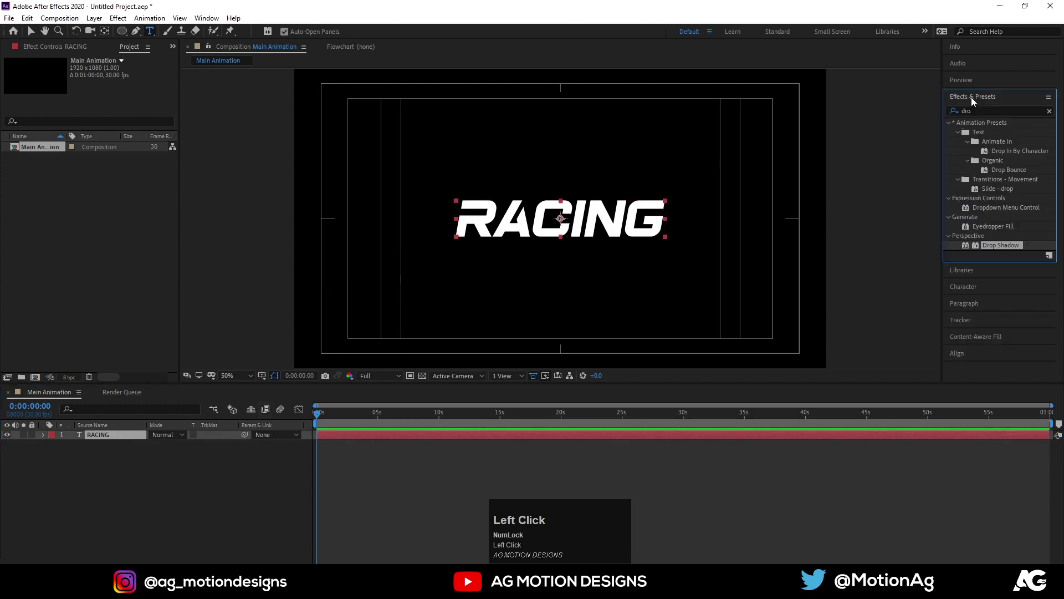
key(ctrl+a)
text(ramp)
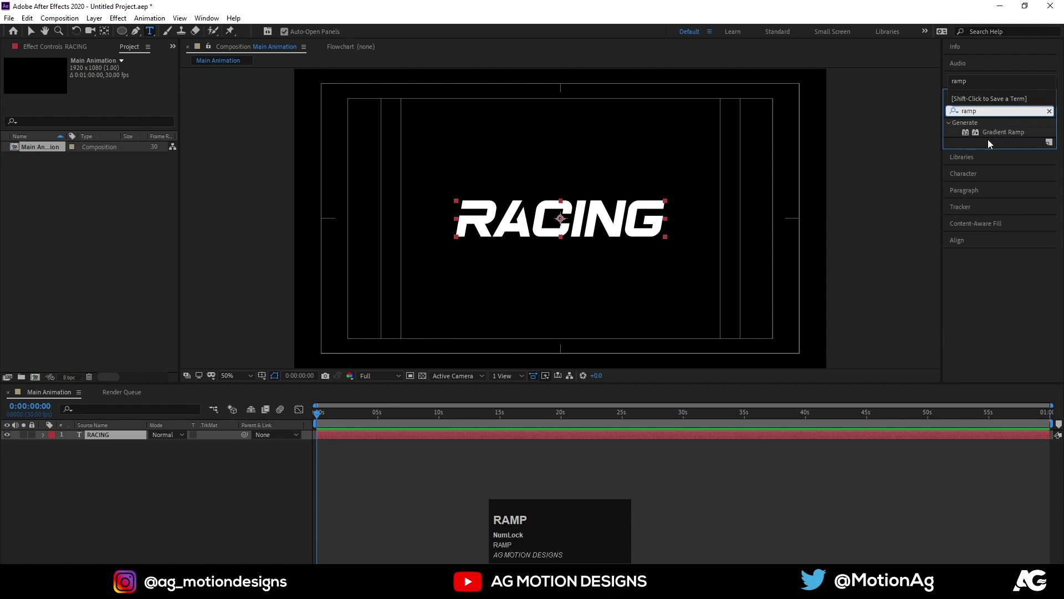
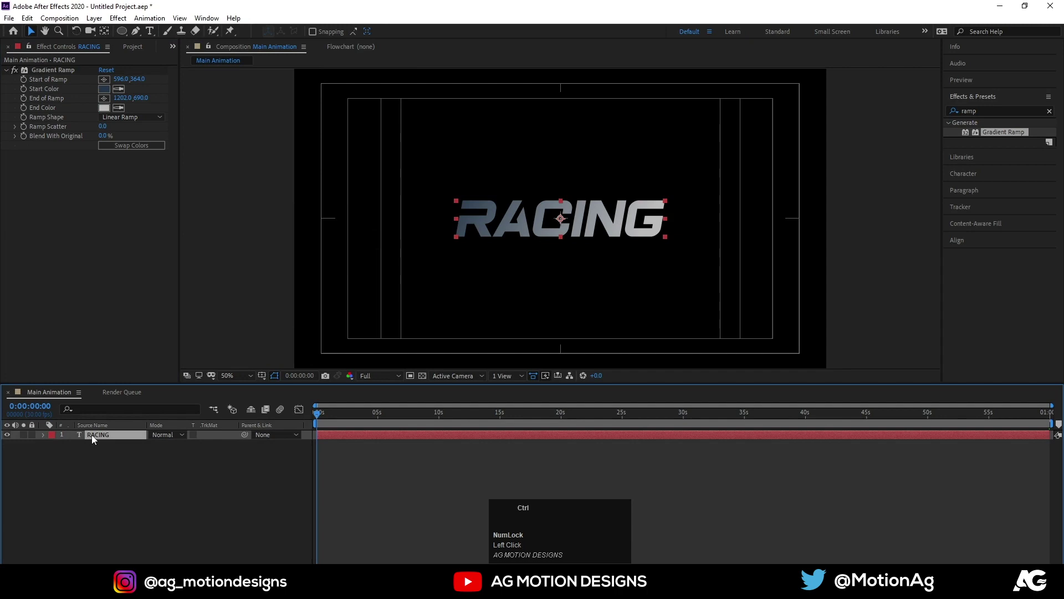
key(ctrl+d)
Step: Strip the gradient from RACING 2 and give it a stroke-only 3 px white outline
click(39, 73)
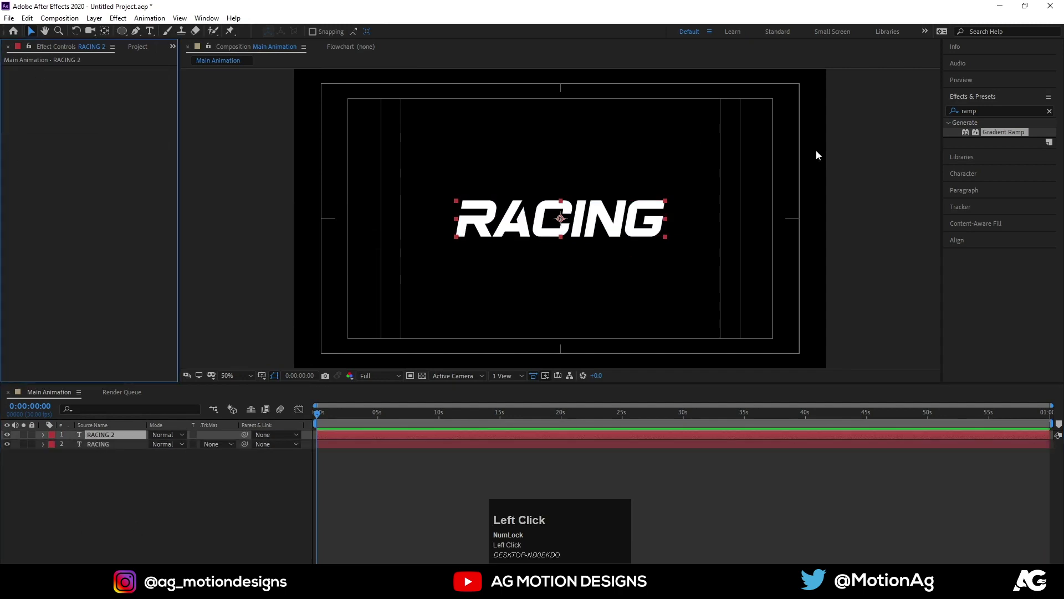
click(963, 181)
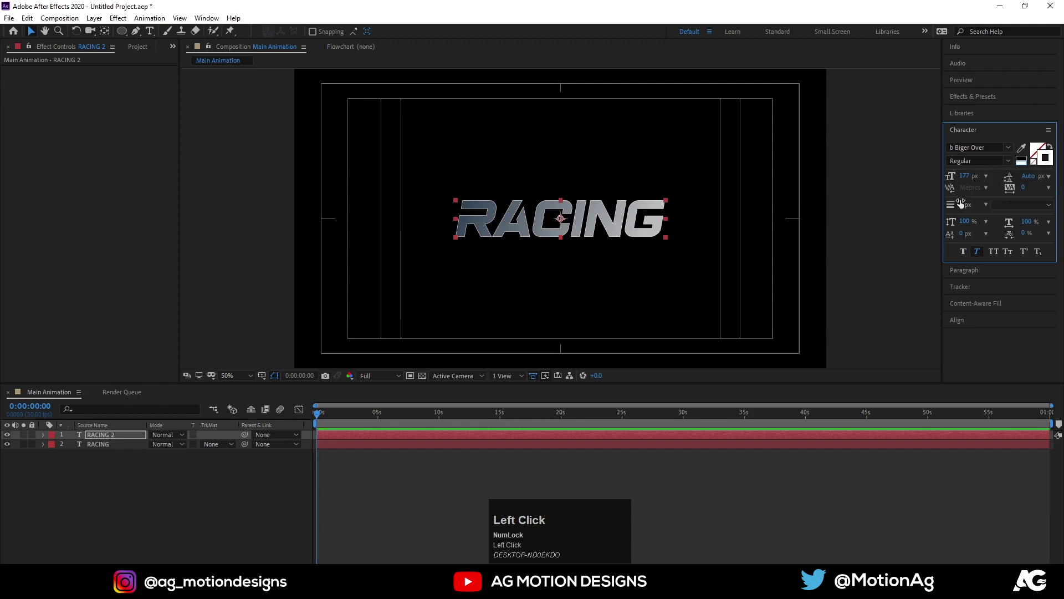
key(Return)
click(129, 508)
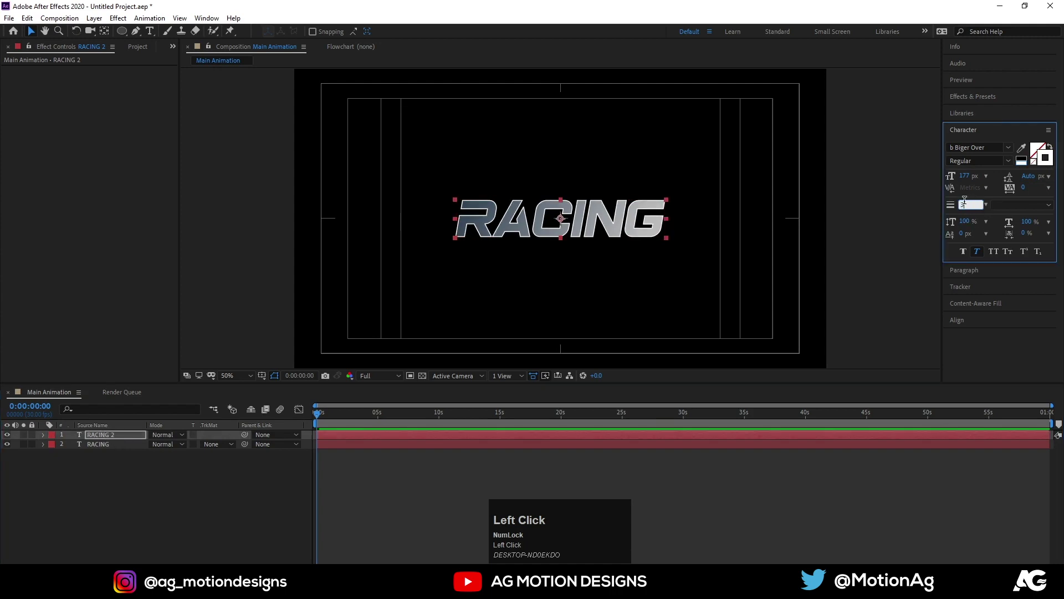
key(Return)
Step: Duplicate into a 32 px blue-stroked RACING 3 at the bottom, then duplicate again as RACING 4
click(209, 466)
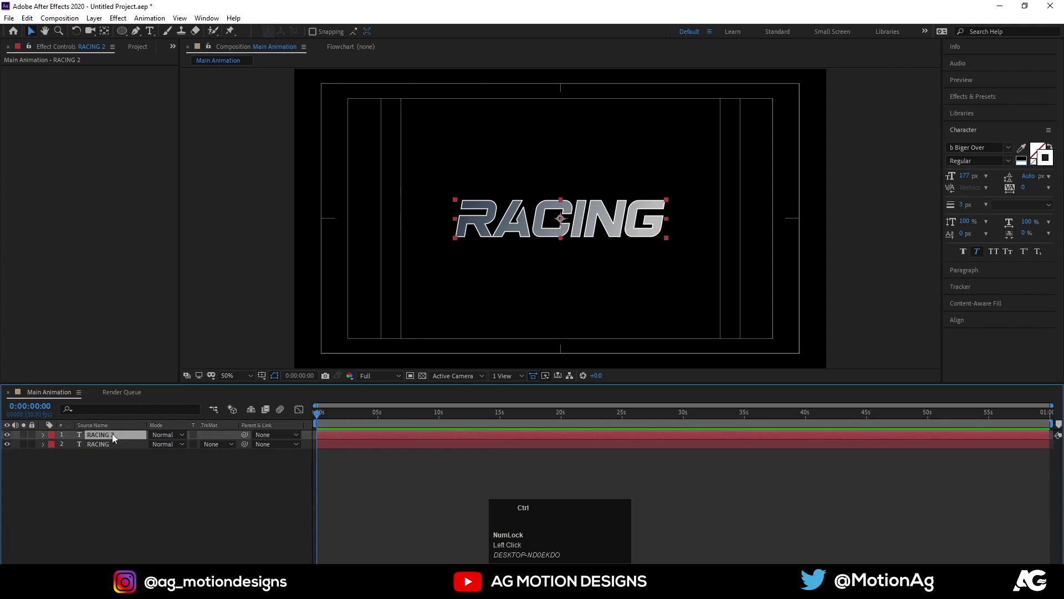
key(ctrl+d)
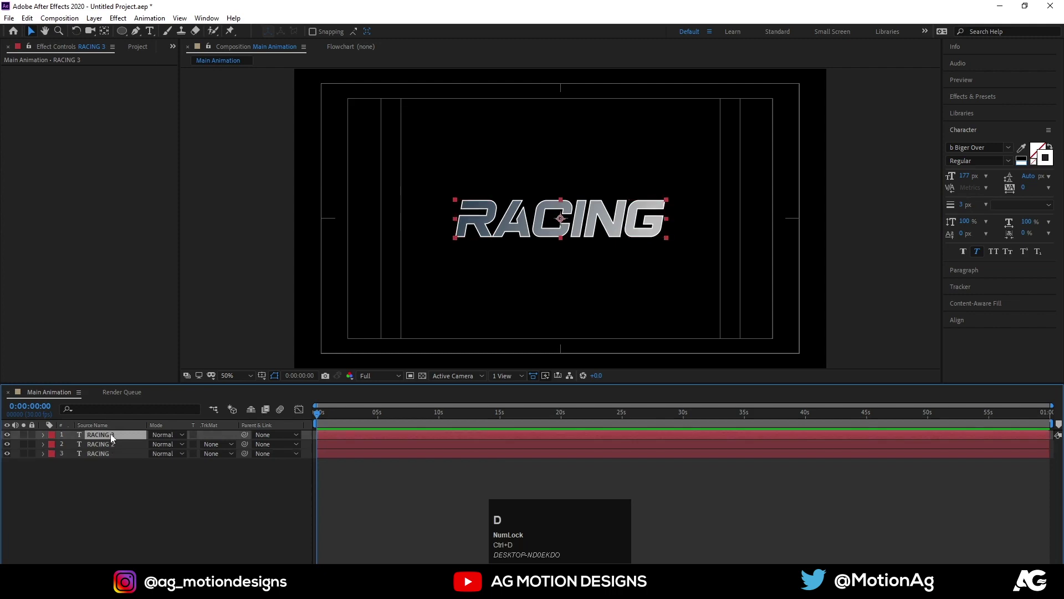
drag(114, 437, 361, 242)
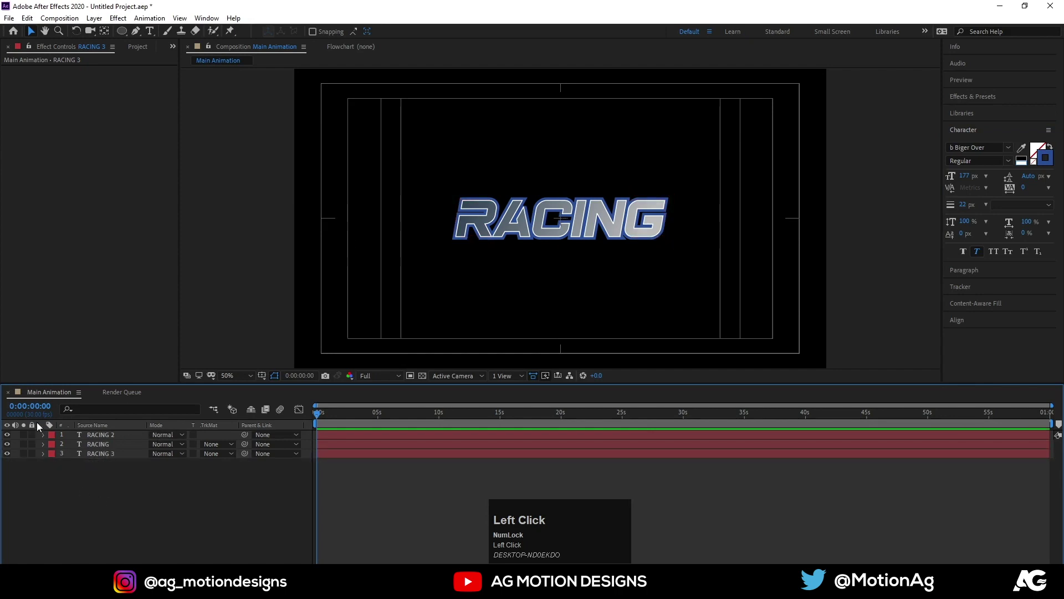
click(99, 442)
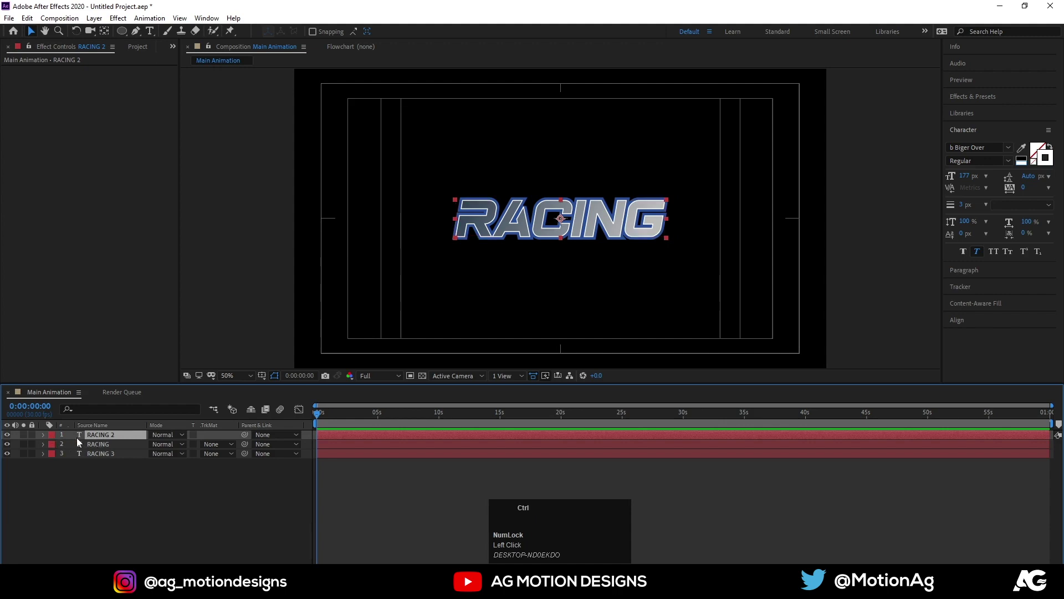
key(ctrl+d)
click(28, 437)
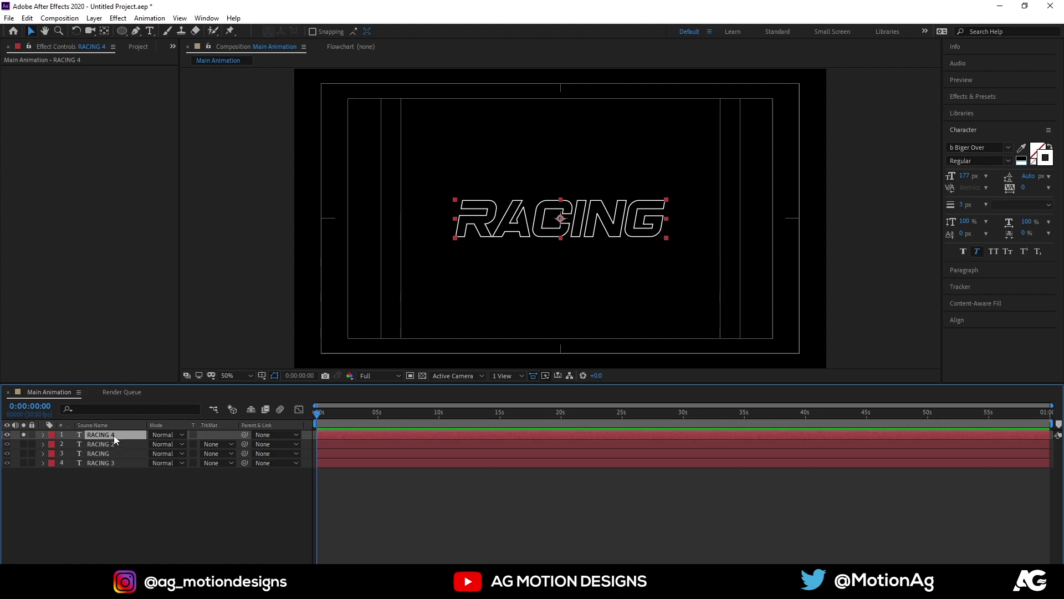
Step: Convert RACING 4 to shape outlines and add Trim Paths with End at 70%
right_click(116, 440)
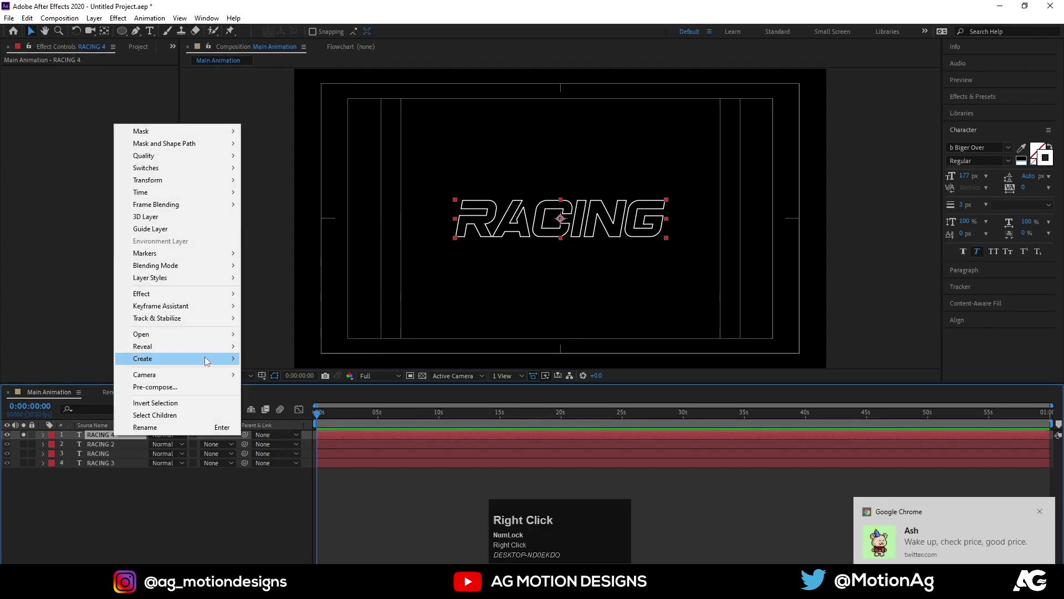
click(283, 368)
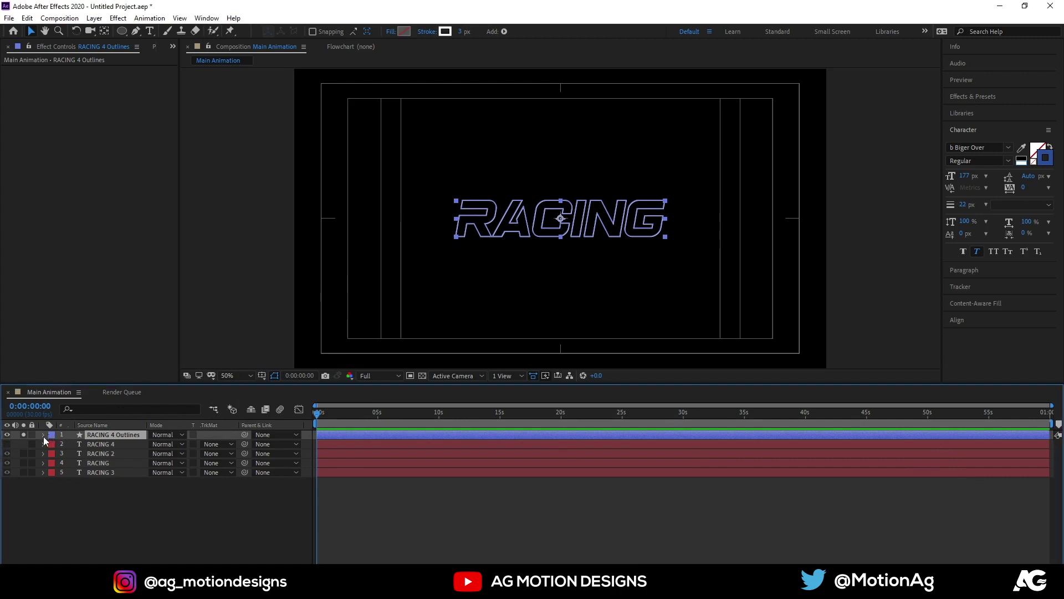
click(46, 440)
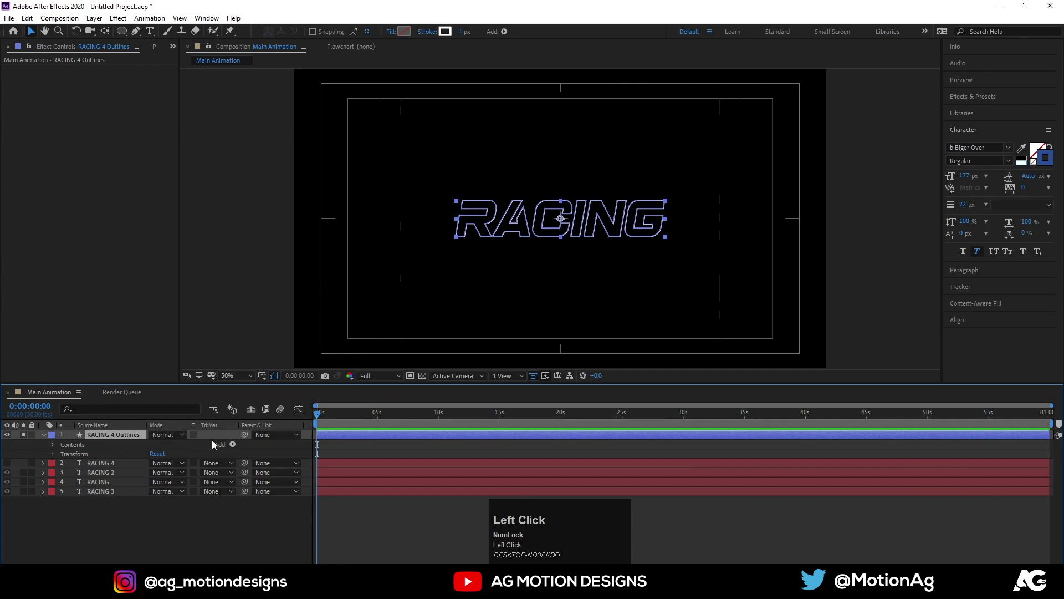
click(235, 446)
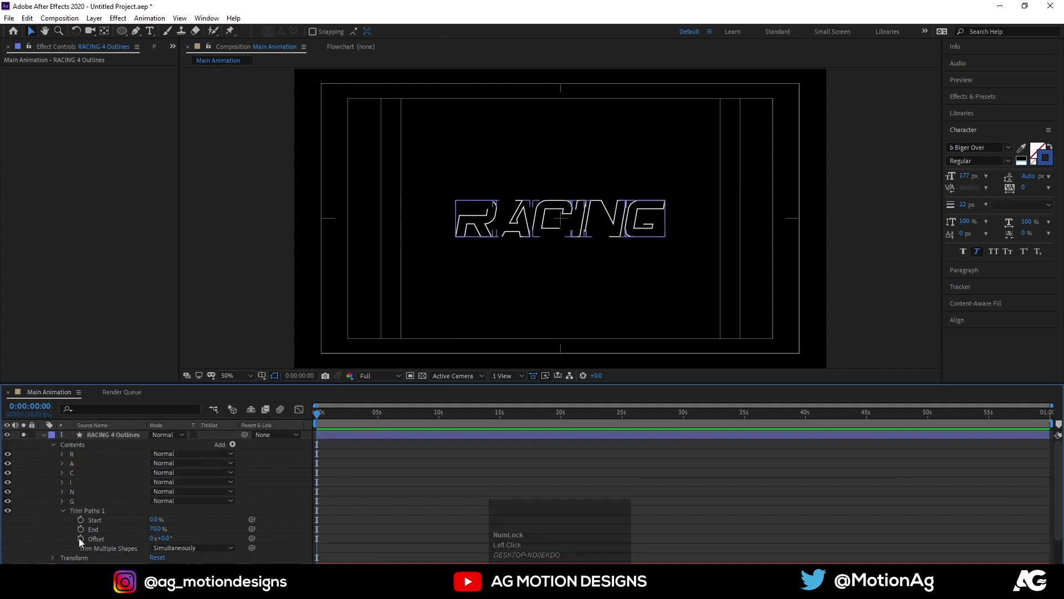
Step: Drive the trim Offset with a time*50 expression and preview the travelling outline
click(84, 541)
text(time)
key(shift+8)
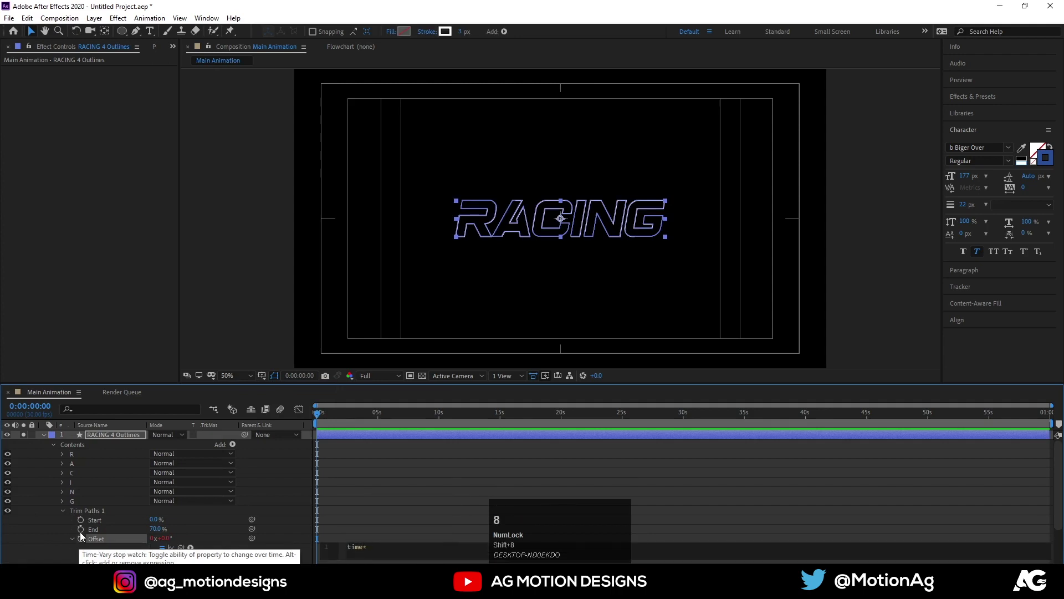
text(50)
click(388, 474)
key(space)
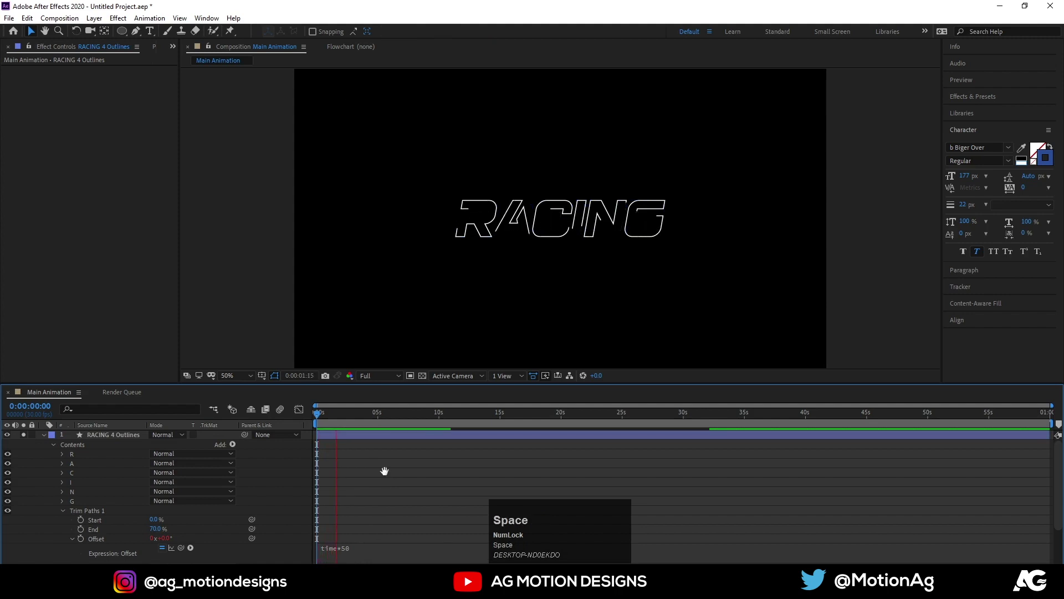
Step: Delete the RACING 4 text layer and nudge the Outlines position into line with the lettering
key(u)
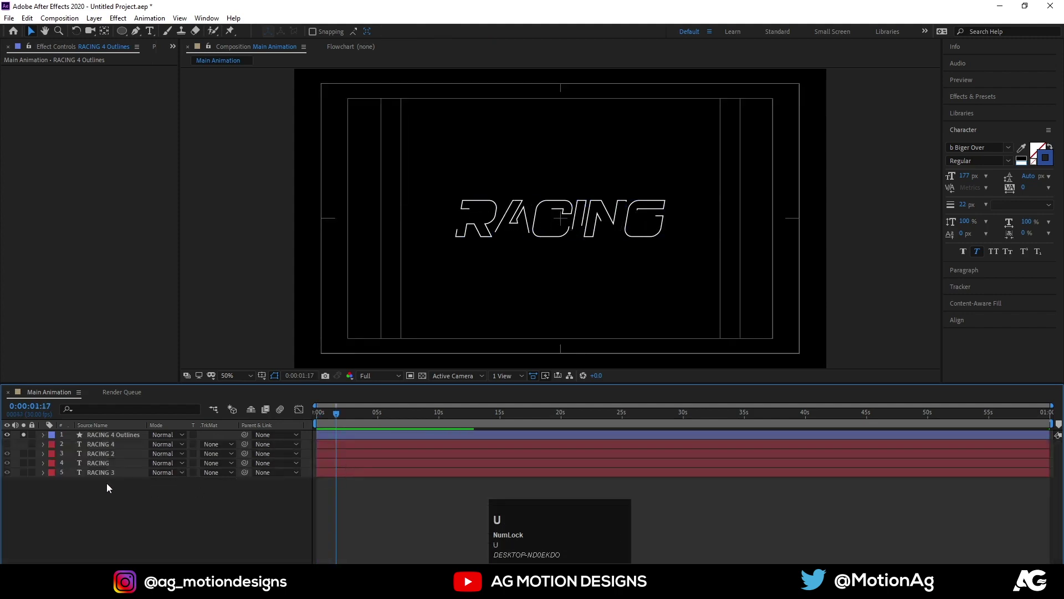
click(106, 451)
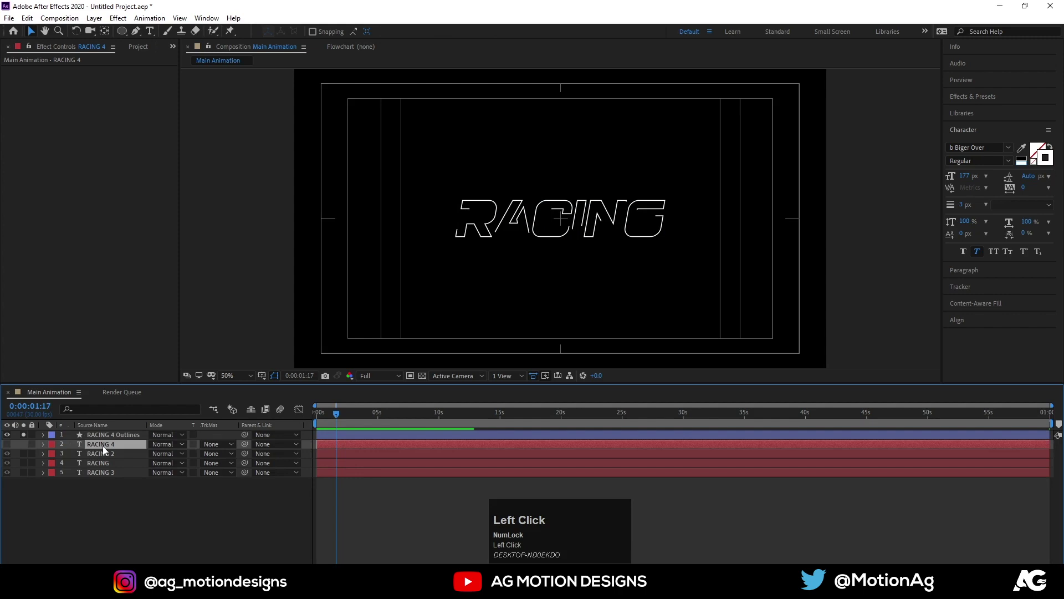
drag(27, 437, 104, 440)
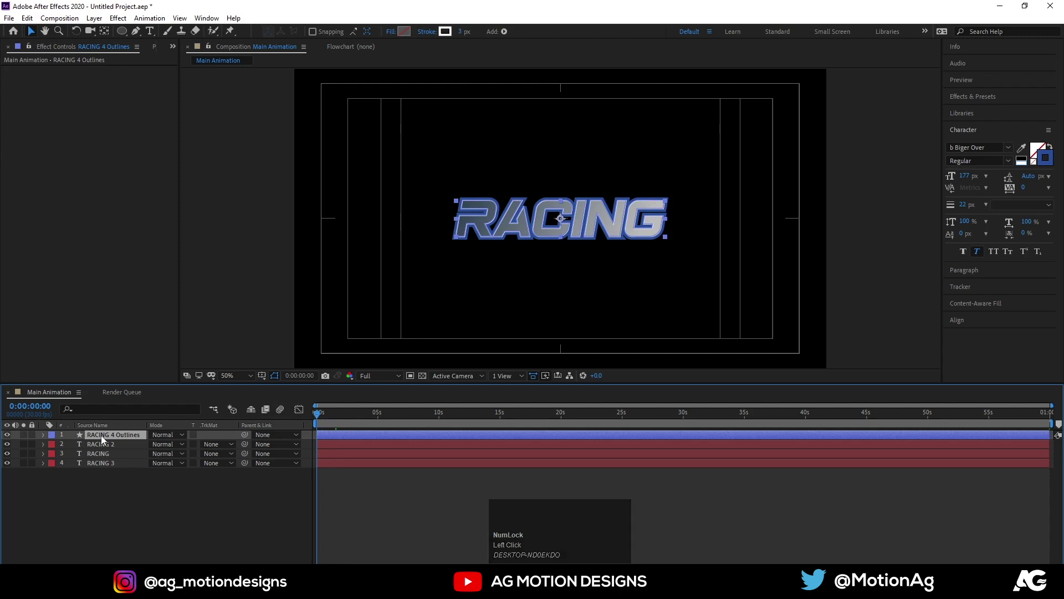
key(p)
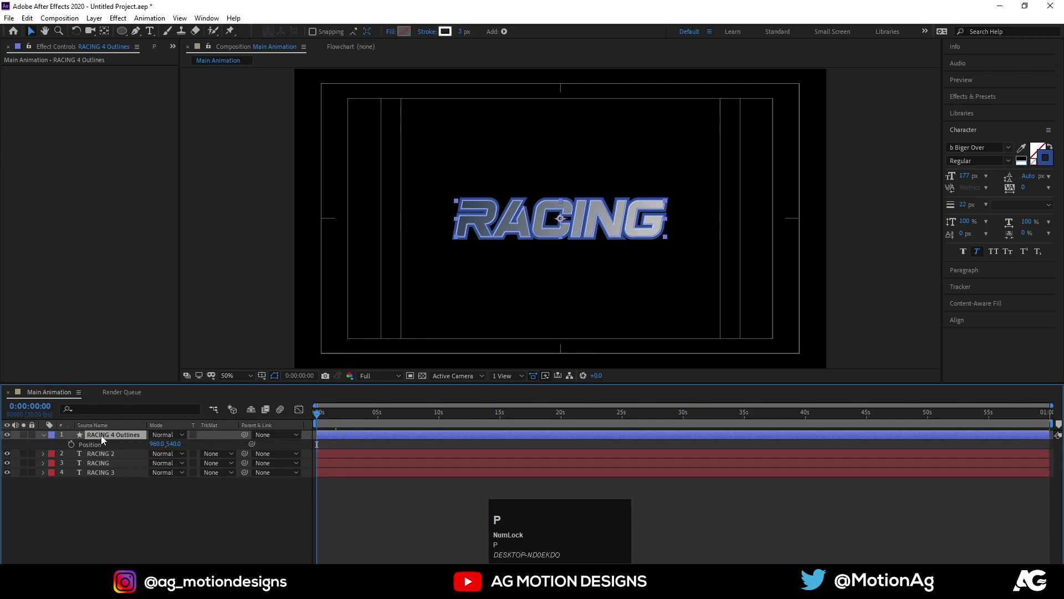
key(Left)
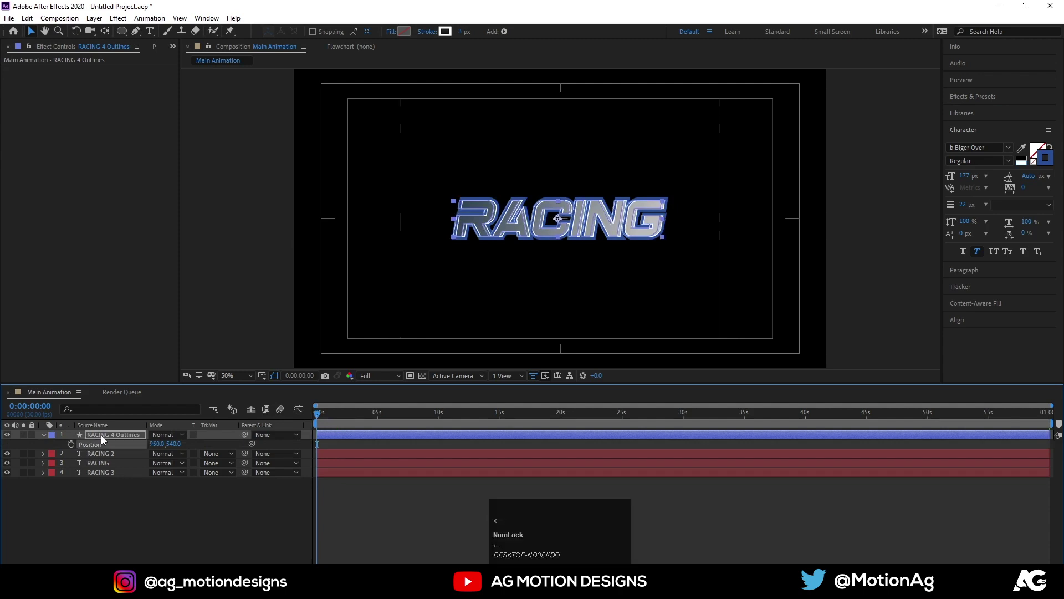
key(Up)
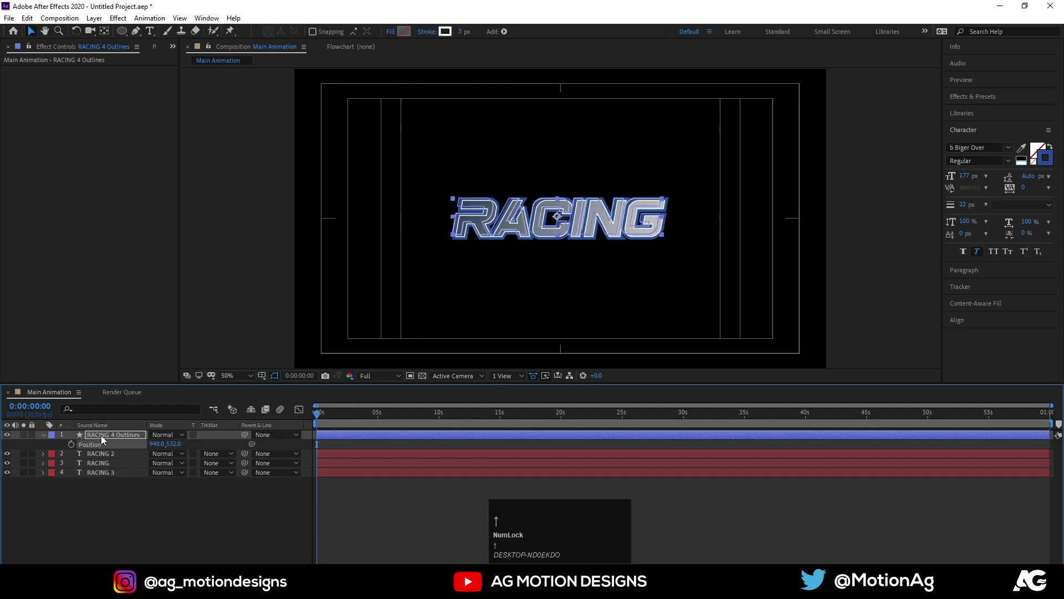
key(Left)
click(101, 523)
key(space)
key(space)
Step: Thin the outline stroke to 1 px and preview from the first frame
click(114, 439)
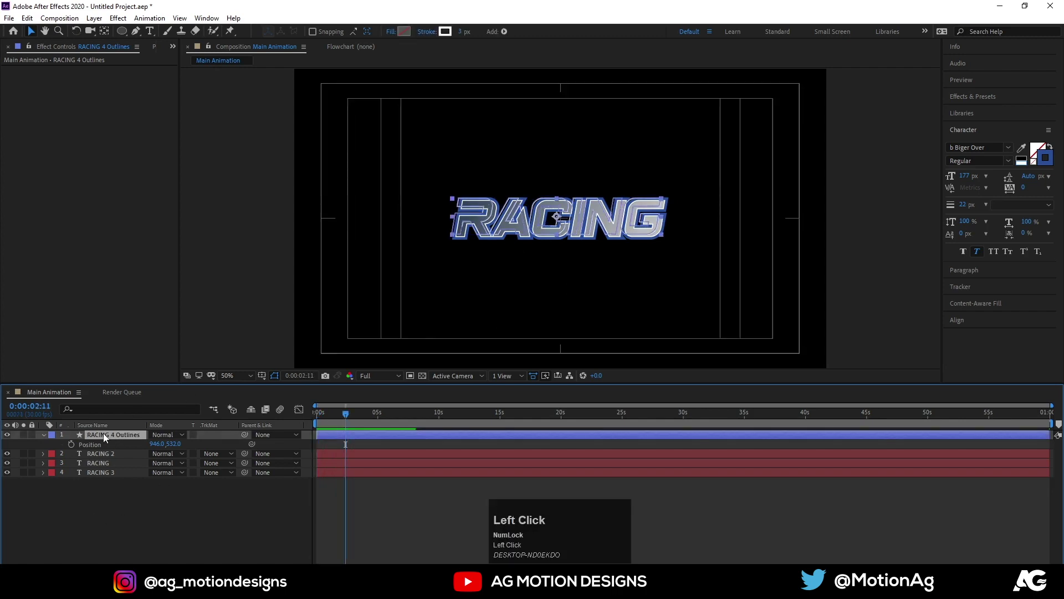
click(466, 34)
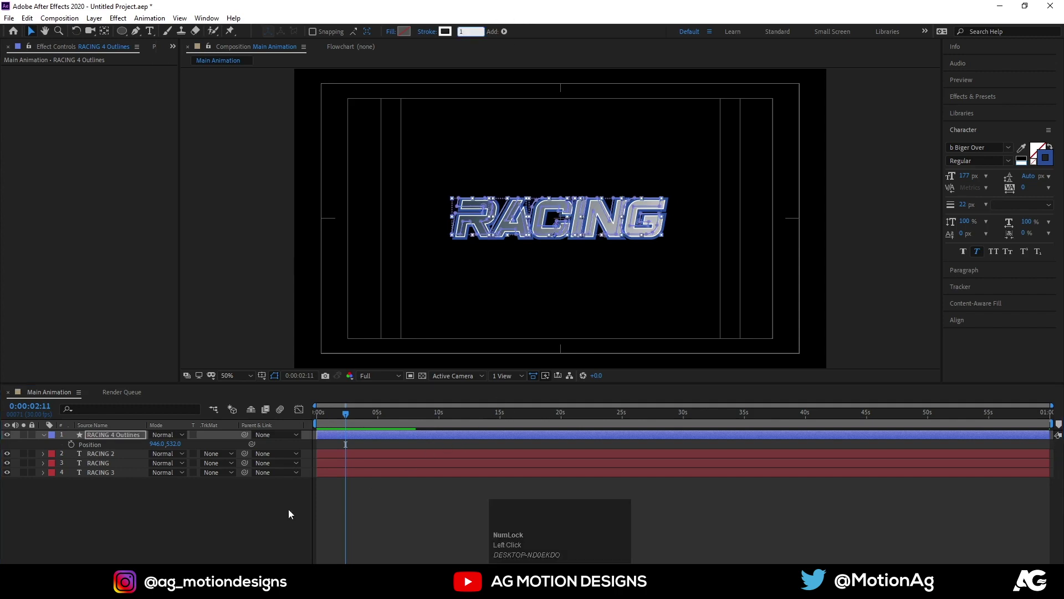
click(280, 513)
key(space)
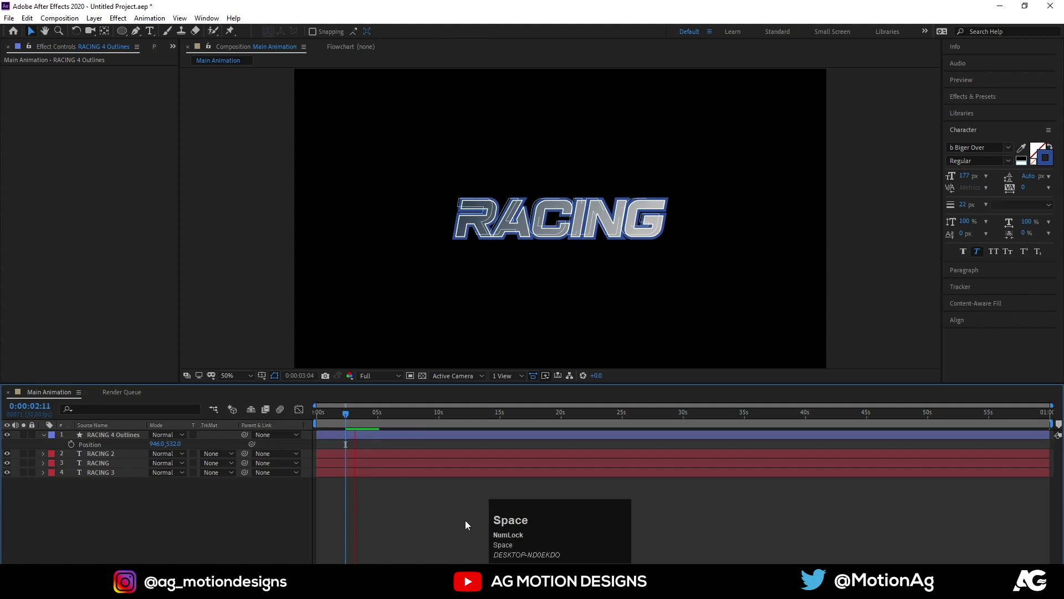
drag(362, 422, 98, 461)
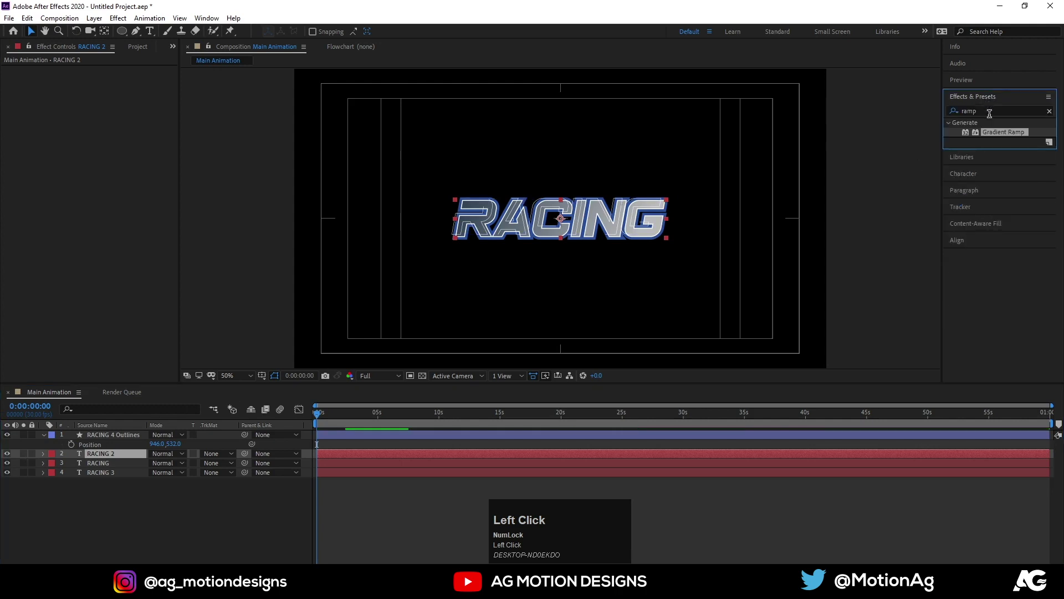
Step: Apply Drop Shadow to RACING 2 with softness 8
key(ctrl+a)
text(drop)
click(992, 247)
scroll(up, 3)
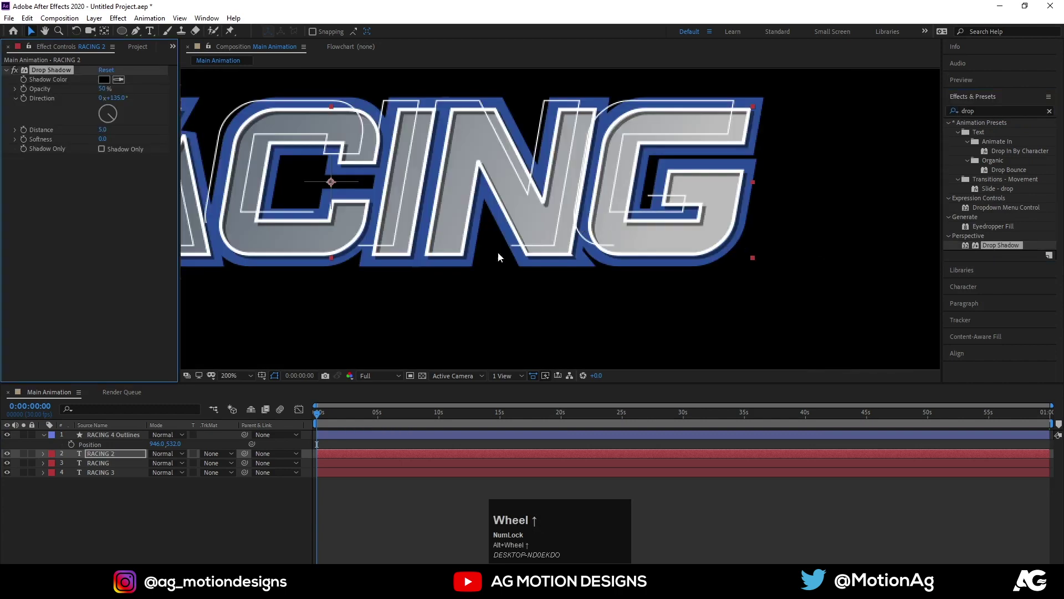
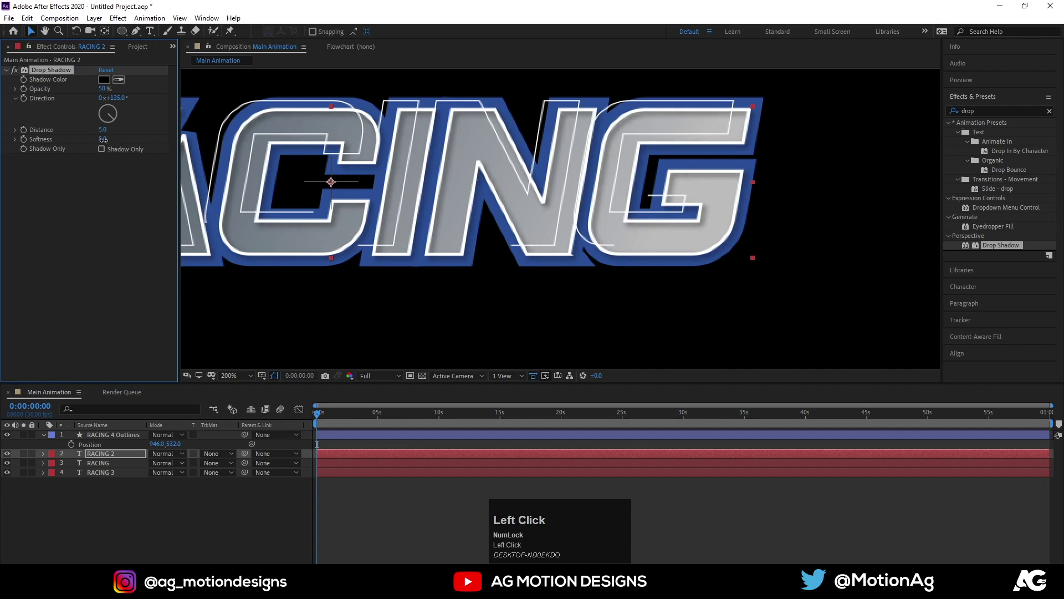
key(Return)
Step: Copy the drop shadow onto RACING 4 Outlines and the gradient RACING layer
click(66, 74)
key(ctrl+c)
click(95, 440)
key(ctrl+v)
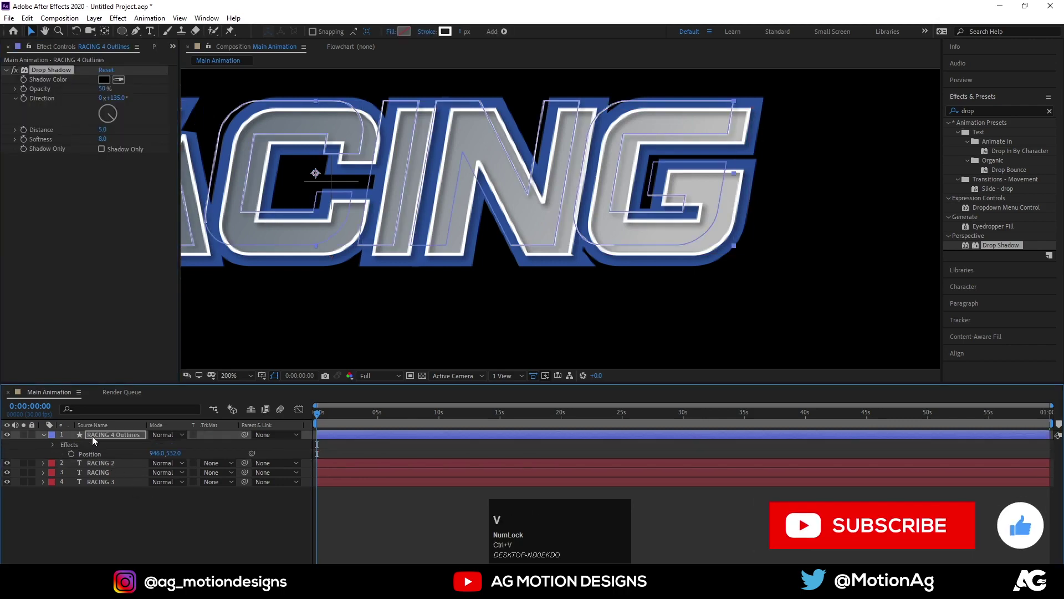
click(114, 475)
key(ctrl+v)
click(250, 378)
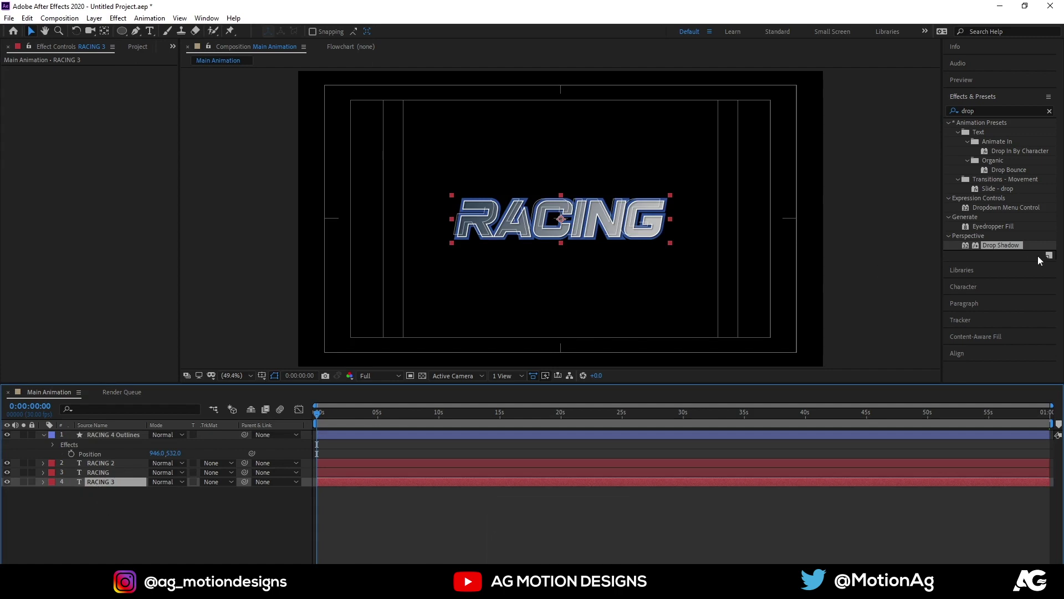
Step: Duplicate RACING 3 into a RACING 4 text layer at the bottom of the stack and preview
drag(964, 295, 973, 198)
key(ctrl+z)
drag(967, 205, 101, 486)
key(ctrl+d)
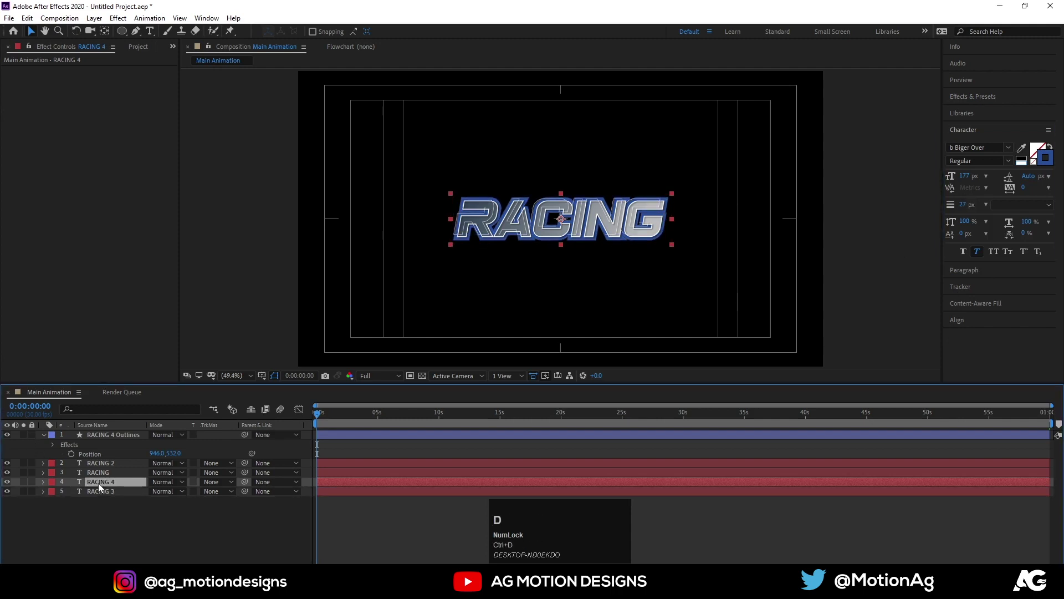
drag(102, 487, 365, 244)
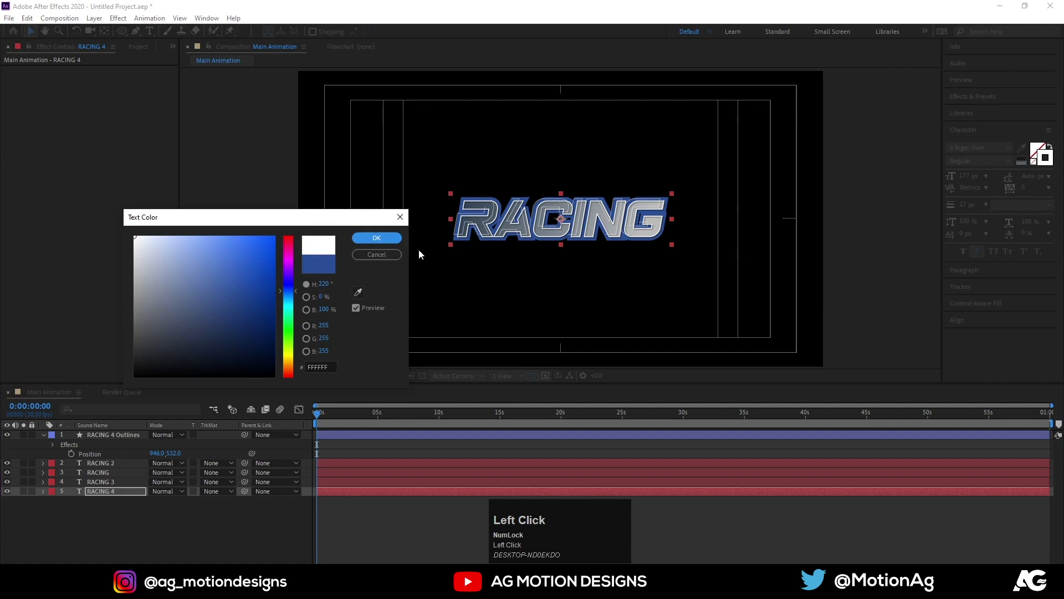
drag(370, 243, 241, 537)
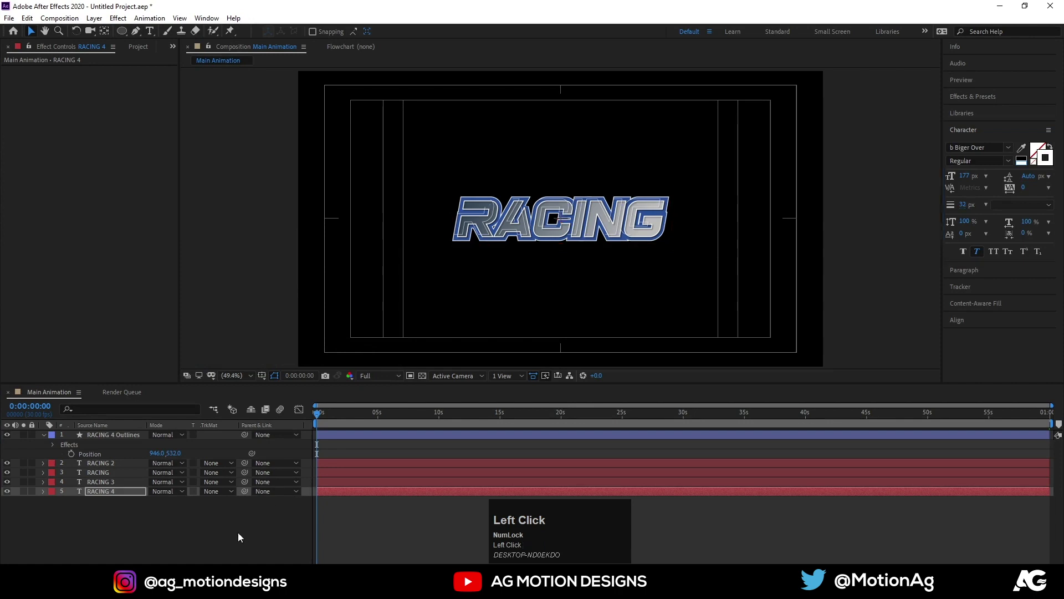
key(space)
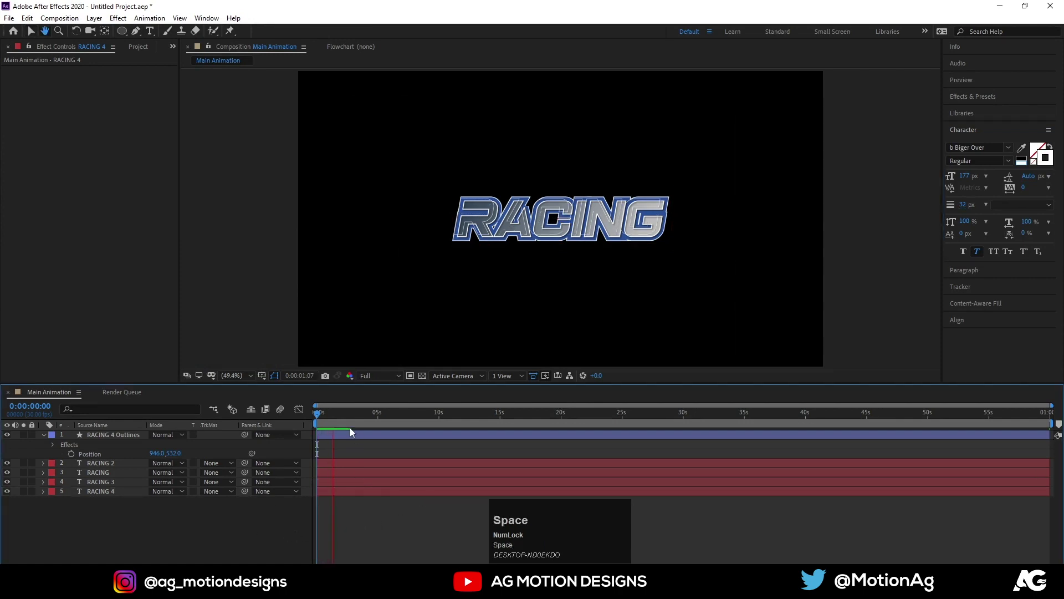
Step: Collapse the outline layer's properties and start a new comp-sized solid
click(338, 413)
key(u)
double_click(94, 456)
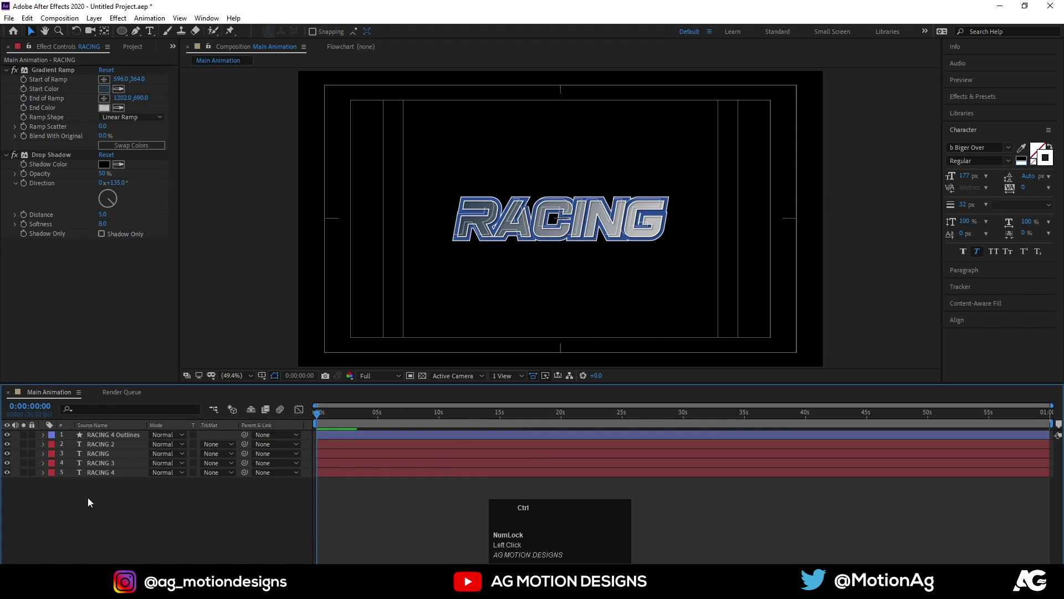
key(ctrl+y)
Step: Set the new solid's colour to black and create it
click(352, 376)
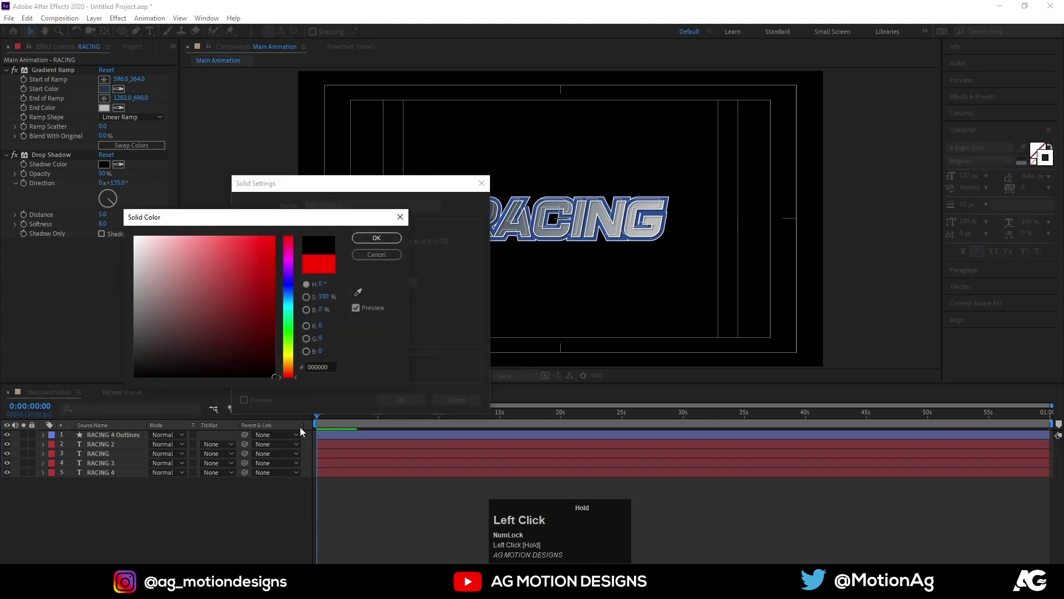
key(Return)
click(1009, 97)
key(ctrl+a)
Step: Apply Saber to the solid with Core Type set to the RACING text layer
text(sabe)
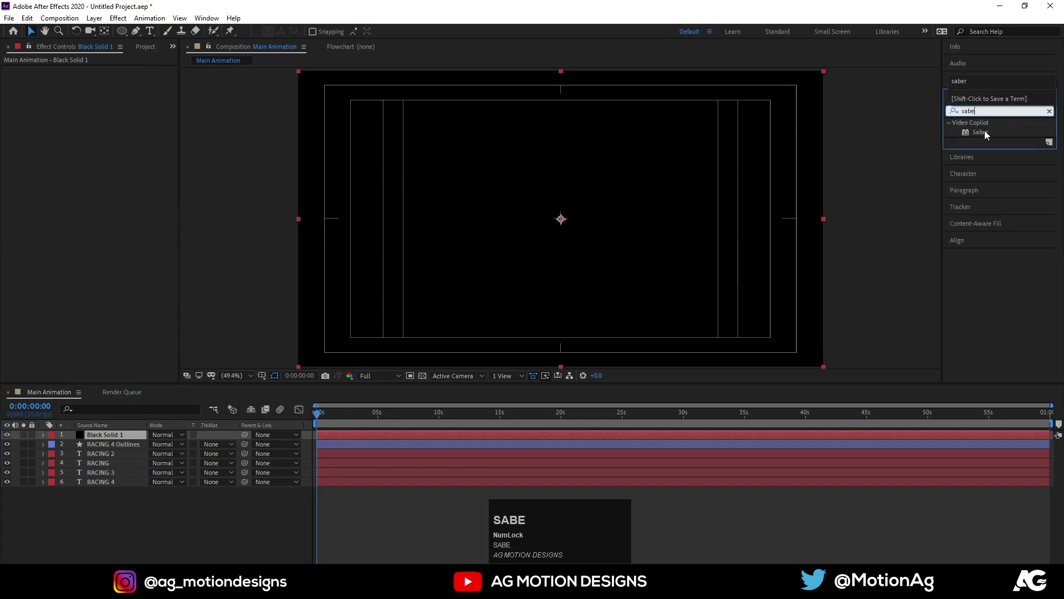
click(987, 133)
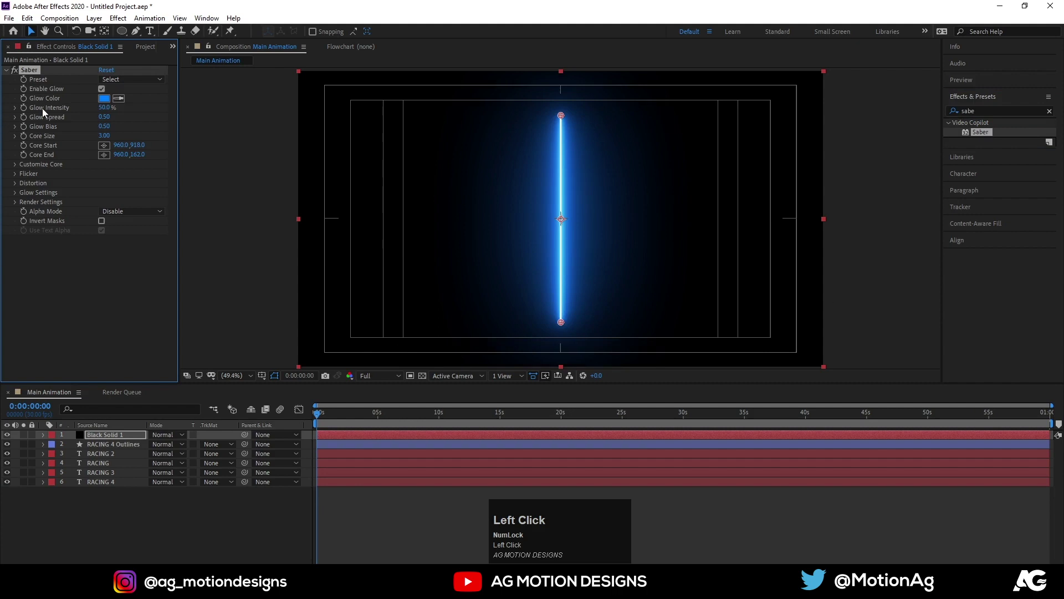
click(16, 167)
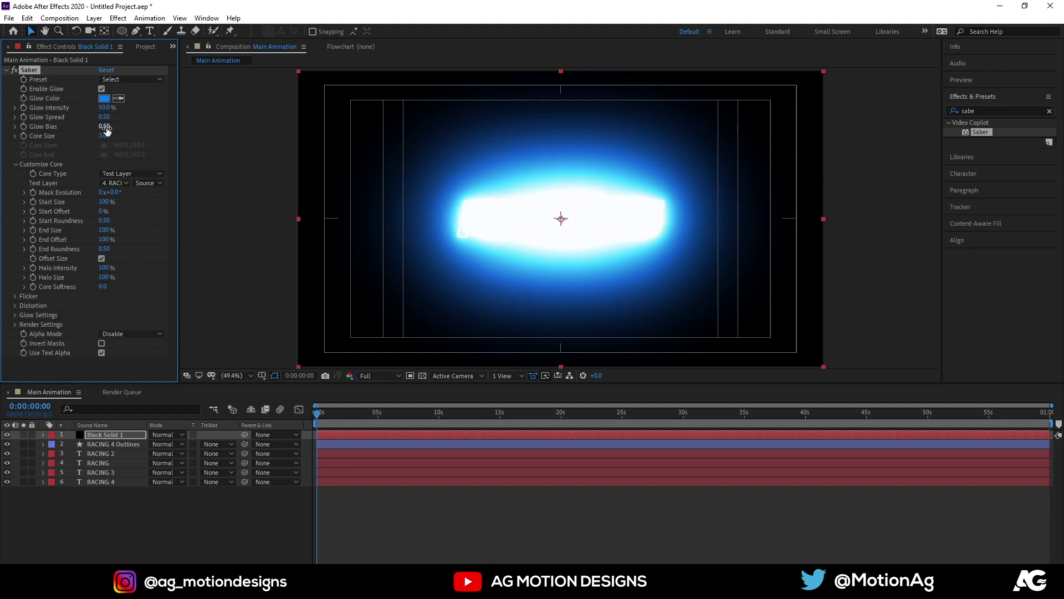
Step: Adjust the Saber glow and settle the core size at 2
drag(111, 132, 109, 140)
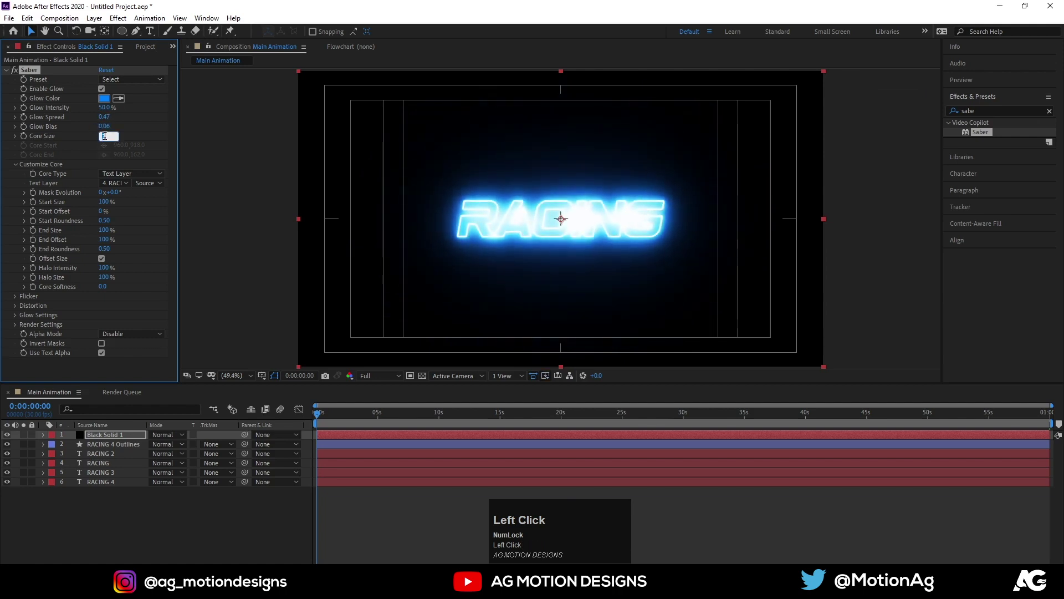
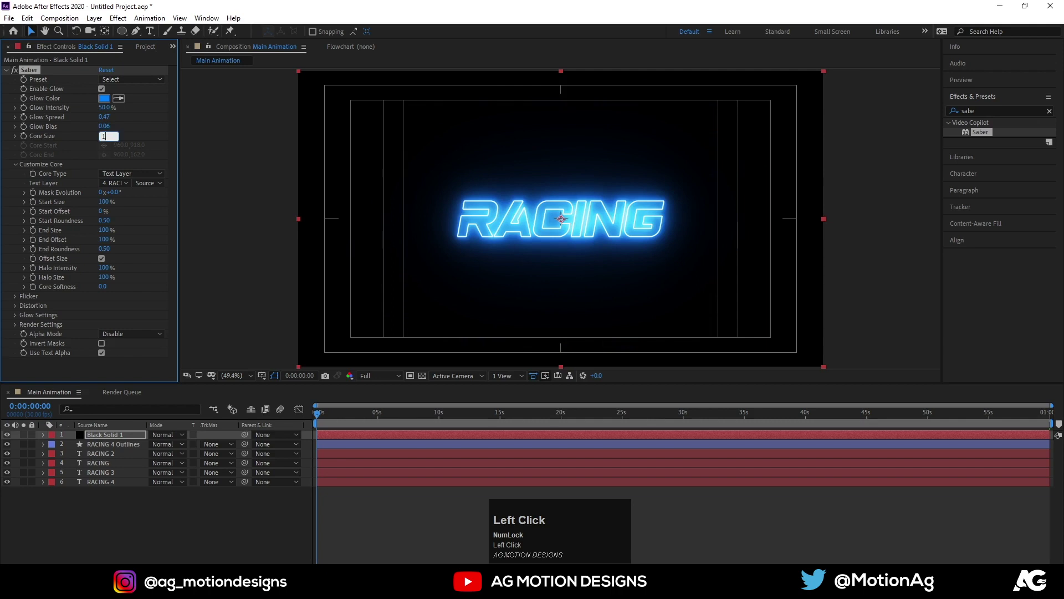
key(Return)
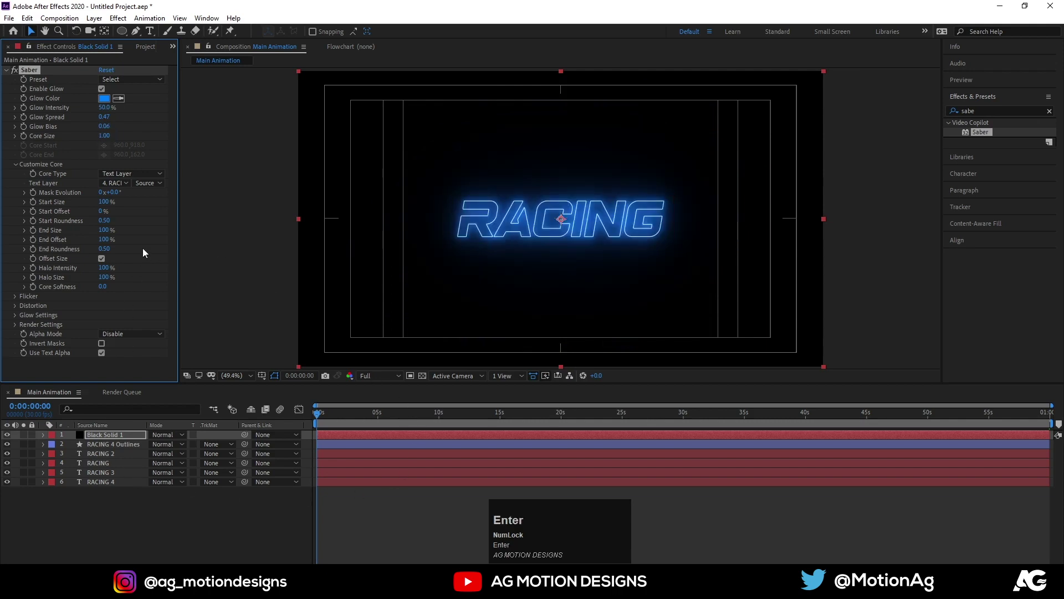
drag(106, 206, 159, 216)
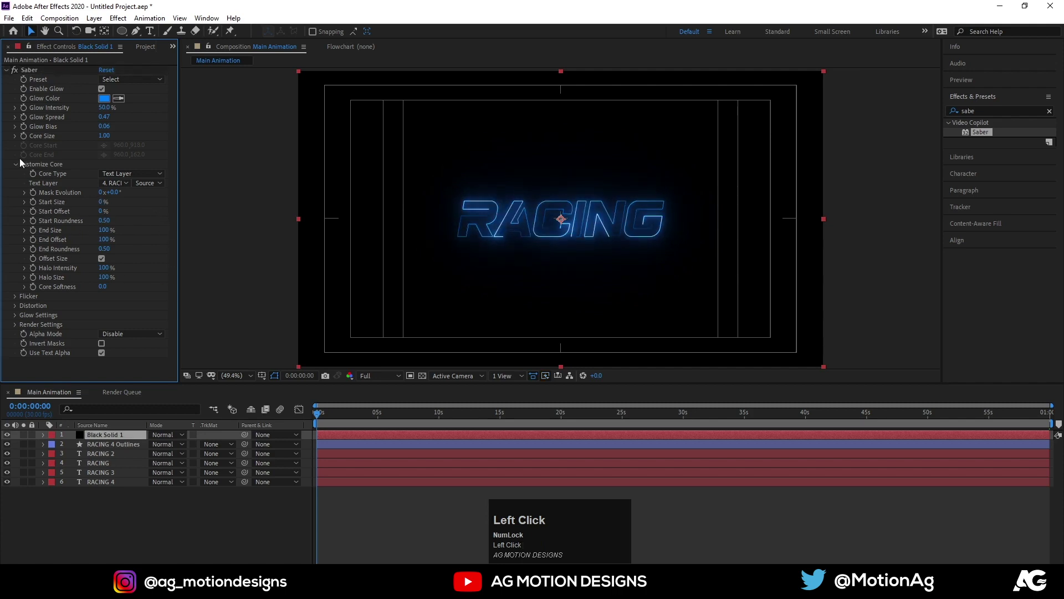
click(107, 141)
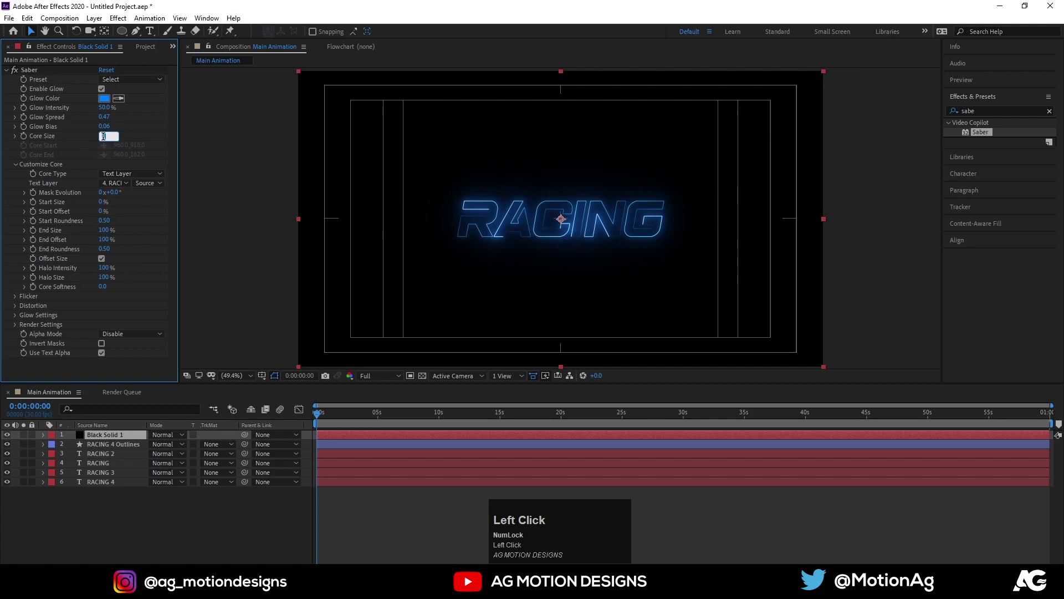
key(Return)
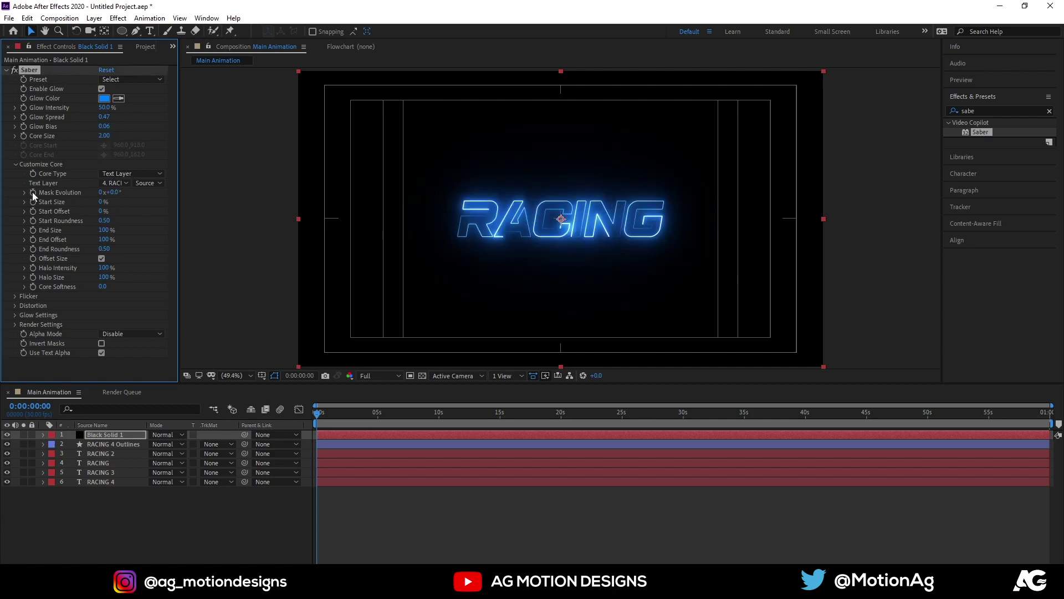
Step: Give Mask Evolution a time*60 expression so it spins continuously
click(36, 196)
text(T +Left Clickme)
text(60)
click(380, 462)
Step: Preview the Saber outline animation a few times from the start of the timeline
key(space)
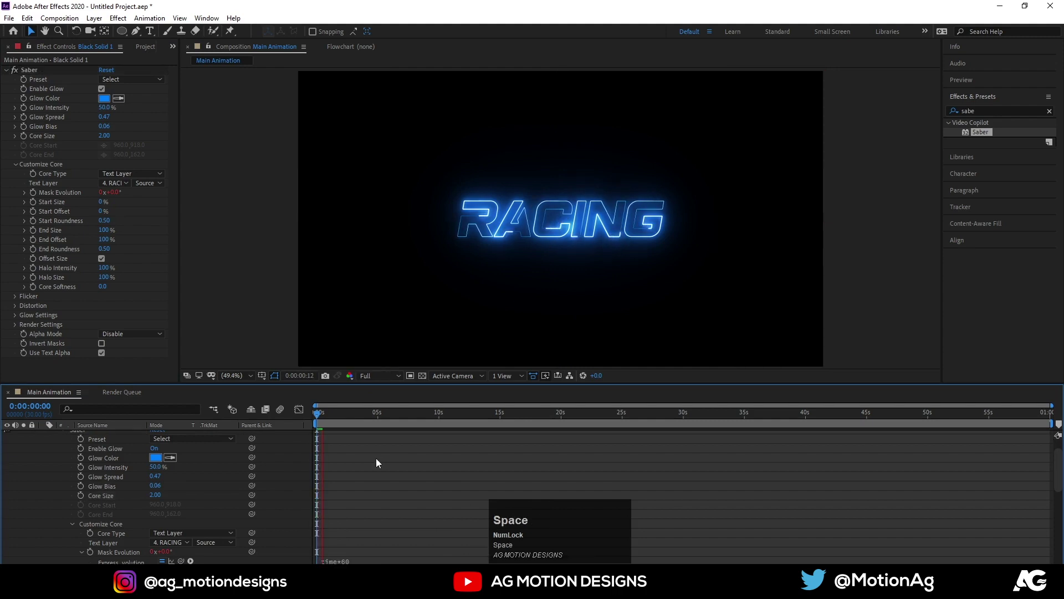
click(331, 417)
key(u)
click(370, 379)
key(space)
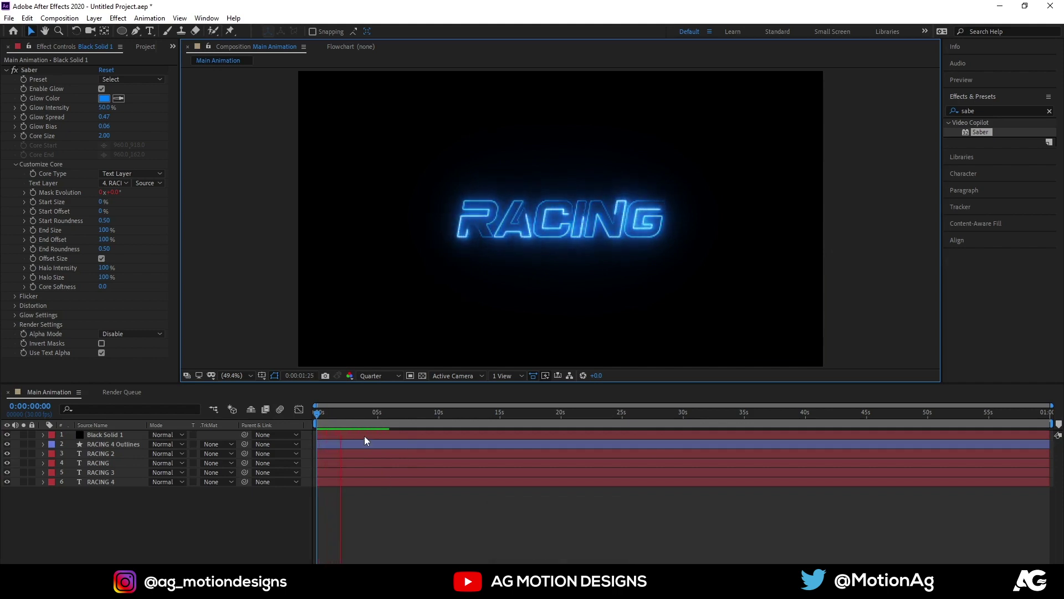
key(space)
drag(356, 418, 101, 438)
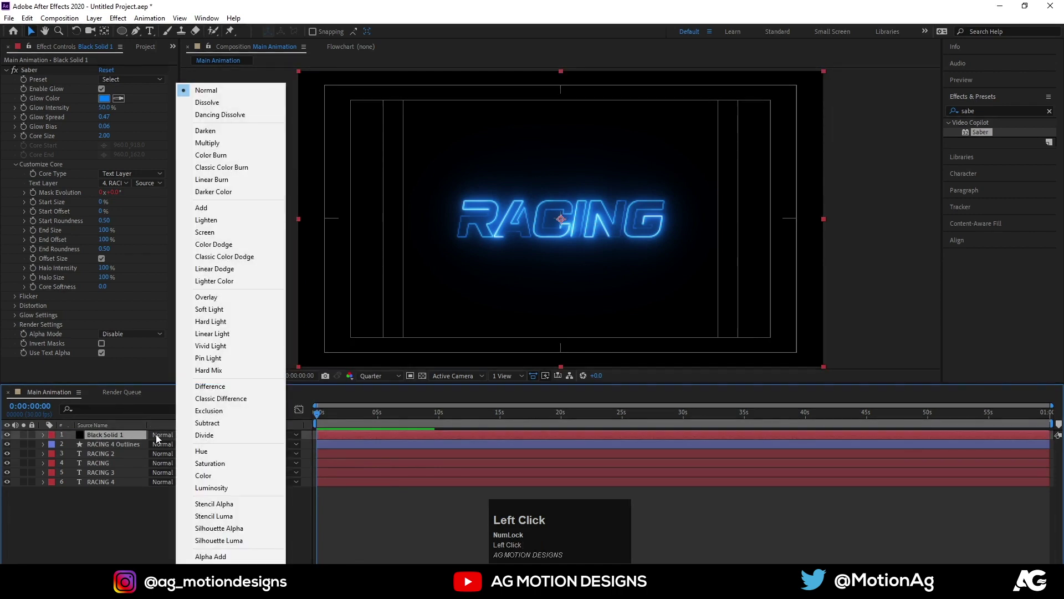
key(space)
Step: Set Black Solid 1 to Screen blending, preview it, then select every layer in the composition
click(362, 383)
key(space)
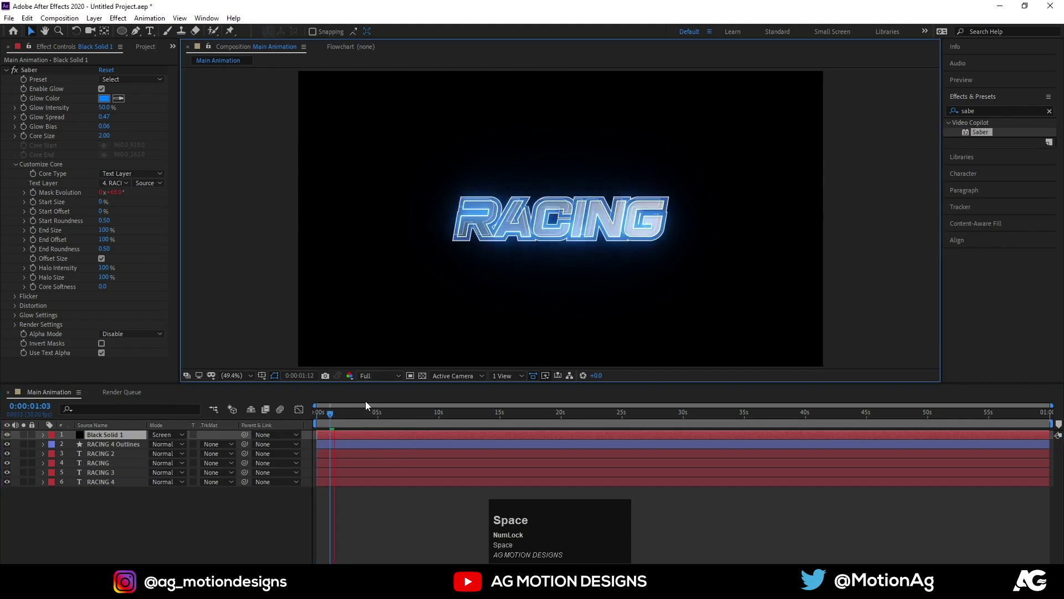
click(330, 418)
key(space)
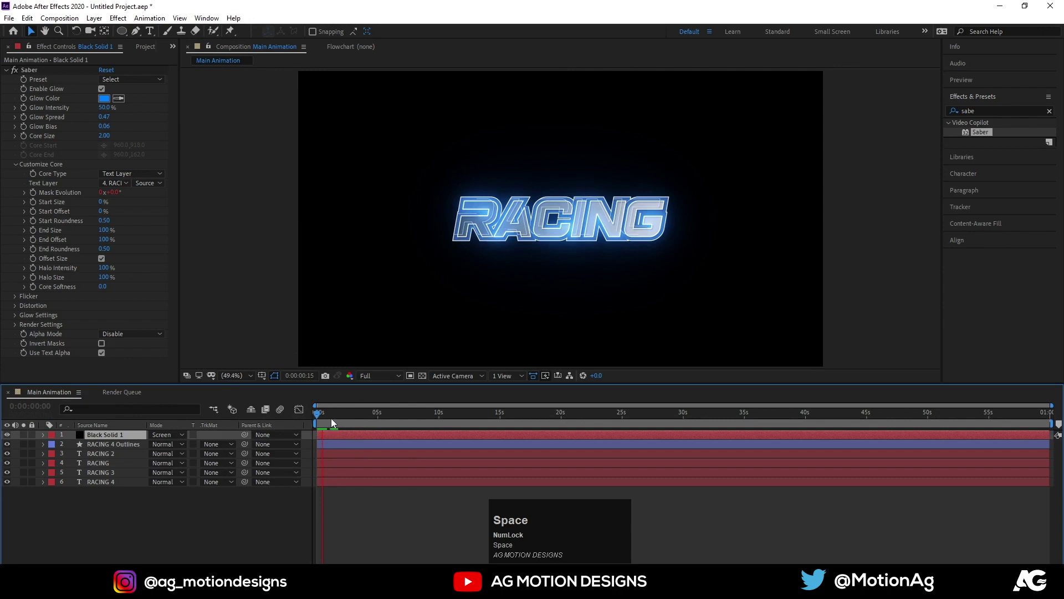
click(334, 422)
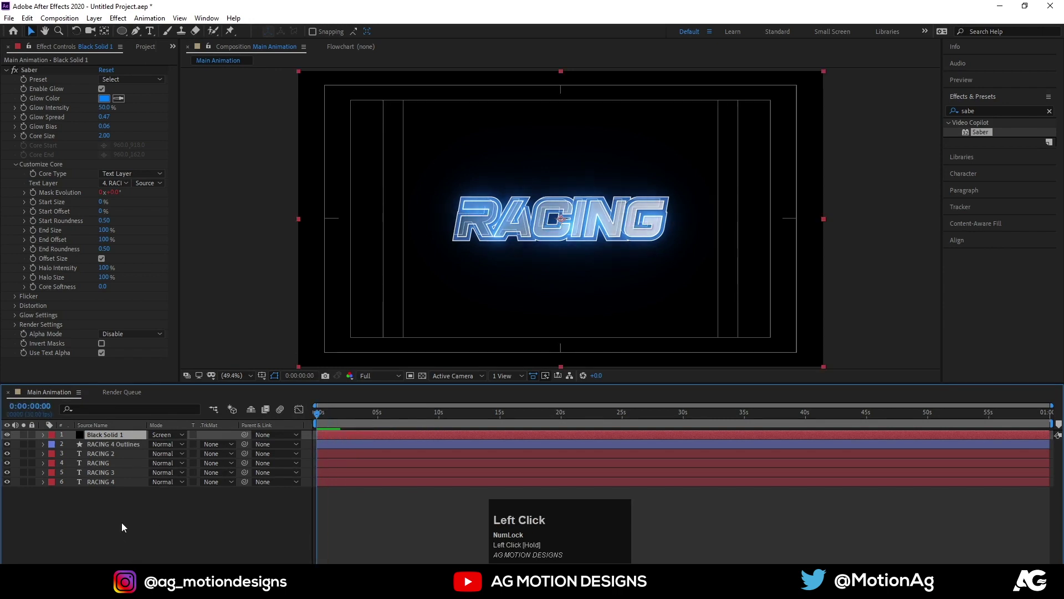
key(ctrl+a)
click(124, 527)
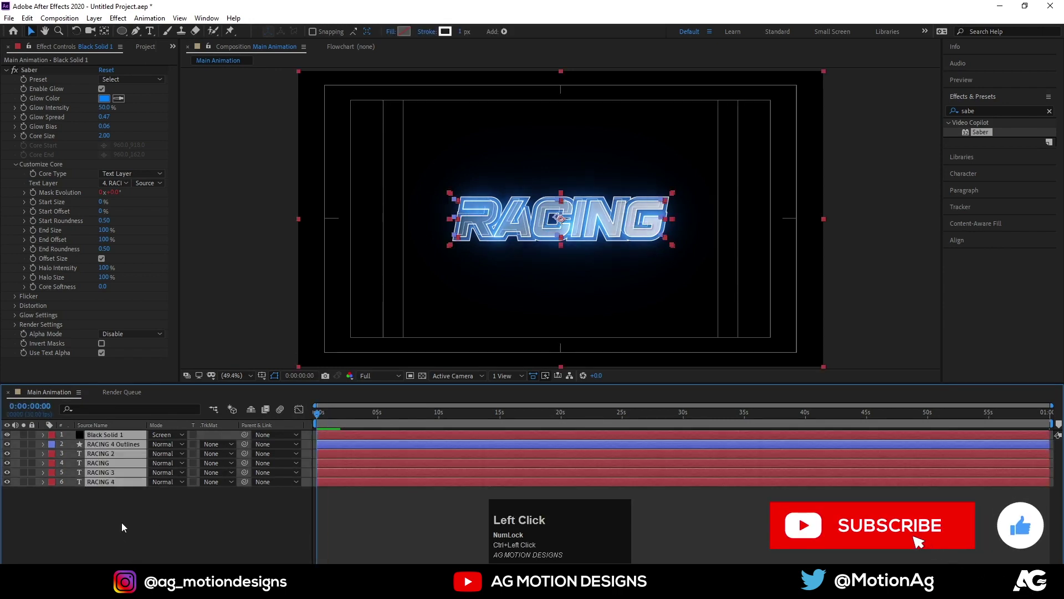
Step: Nest the selected layers into a precomp named 'Text animation'
key(ctrl+shift+c)
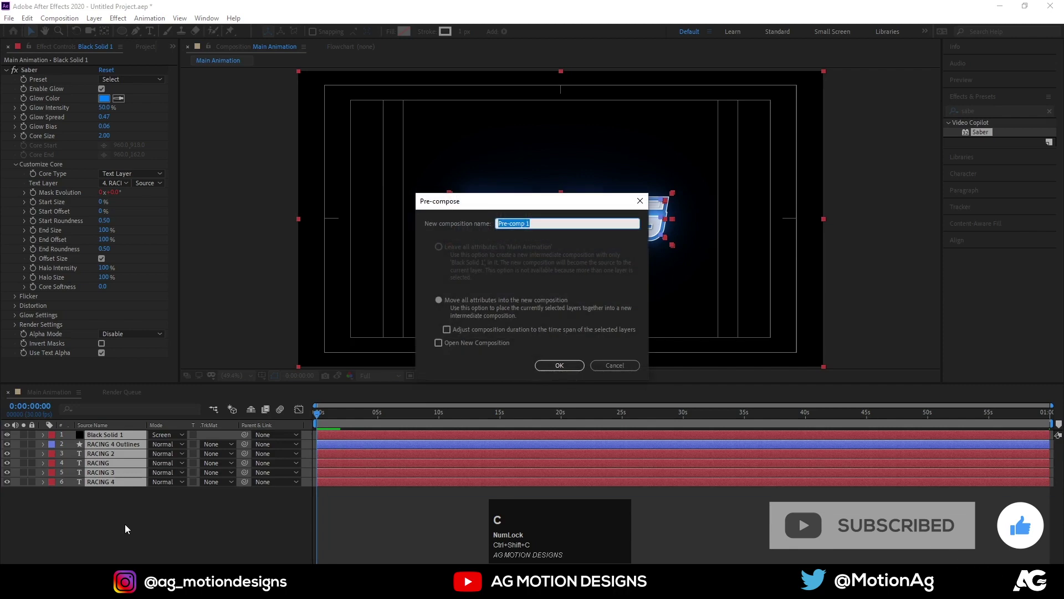
text(ext)
key(space)
text(animation)
key(Return)
key(F4)
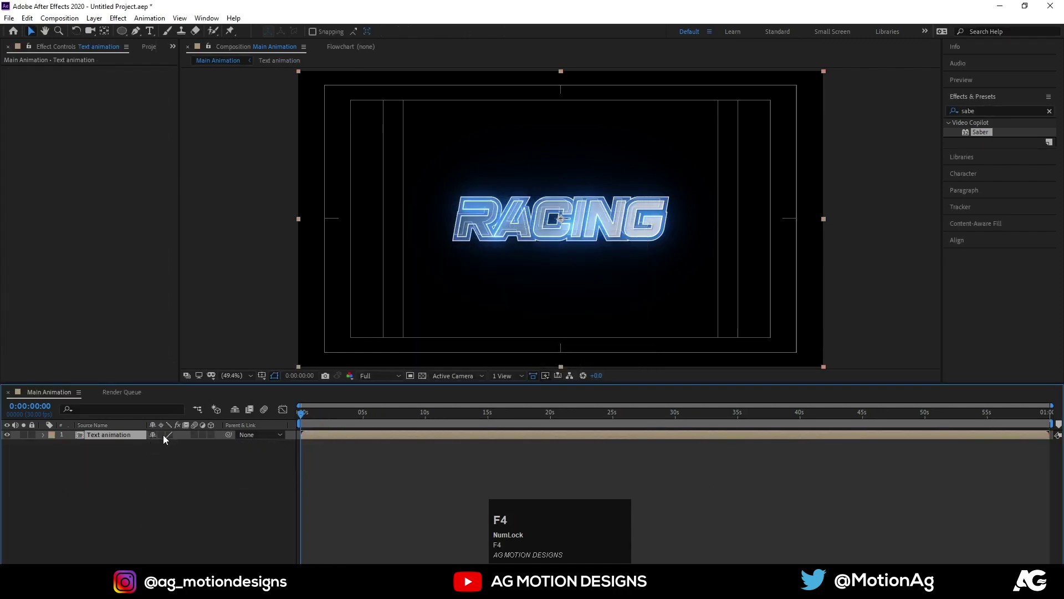
Step: Scale the Text animation precomp up to 122%
click(167, 438)
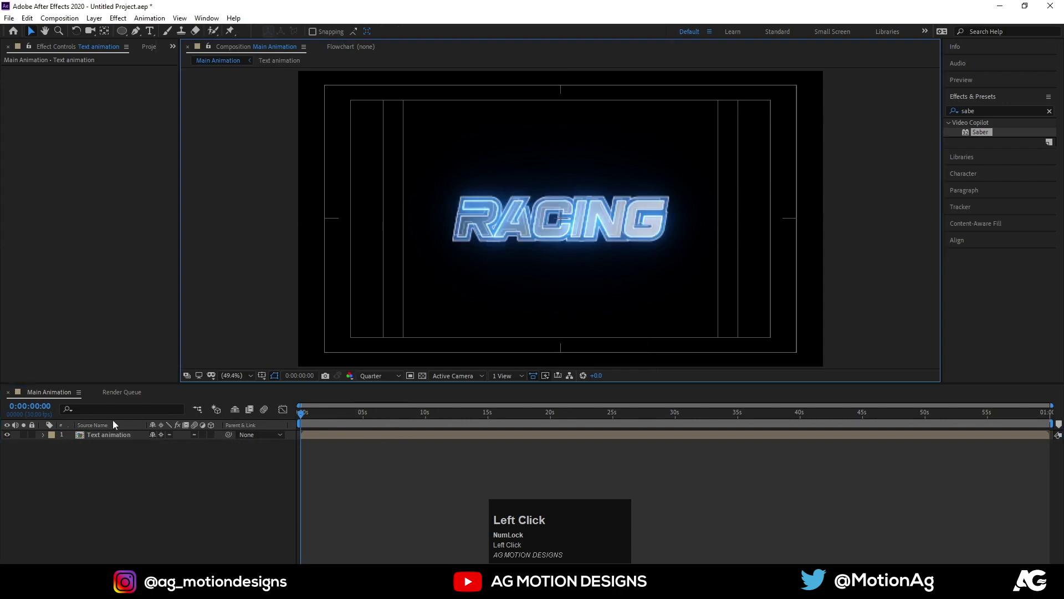
key(s)
drag(169, 447, 153, 489)
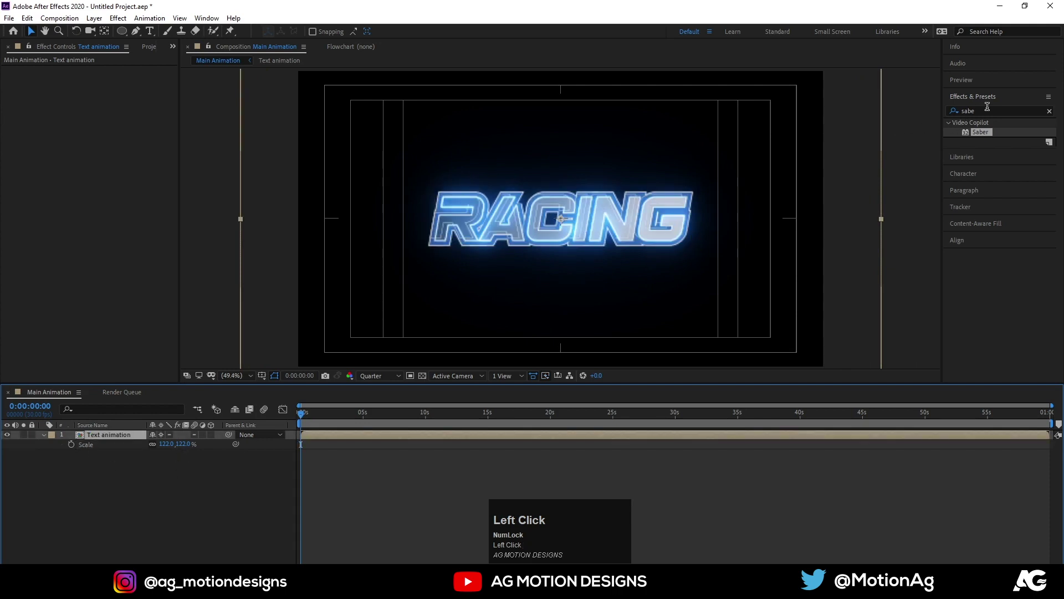
key(ctrl+a)
key(c)
key(c)
key(space)
Step: Apply CC Scale Wipe with stretch 10, direction 90°, and push its centre right to 1673,540 to hide the text
text(sc)
click(989, 156)
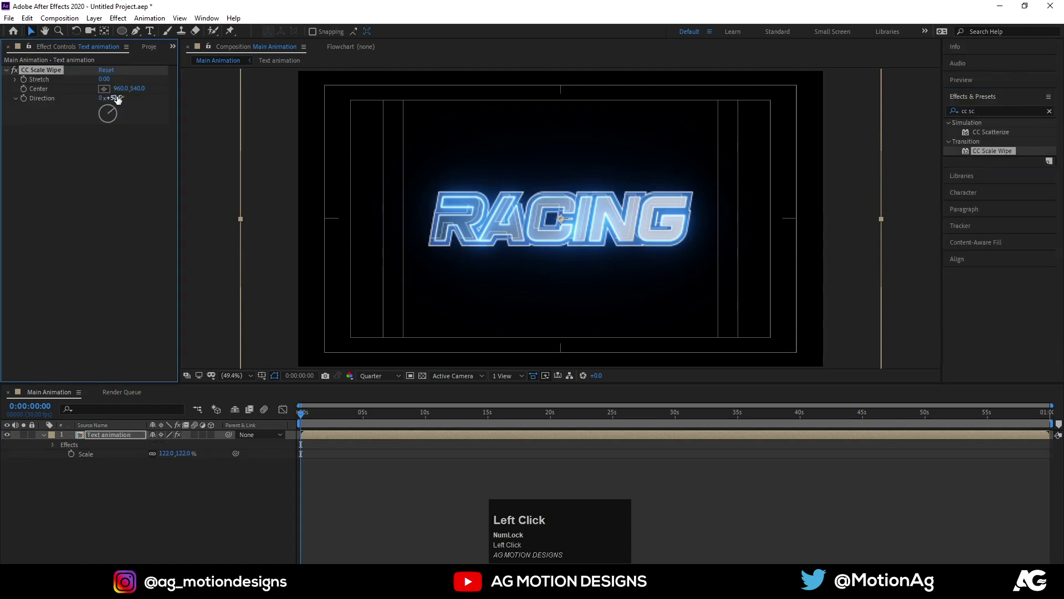
key(-)
key(Return)
drag(107, 83, 110, 85)
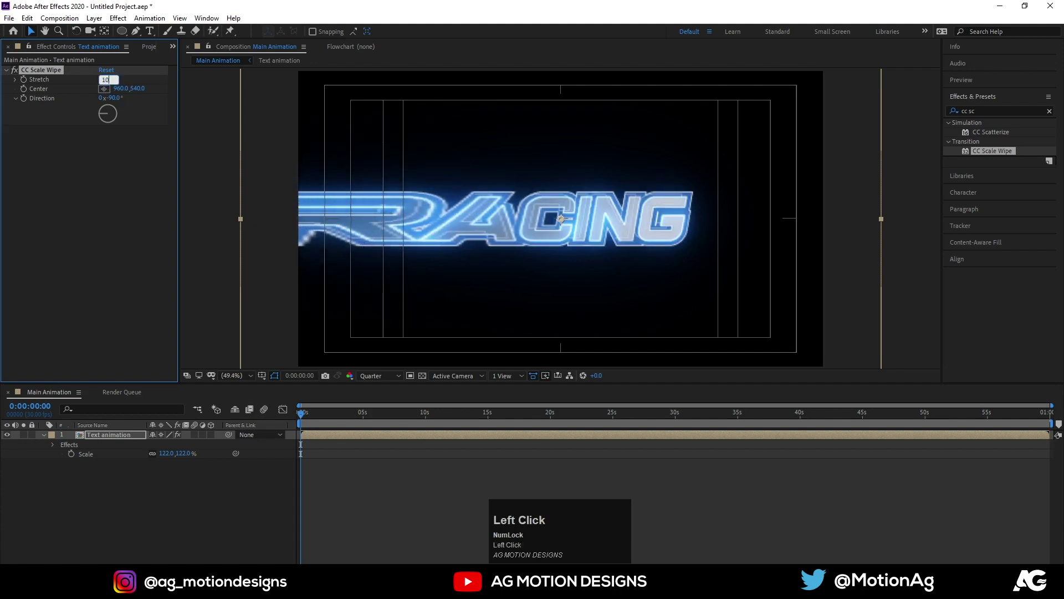
key(Return)
drag(126, 93, 26, 93)
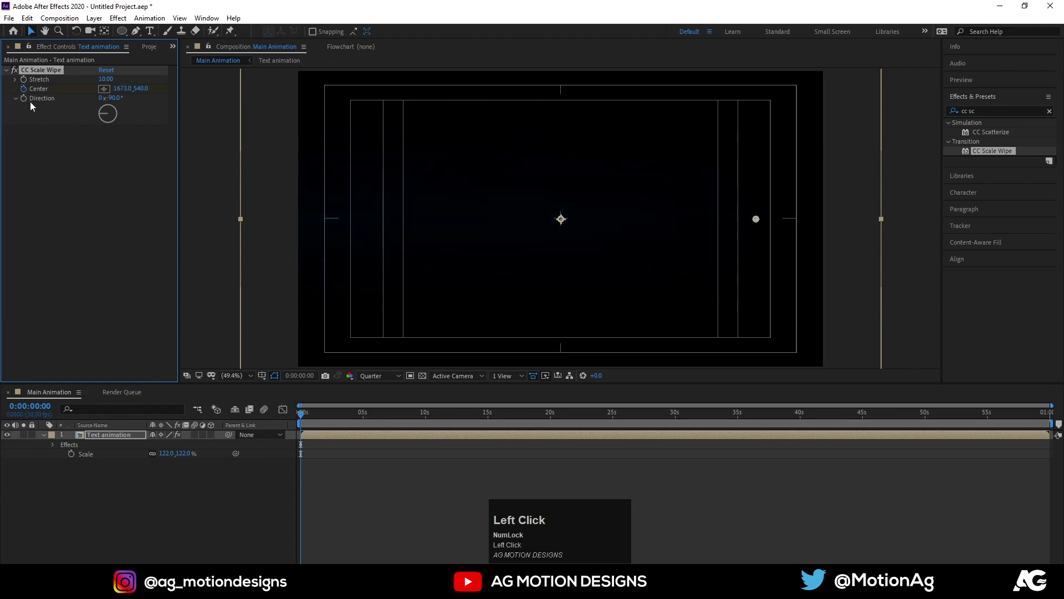
Step: Keyframe the wipe centre back to 463.3,540 by 25 frames so RACING wipes in, and preview it
key(u)
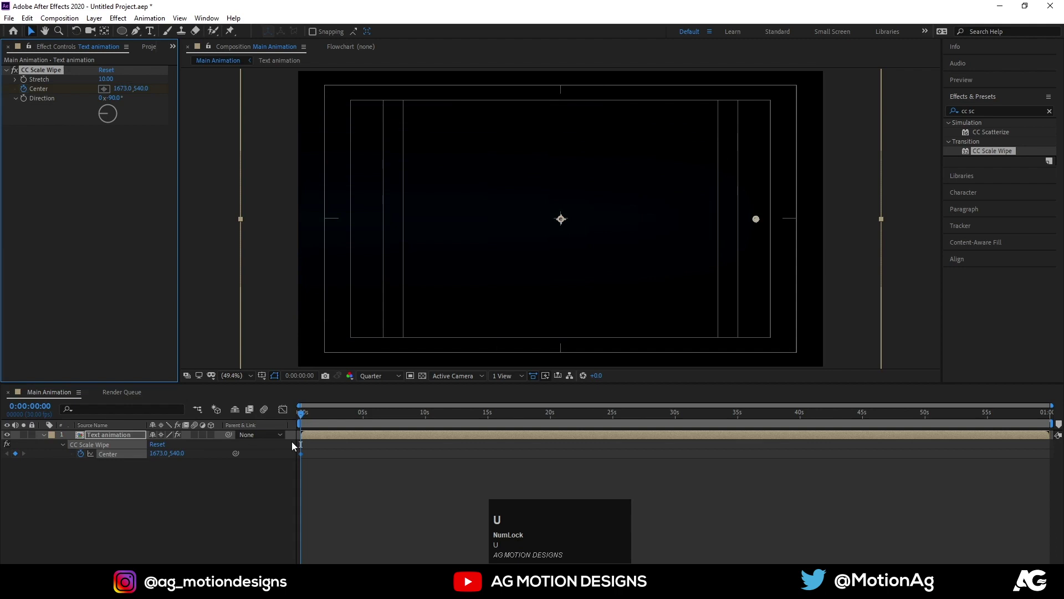
key(=)
key(=)
drag(354, 415, 323, 417)
key(space)
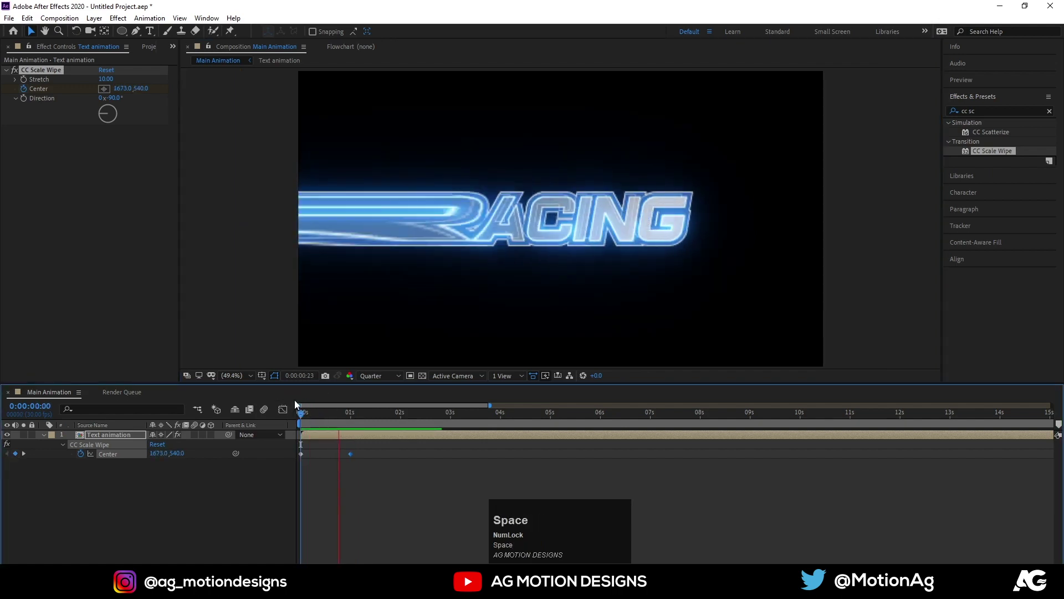
click(320, 416)
key(space)
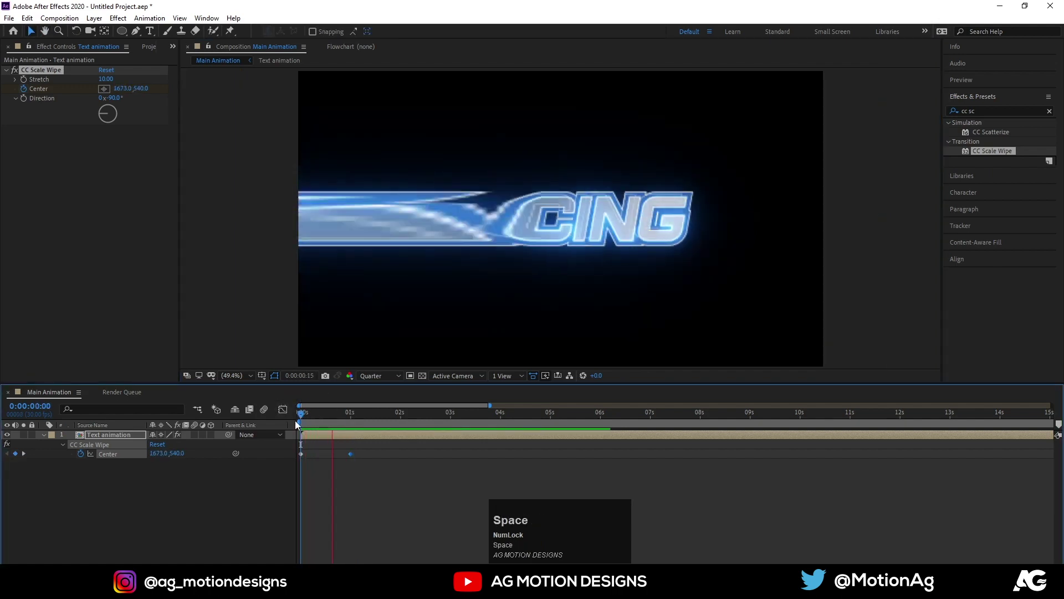
Step: Ease the wipe keyframes with F9 and preview the wipe-in several times
drag(347, 506, 316, 422)
key(space)
drag(351, 482, 256, 420)
key(F9)
click(328, 419)
key(space)
click(337, 482)
key(space)
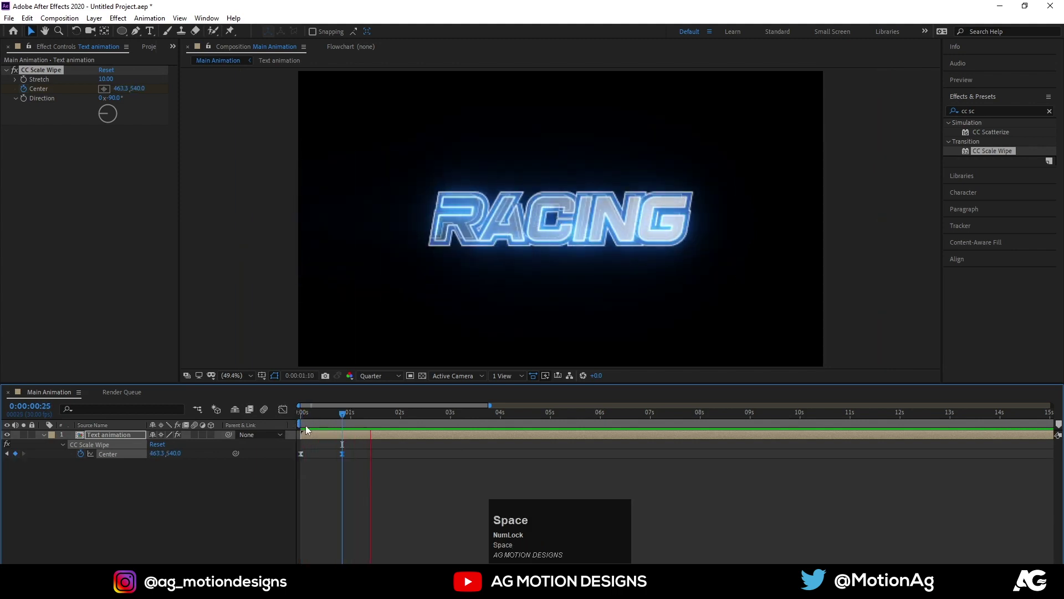
Step: Try CC Light Sweep on the precomp and undo it again
key(j)
click(357, 439)
key(ctrl+a)
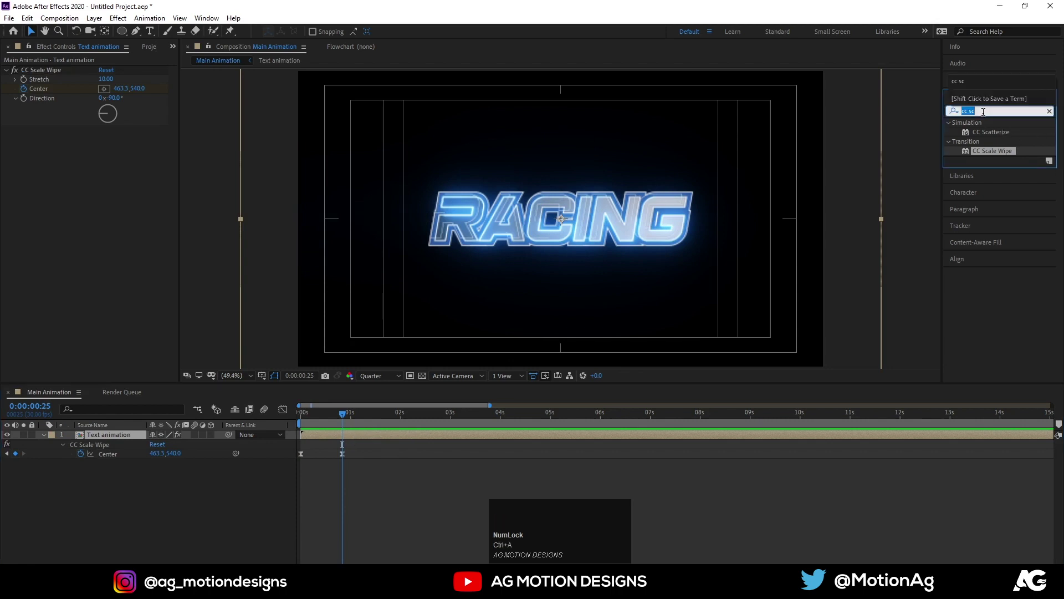
text(llht)
key(space)
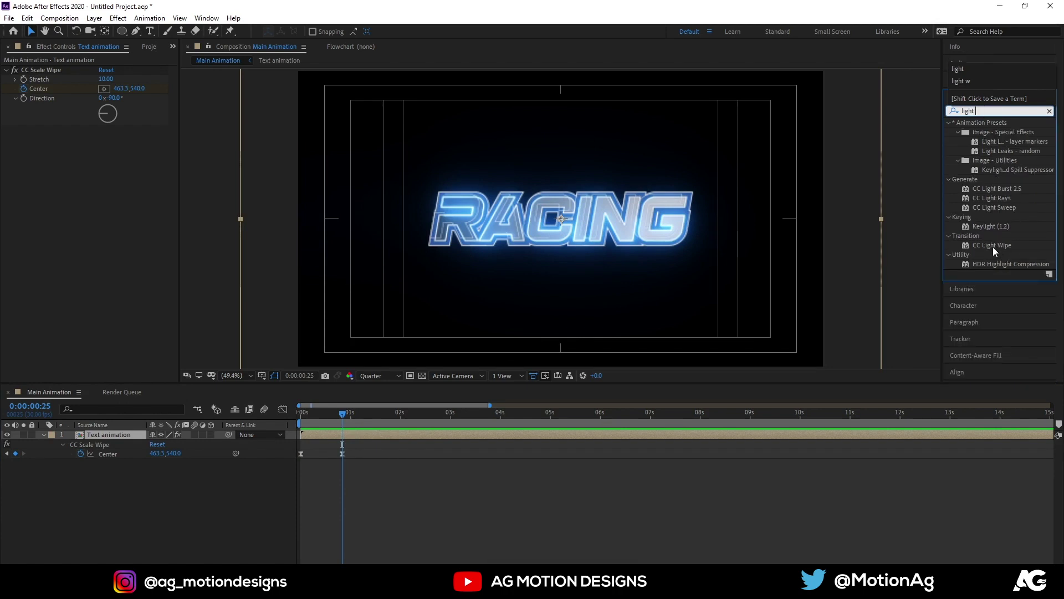
click(995, 216)
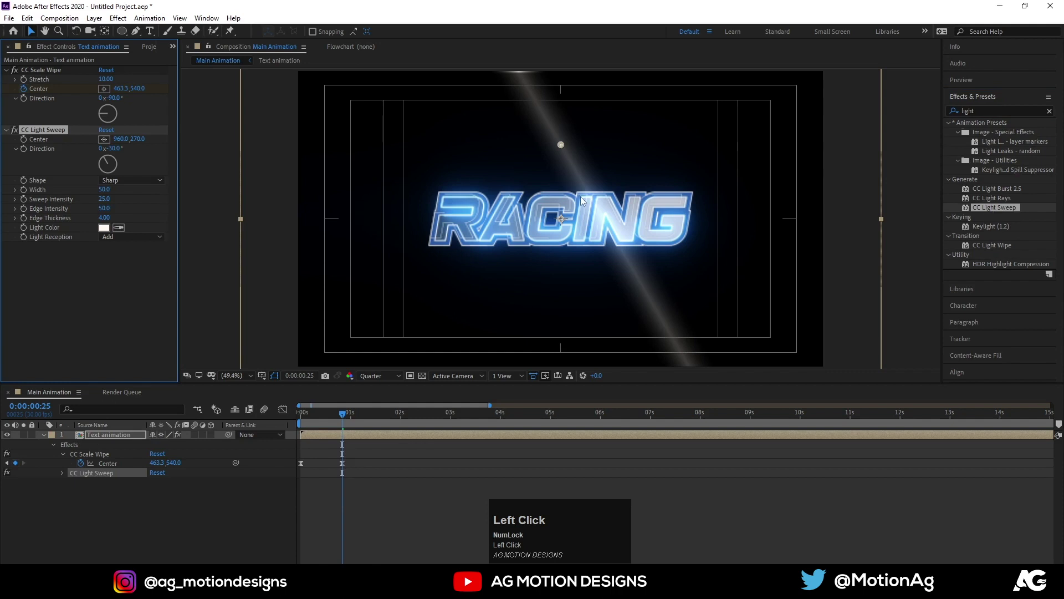
key(ctrl+z)
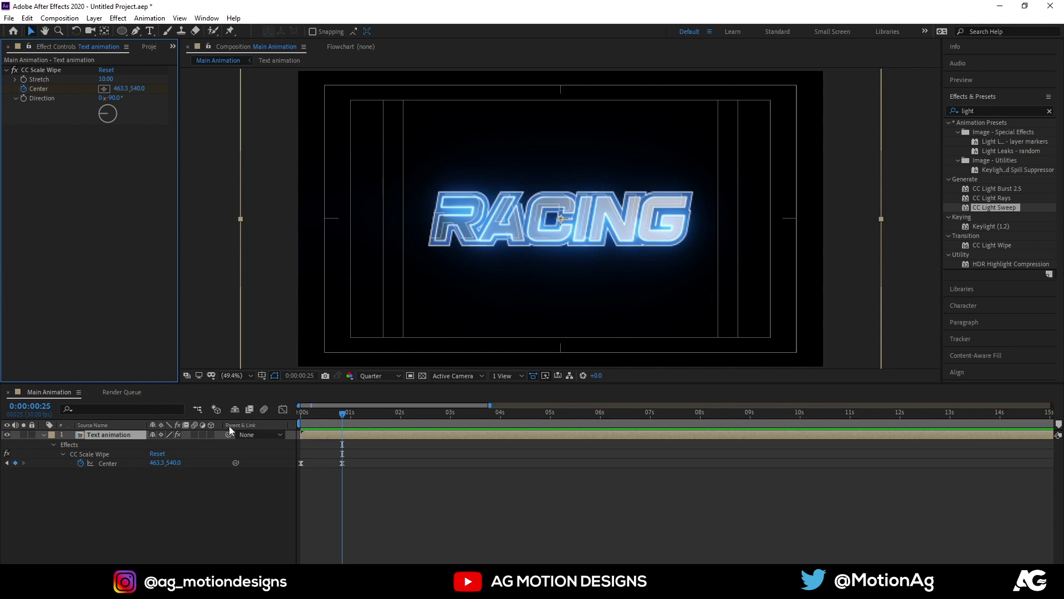
Step: Preview once more, deselect all layers and start a new composition
click(313, 422)
key(space)
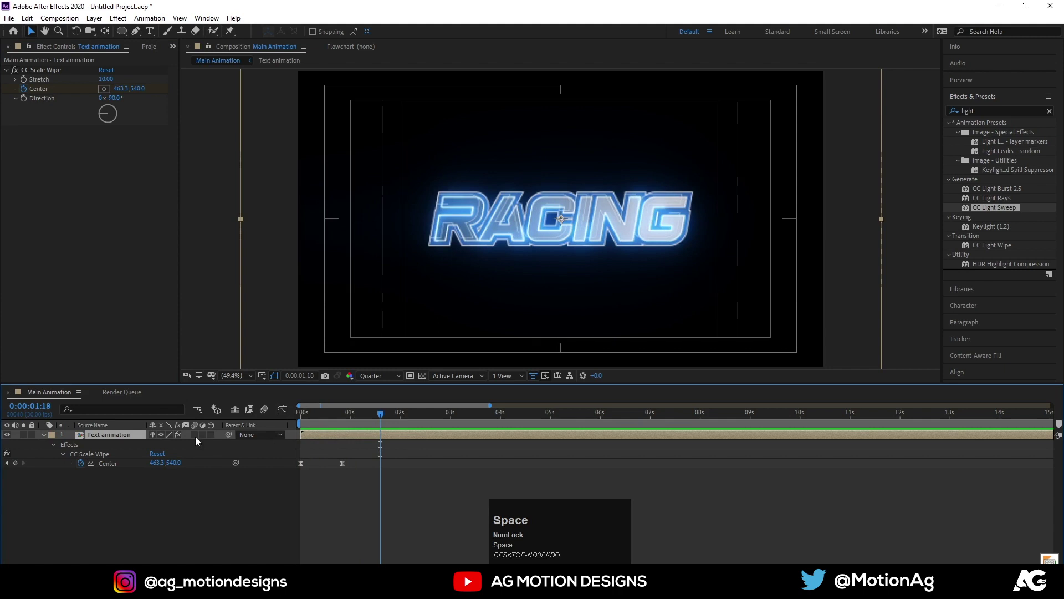
click(84, 501)
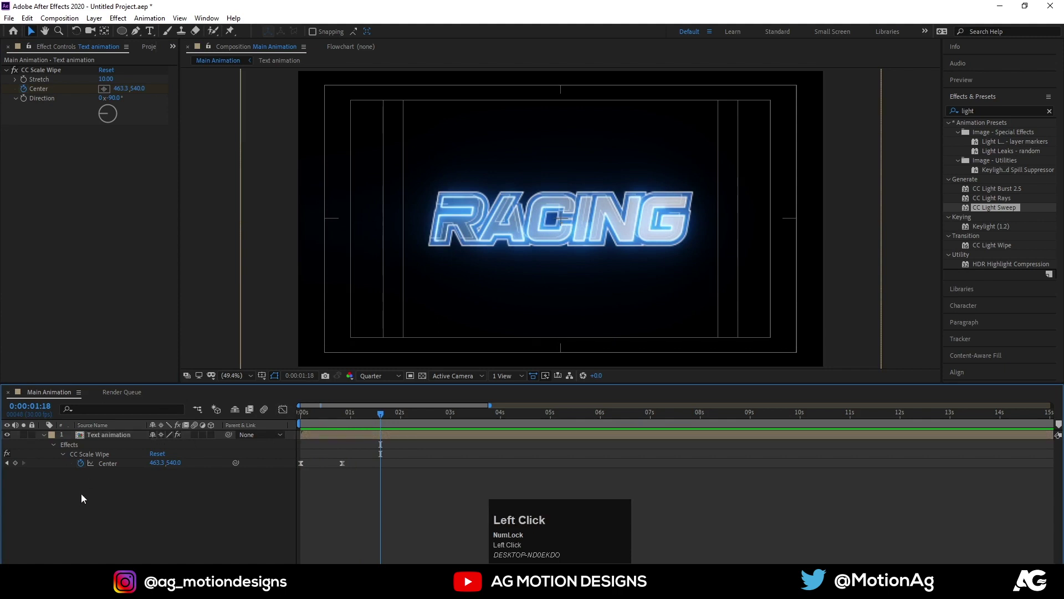
key(ctrl+n)
Step: Name the new composition 'map' and fill it with a black solid
text(map)
key(Return)
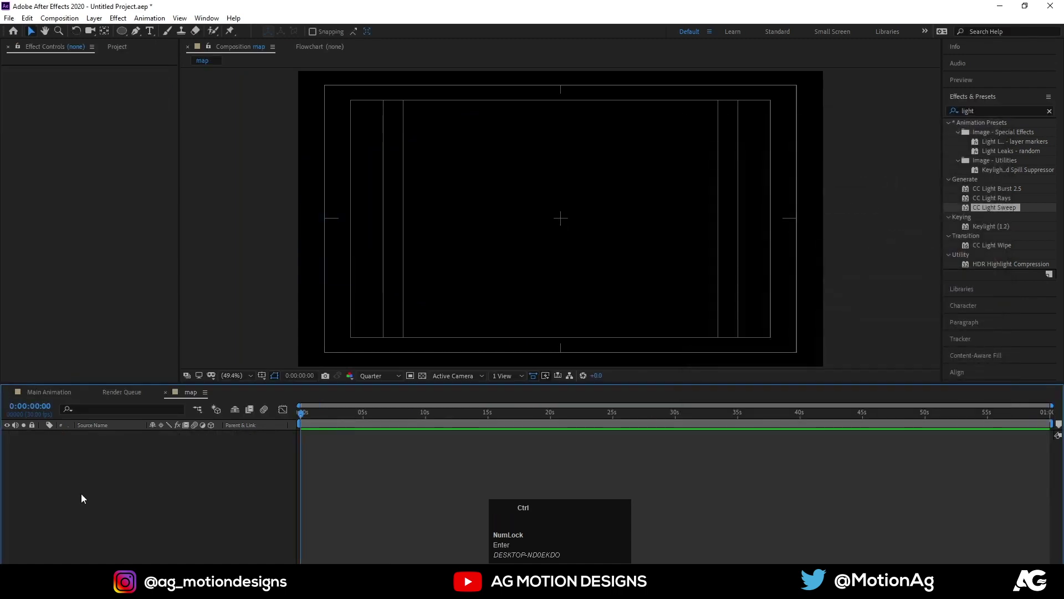
key(ctrl+y)
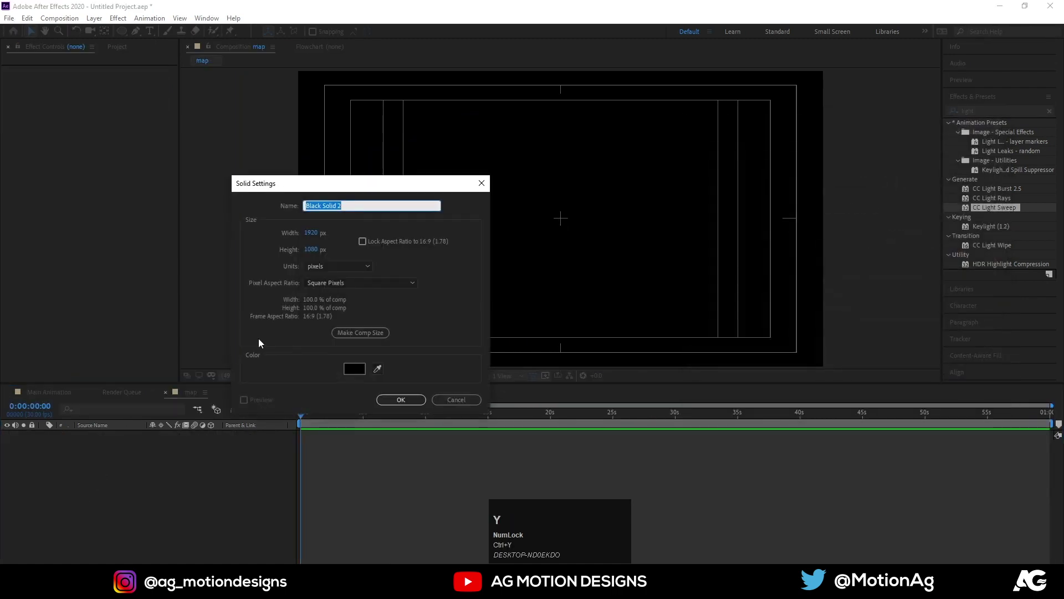
click(355, 369)
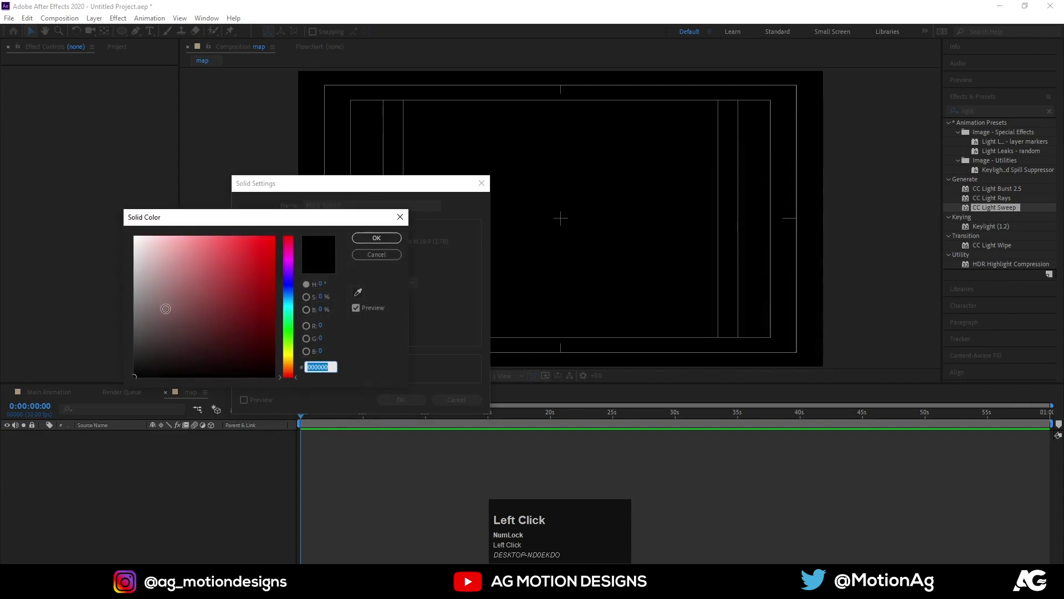
key(Return)
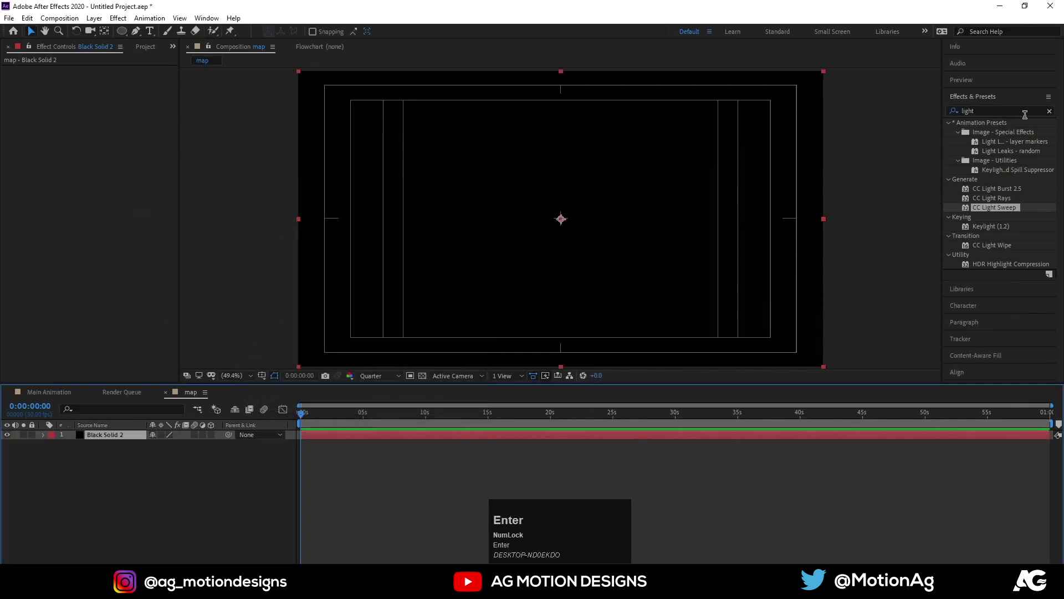
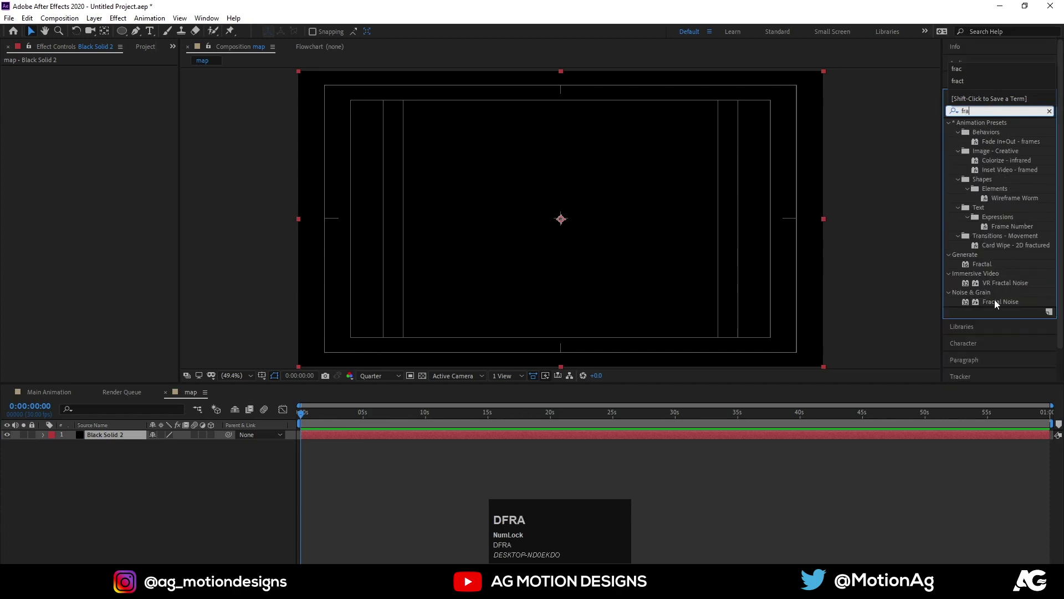
Step: Apply Fractal Noise to the black solid and place the map comp into Main Animation
drag(998, 304, 60, 396)
key(ctrl+0)
drag(29, 161, 96, 440)
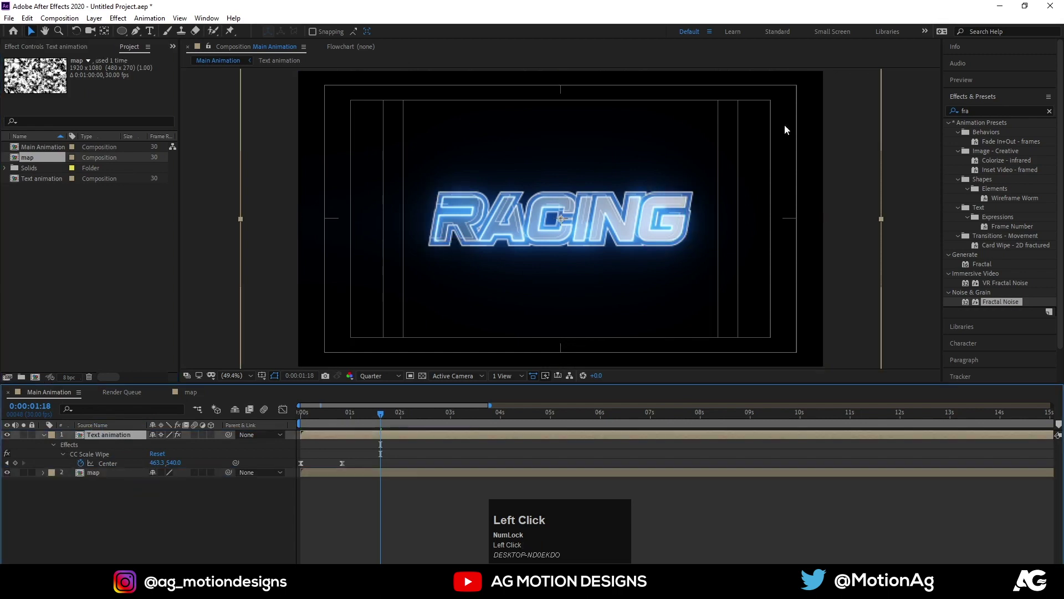
key(ctrl+a)
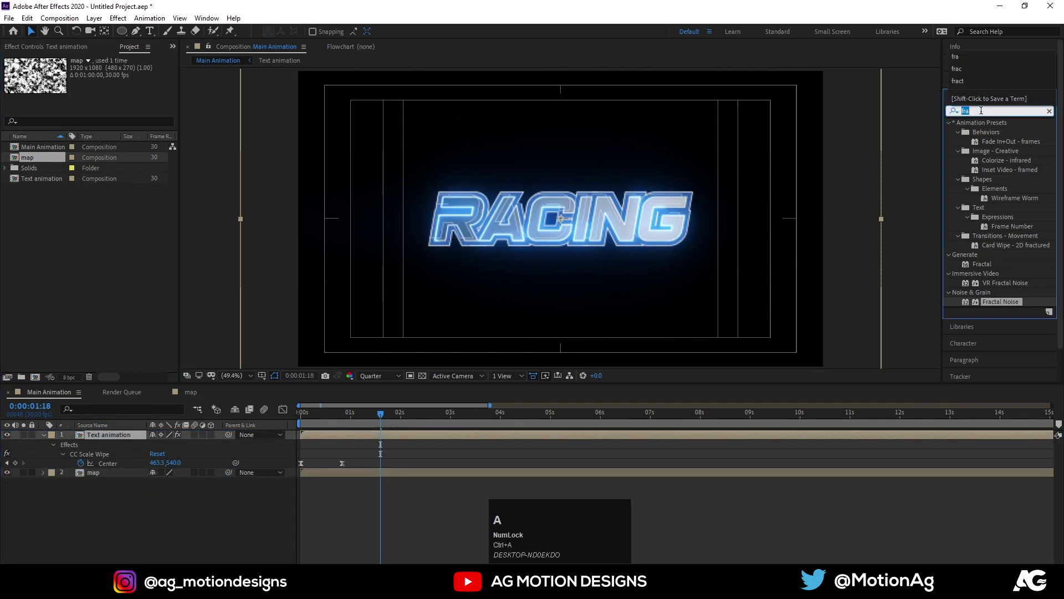
Step: Duplicate the Text animation layer and flip the copy with scale 122,-122
click(82, 441)
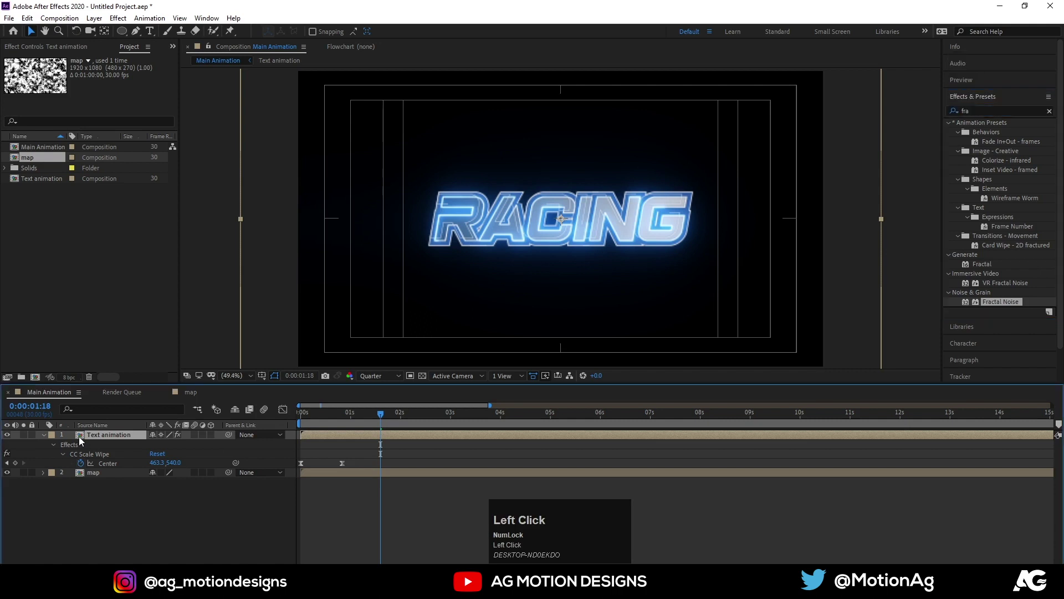
key(ctrl+d)
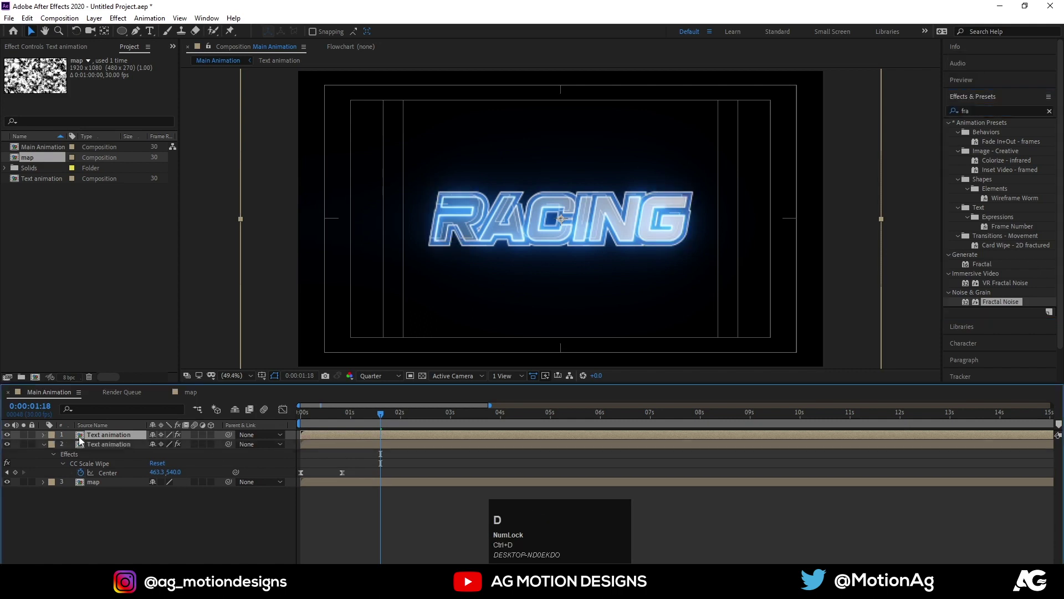
key(s)
click(157, 449)
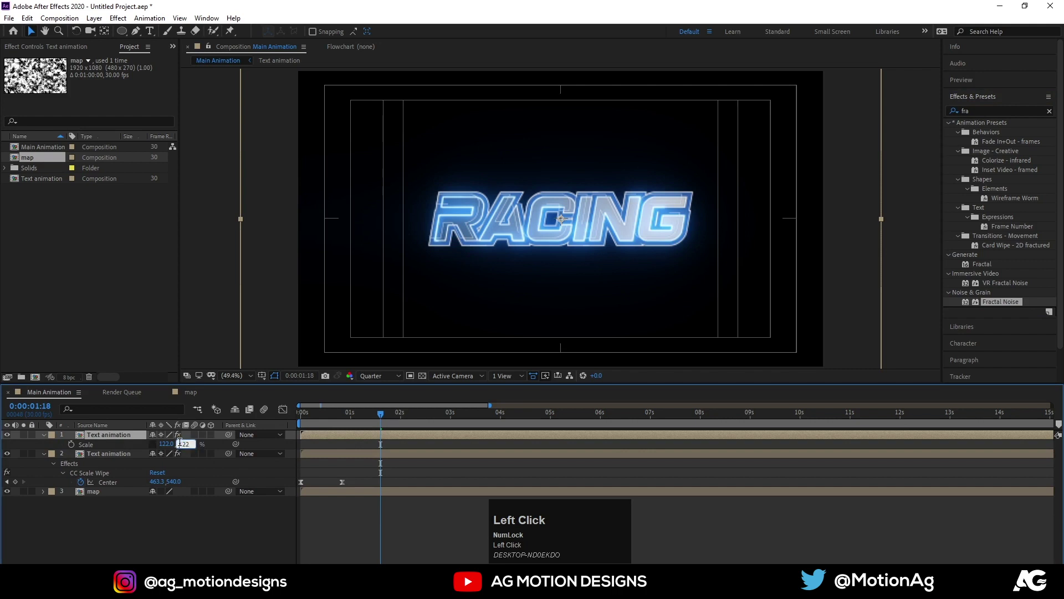
key(-)
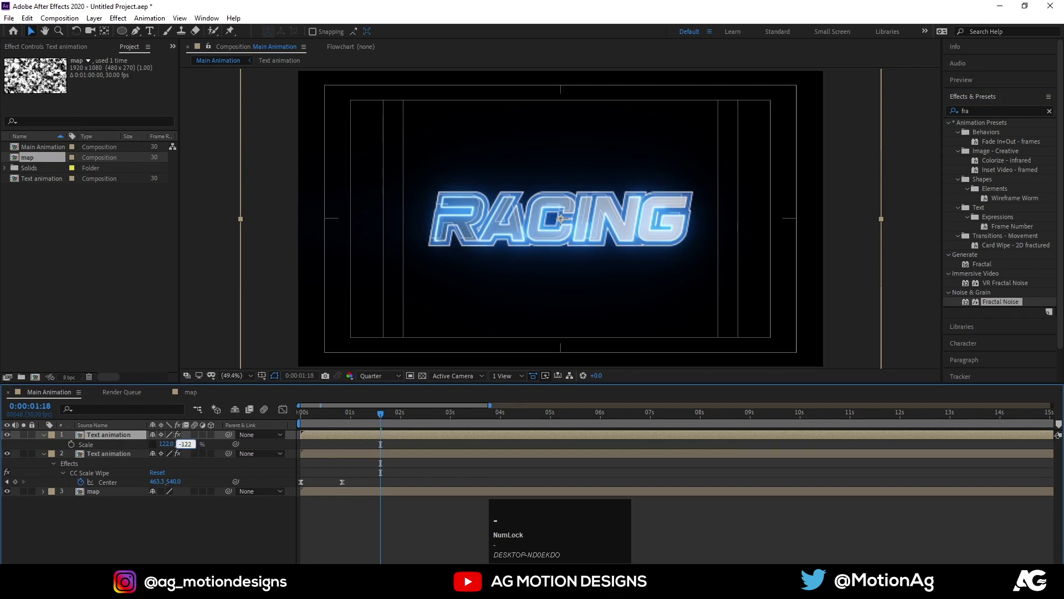
key(Return)
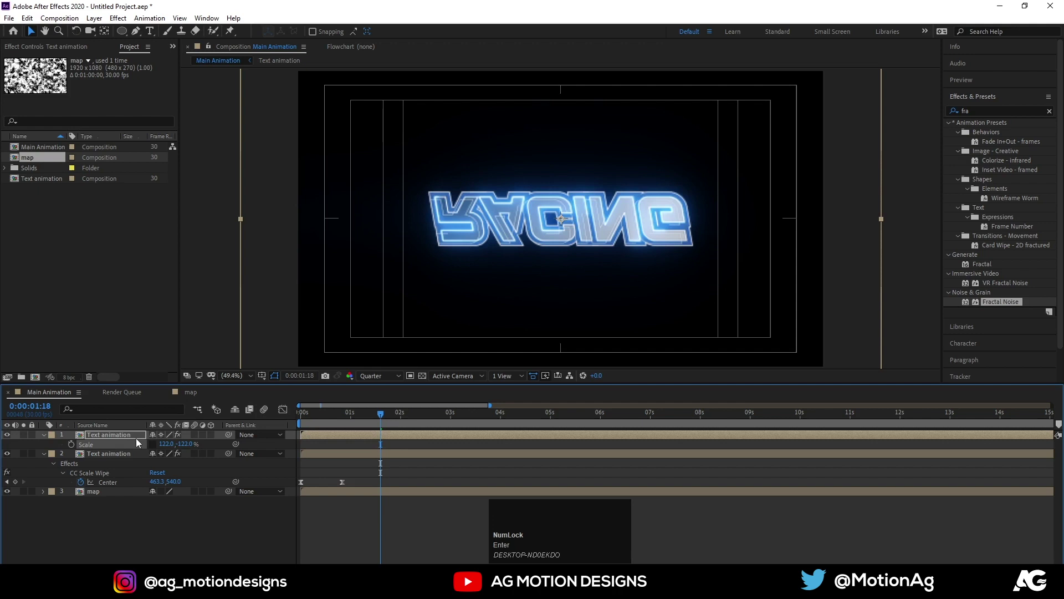
Step: Move the flipped copy down below the title and set it to Screen blending
key(p)
drag(178, 449, 146, 442)
key(F4)
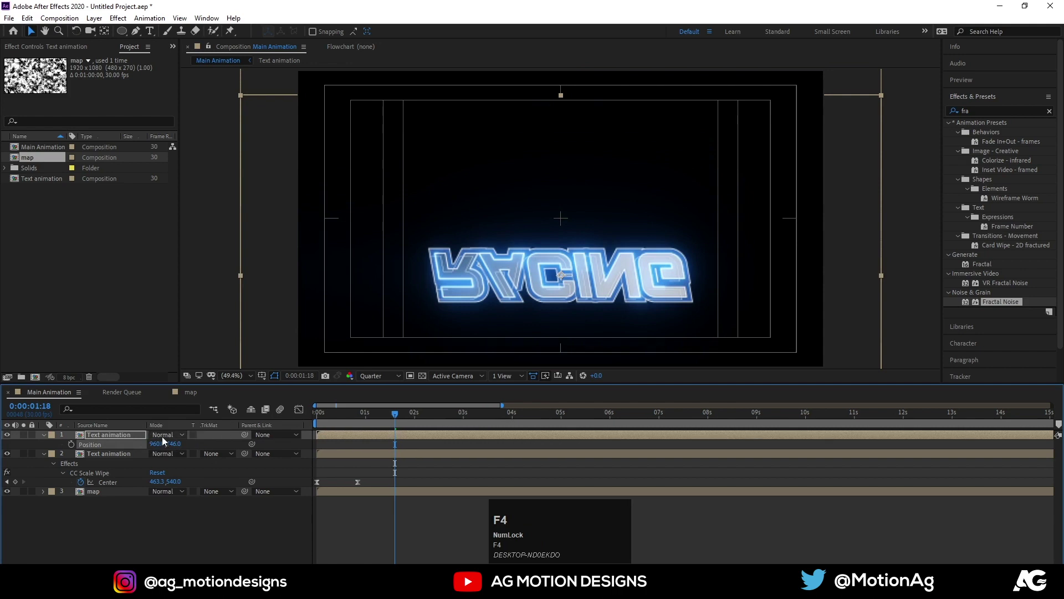
click(165, 440)
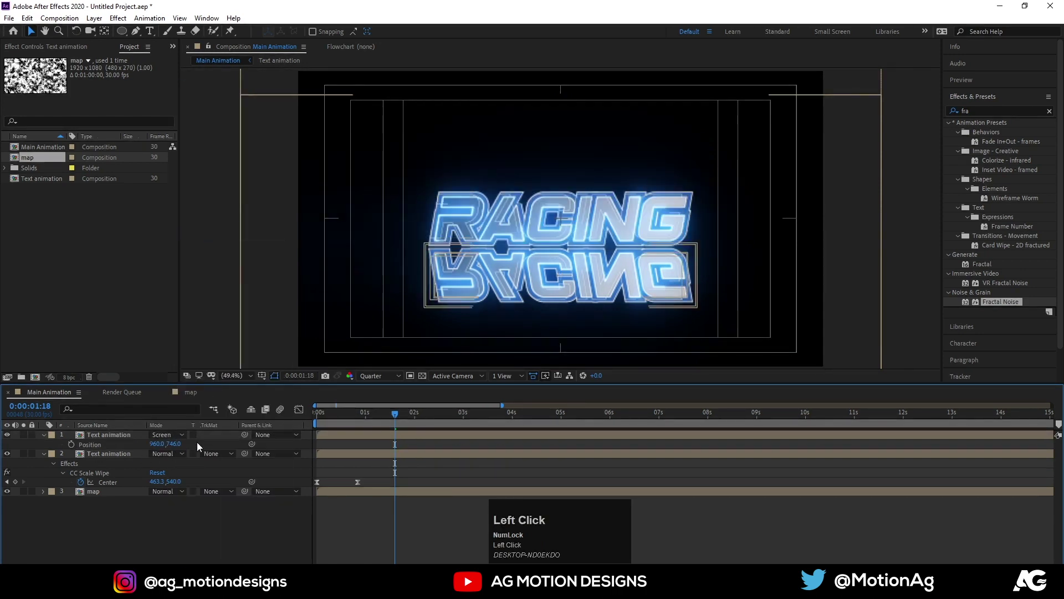
key(u)
key(u)
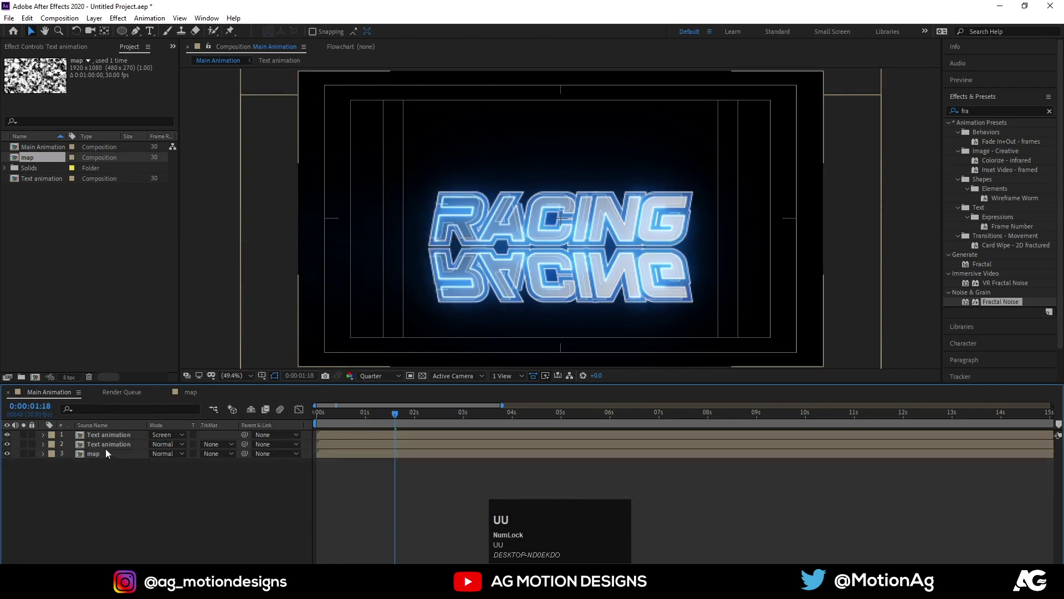
Step: Set the original text layer to Screen, hide the map layer, and add Black Solid 3 at the bottom of the stack
click(104, 449)
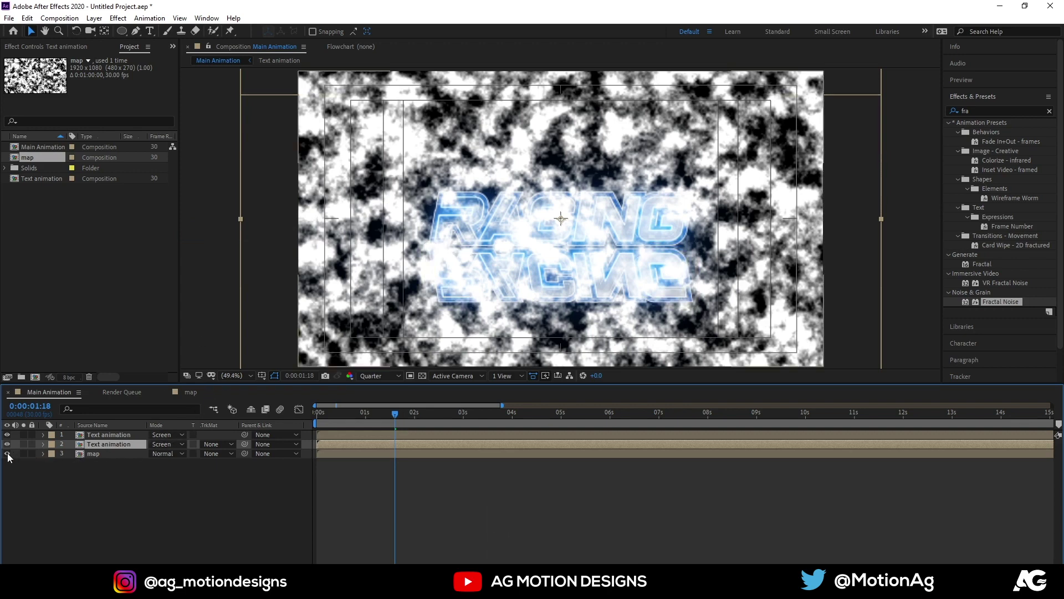
click(10, 458)
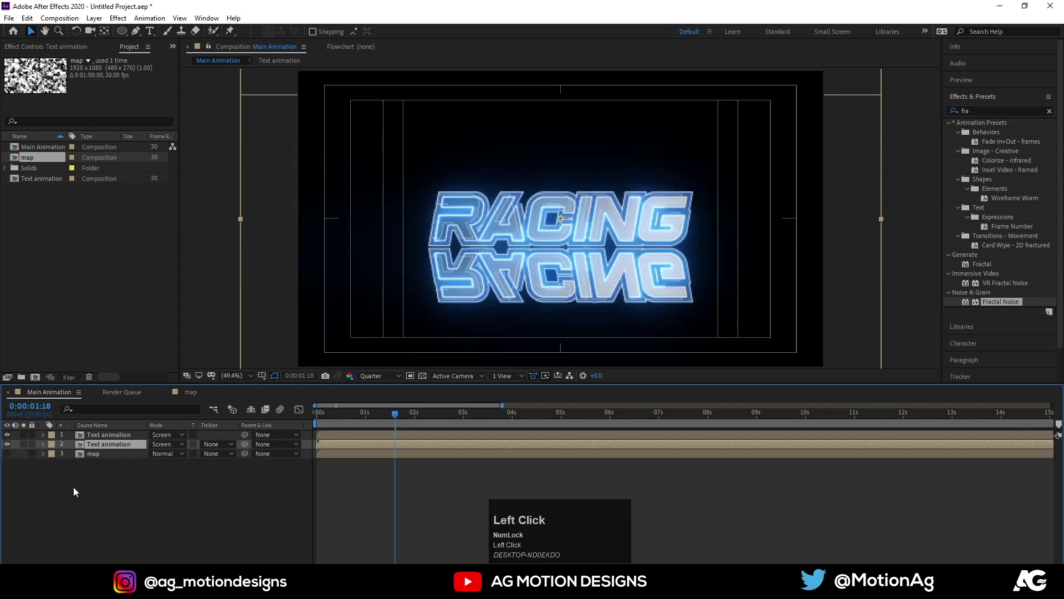
key(ctrl+y)
key(Return)
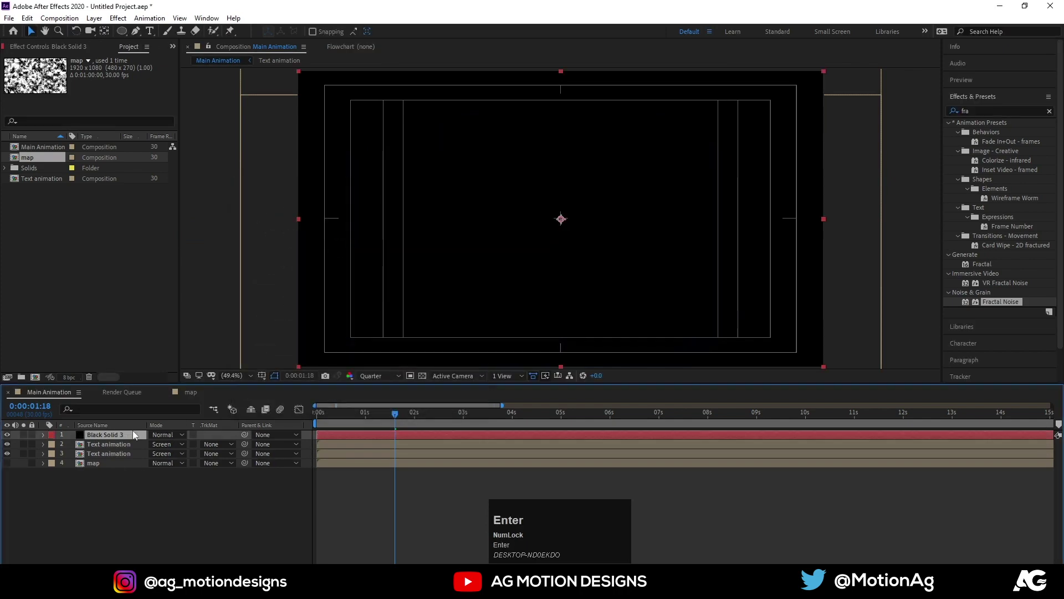
drag(123, 437, 102, 439)
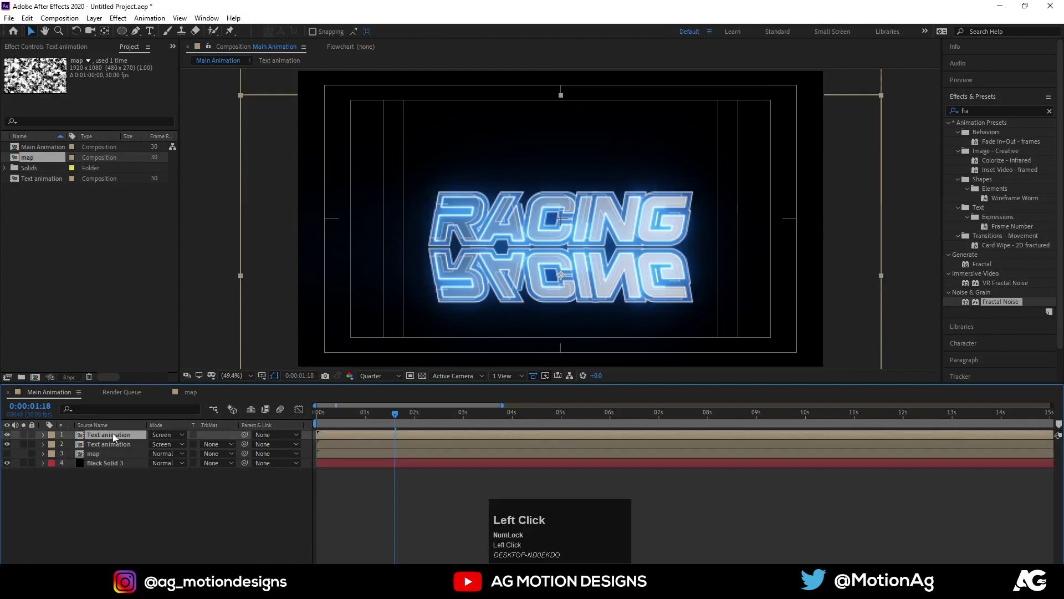
Step: Apply Compound Blur to the reflection layer driven by the map, and preview from the start
key(ctrl+a)
text(com)
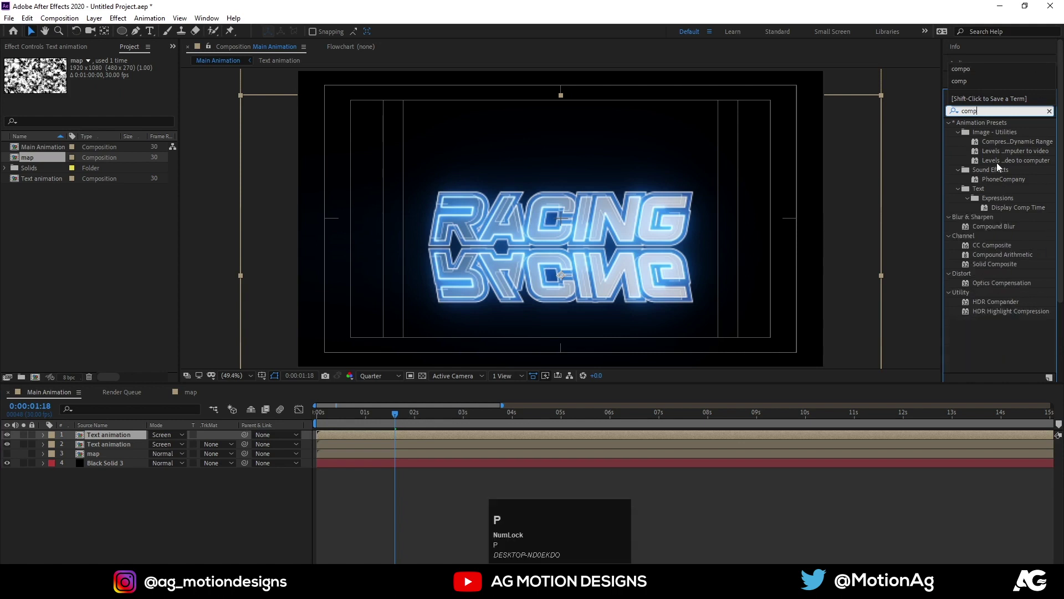
text(o)
click(988, 135)
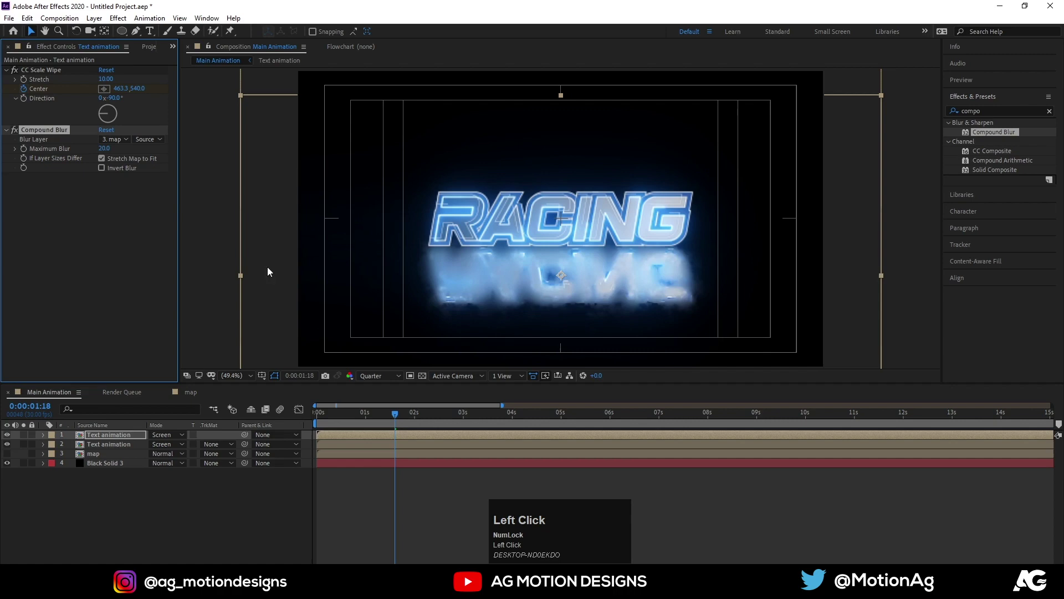
drag(192, 396, 278, 416)
key(space)
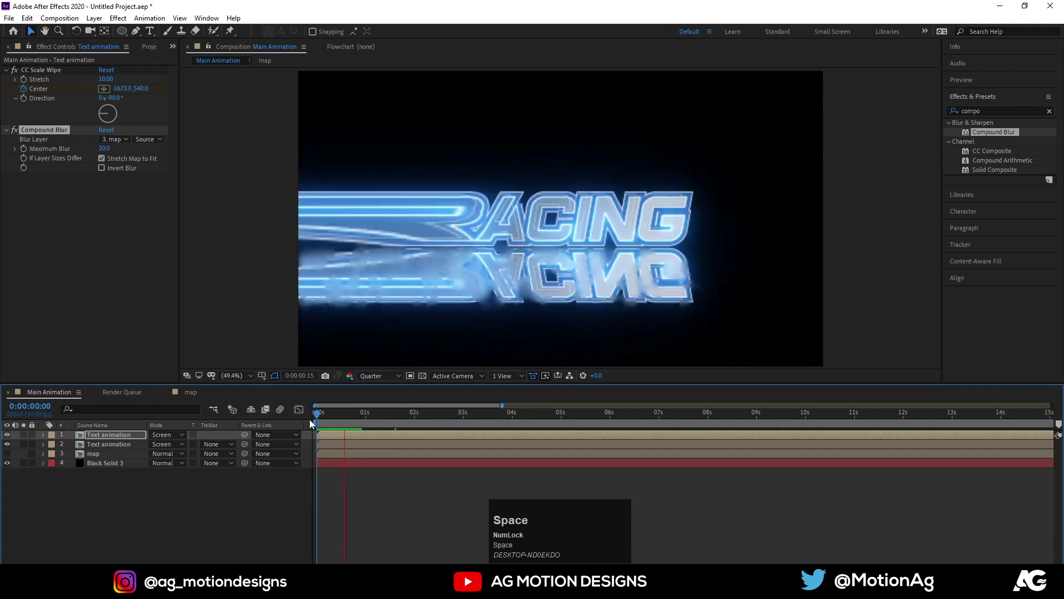
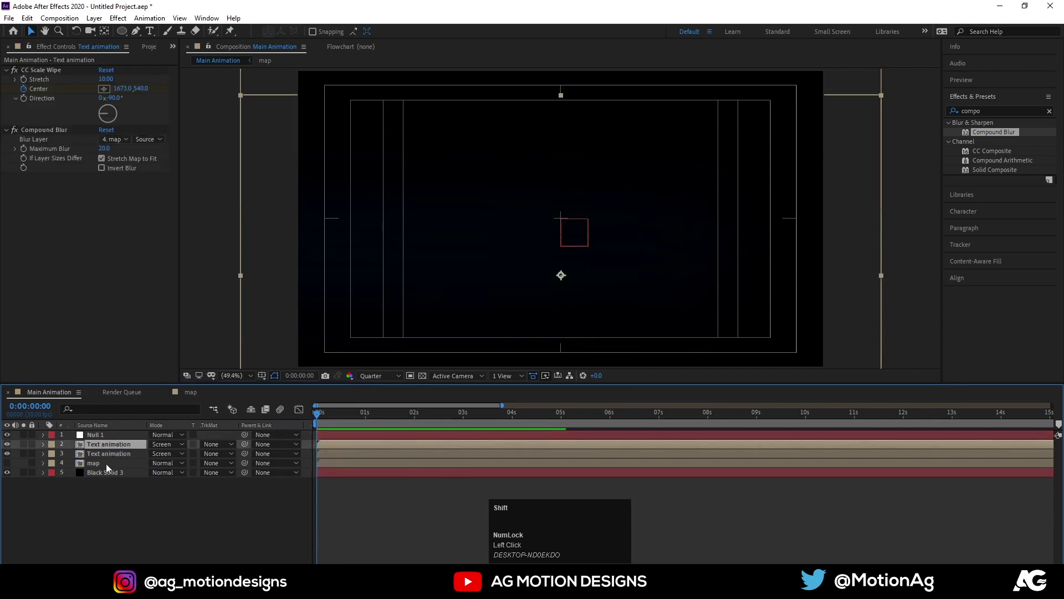
Step: Parent the text and map layers to Null 1 and keyframe its scale for a zoom-in
click(109, 468)
drag(250, 450, 105, 437)
key(s)
click(72, 447)
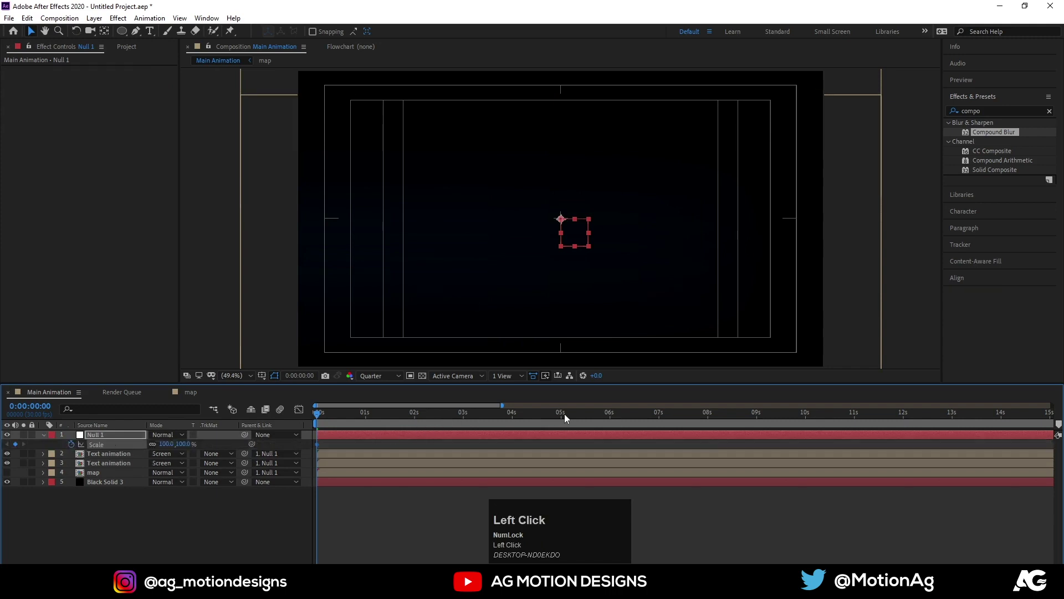
click(562, 421)
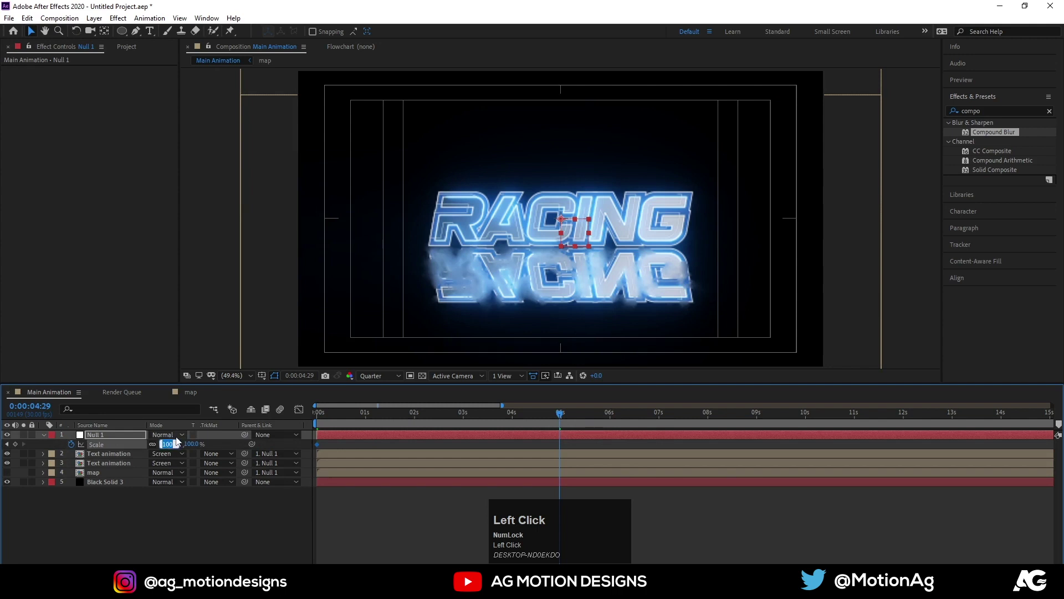
key(Return)
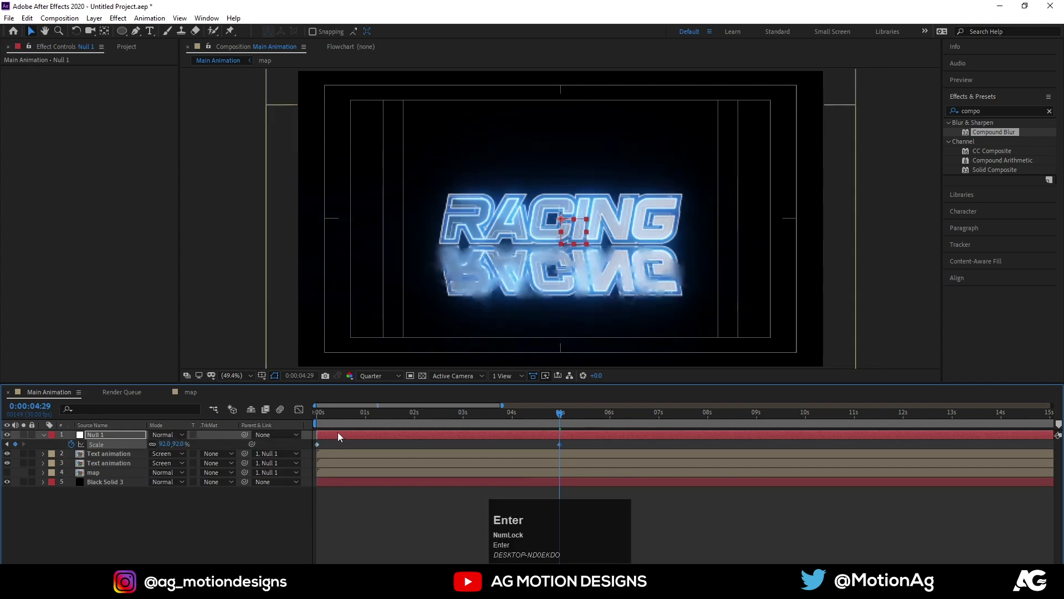
Step: Preview the zoom animation repeatedly from different points on the timeline
click(335, 413)
key(space)
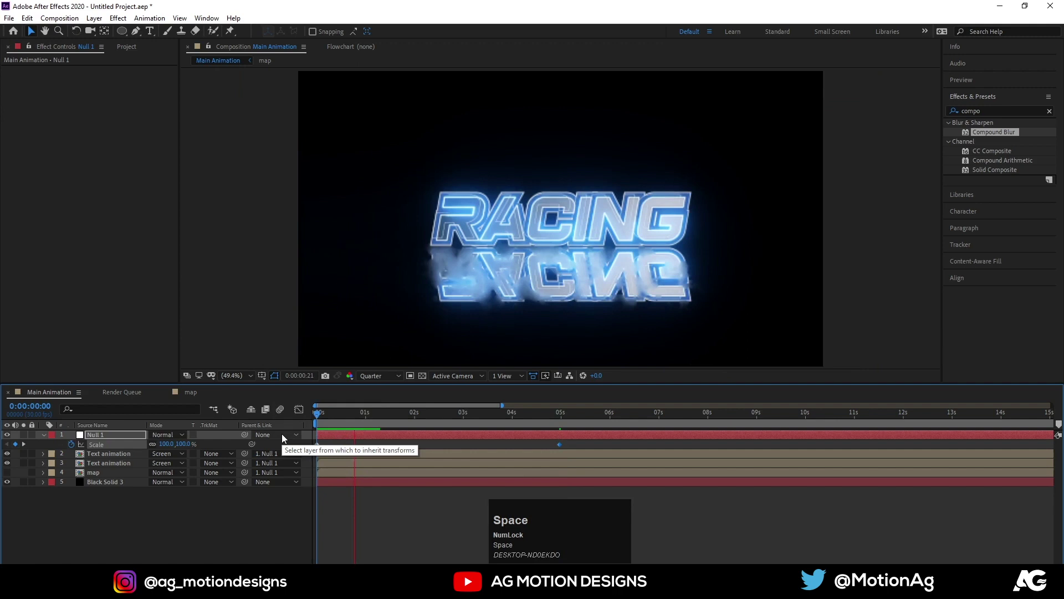
key(space)
click(379, 418)
key(space)
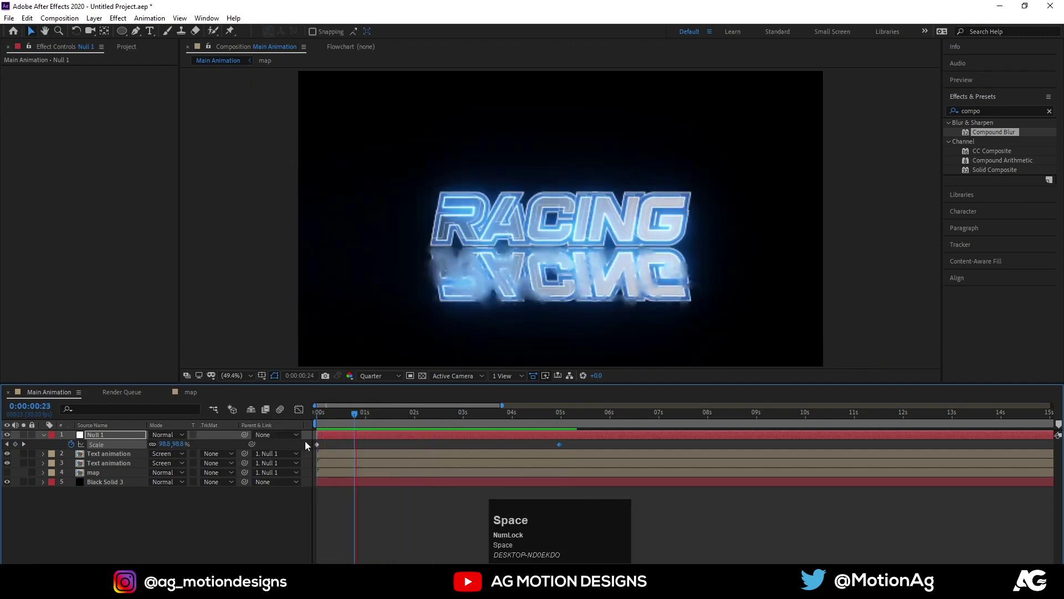
click(343, 420)
key(space)
click(377, 381)
key(`)
Step: Fade the reflection layer to 70% opacity, preview the wipe and zoom, and turn on motion blur
click(123, 456)
key(t)
click(157, 464)
key(Return)
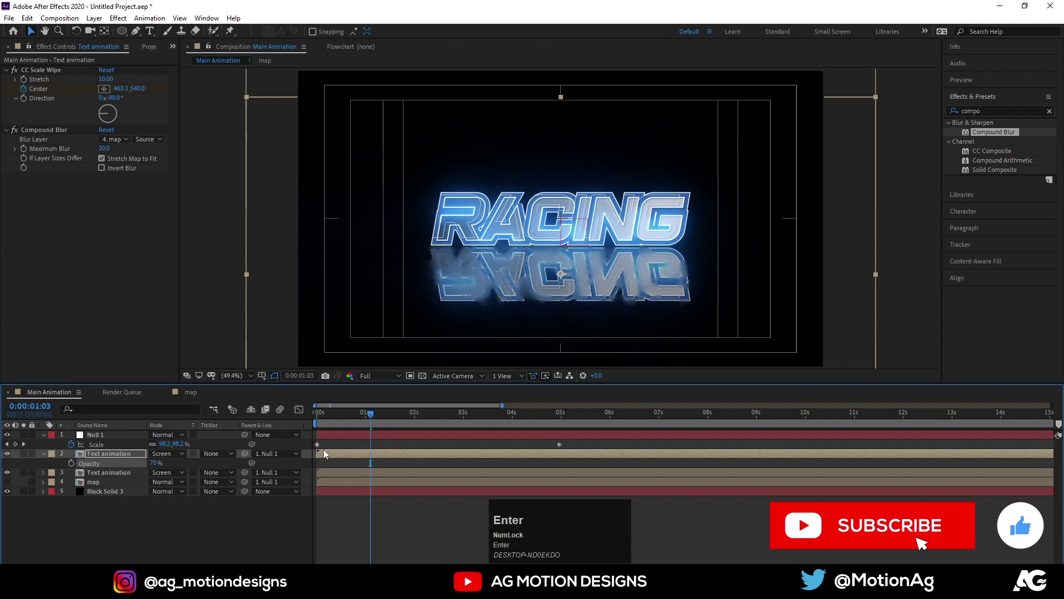
drag(344, 446, 283, 413)
key(space)
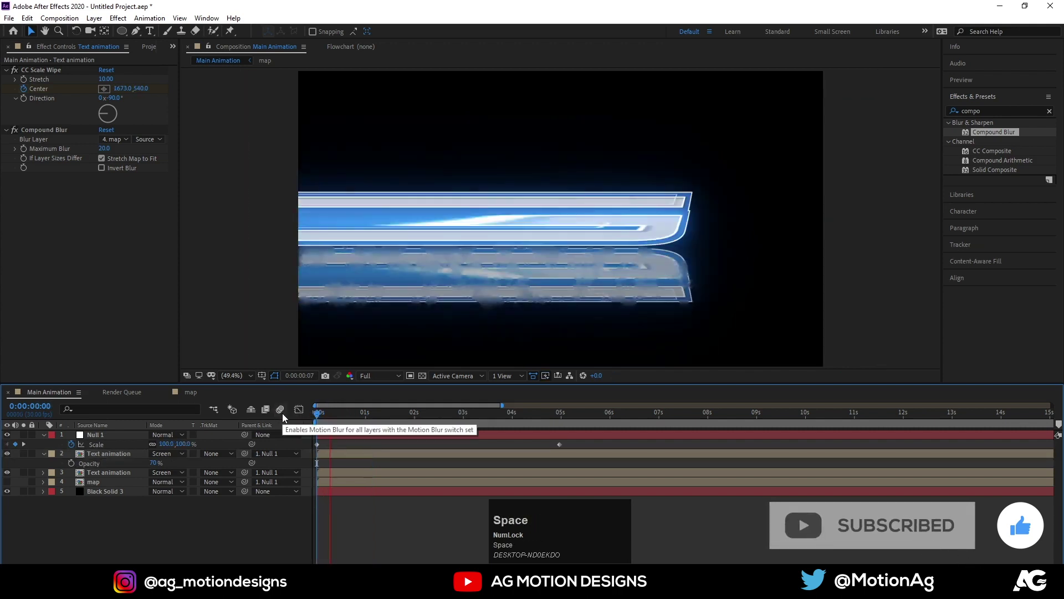
click(402, 417)
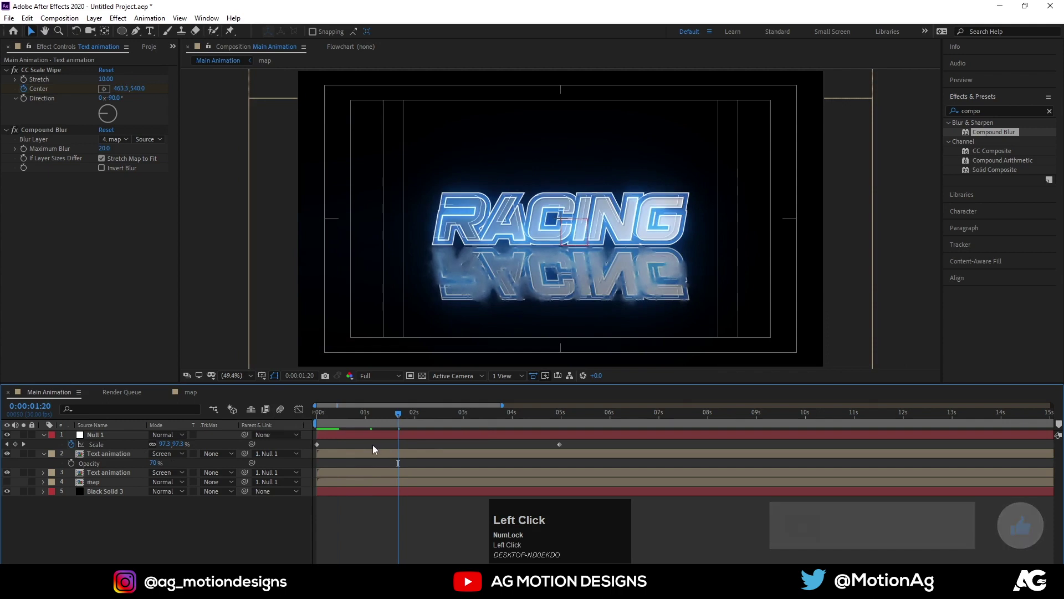
Step: Add a new adjustment layer on top and apply Glow to it
right_click(181, 529)
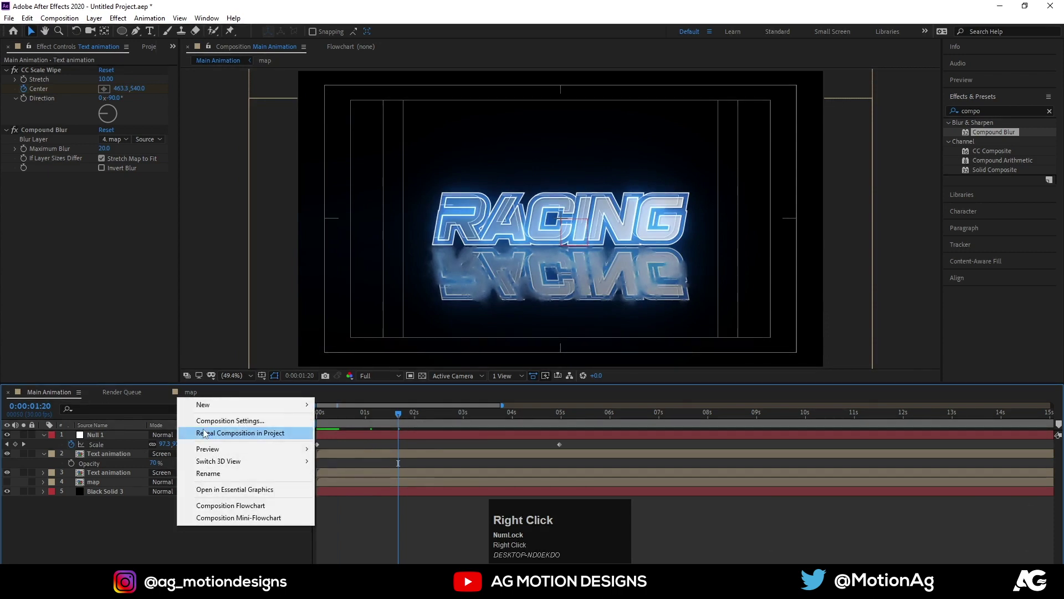
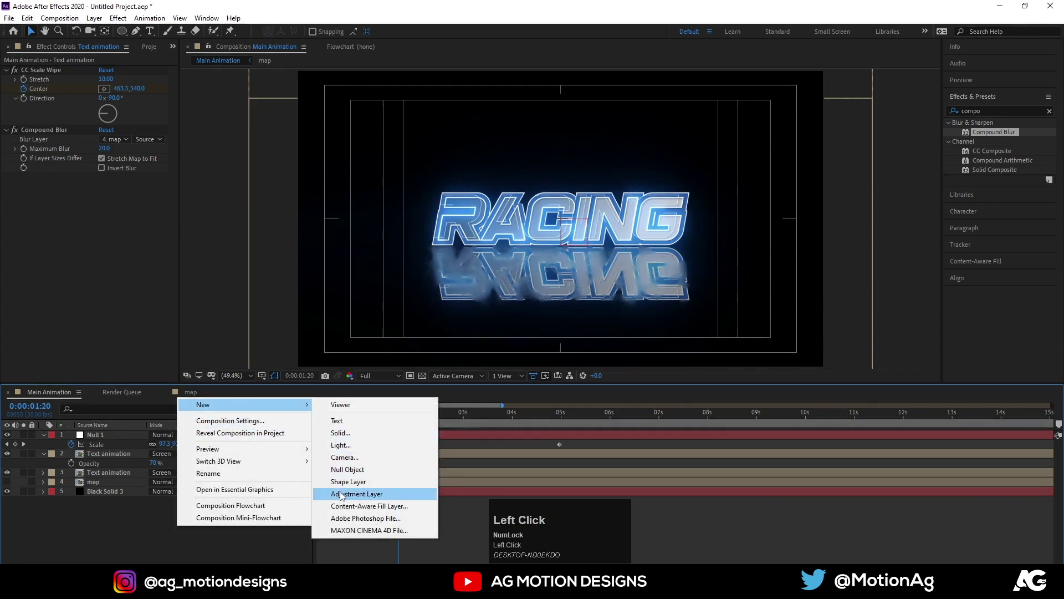
key(ctrl+a)
text(glow)
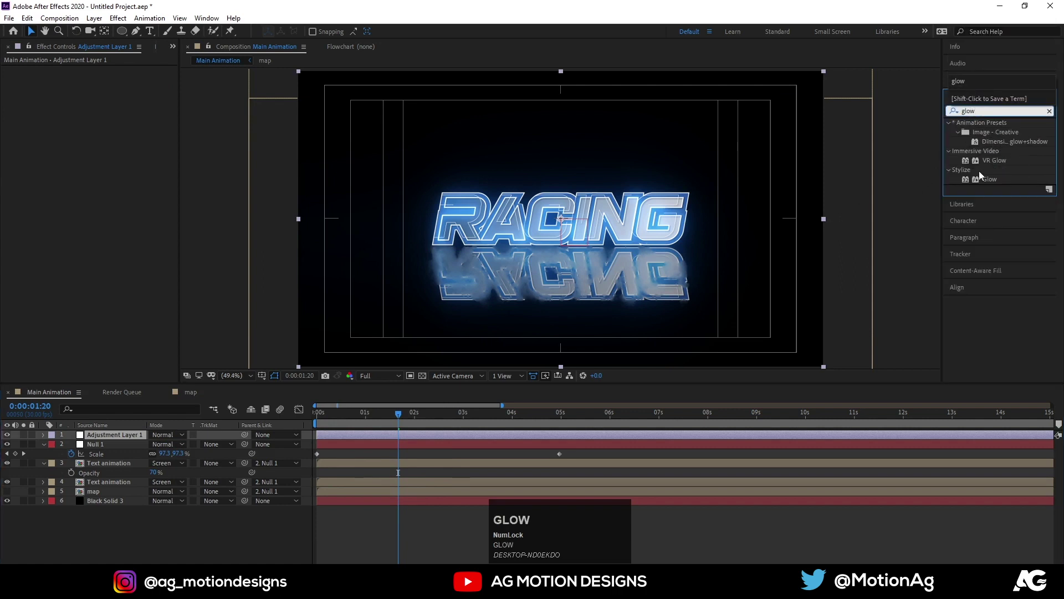
click(1002, 186)
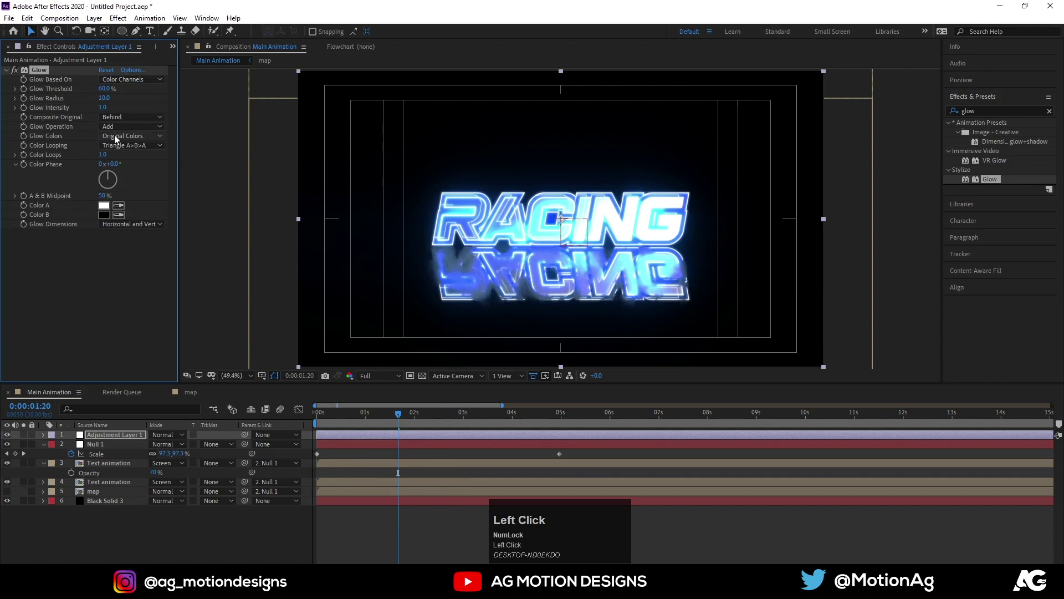
Step: Set the glow to threshold 94.5%, radius 156, intensity 1.5 and preview the brightened title
drag(109, 99, 111, 101)
drag(111, 102, 365, 418)
click(365, 418)
key(space)
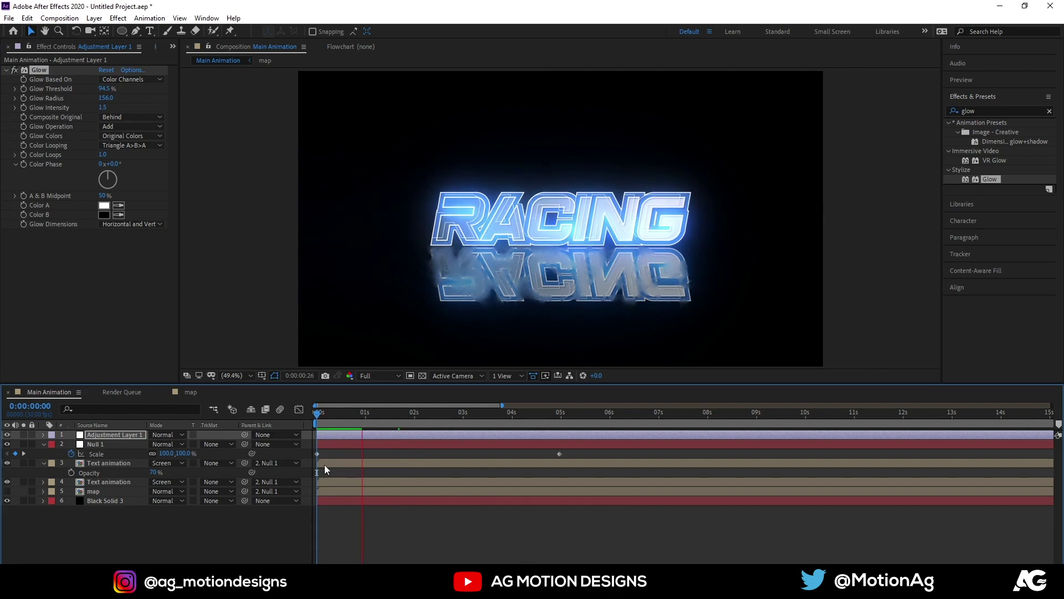
key(space)
click(341, 417)
key(space)
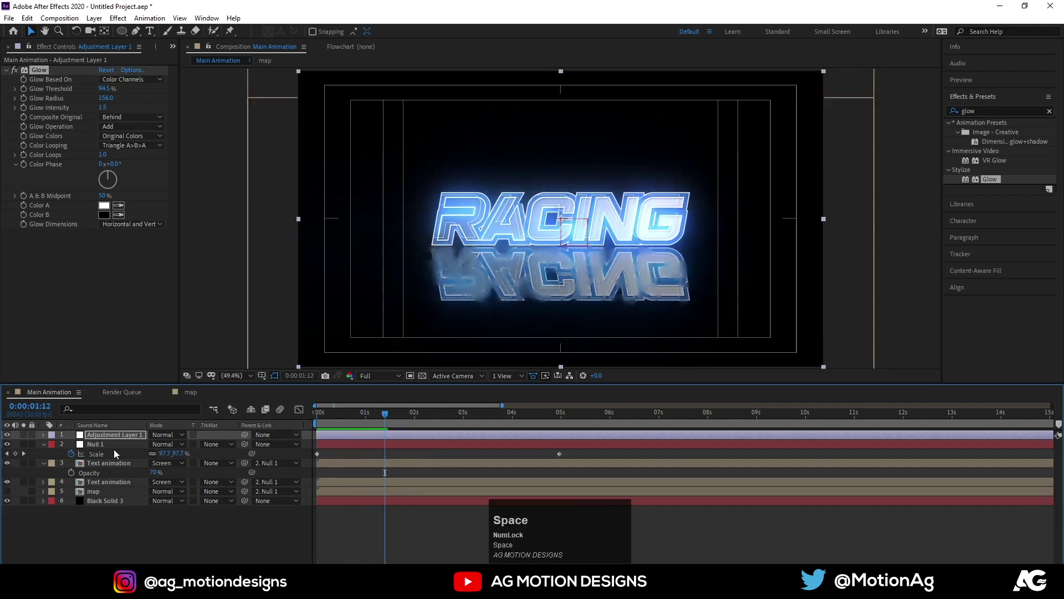
Step: Duplicate the Saber outline solid in Text animation and set its preset to Electric
click(110, 466)
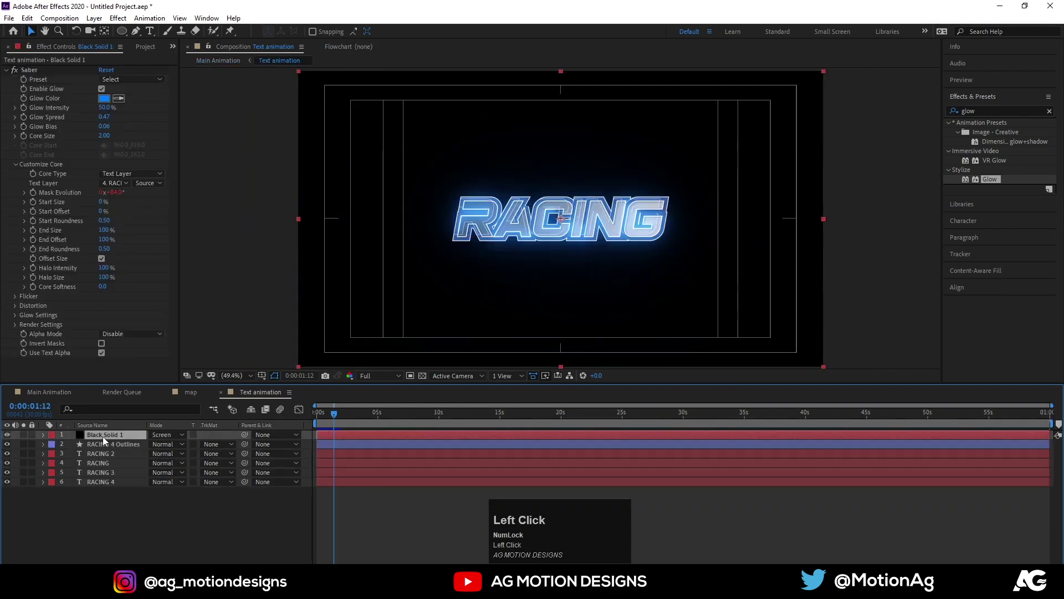
key(ctrl+d)
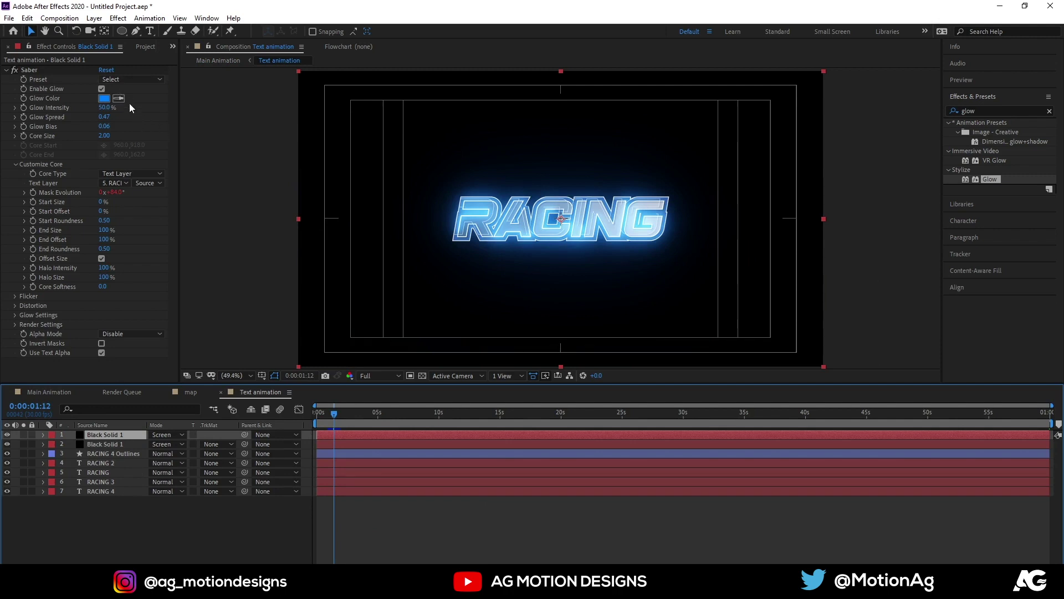
click(118, 82)
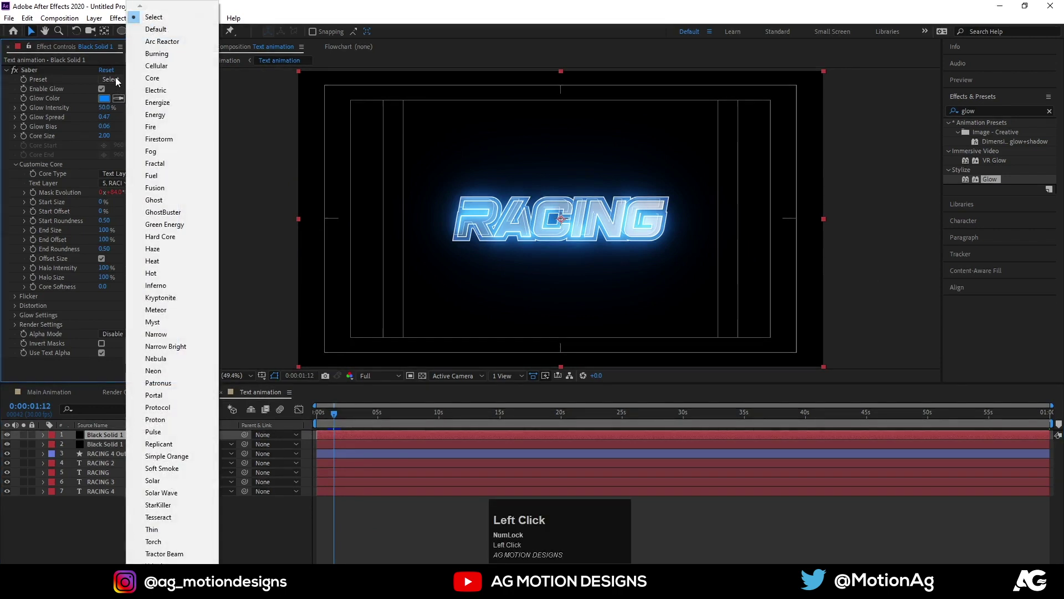
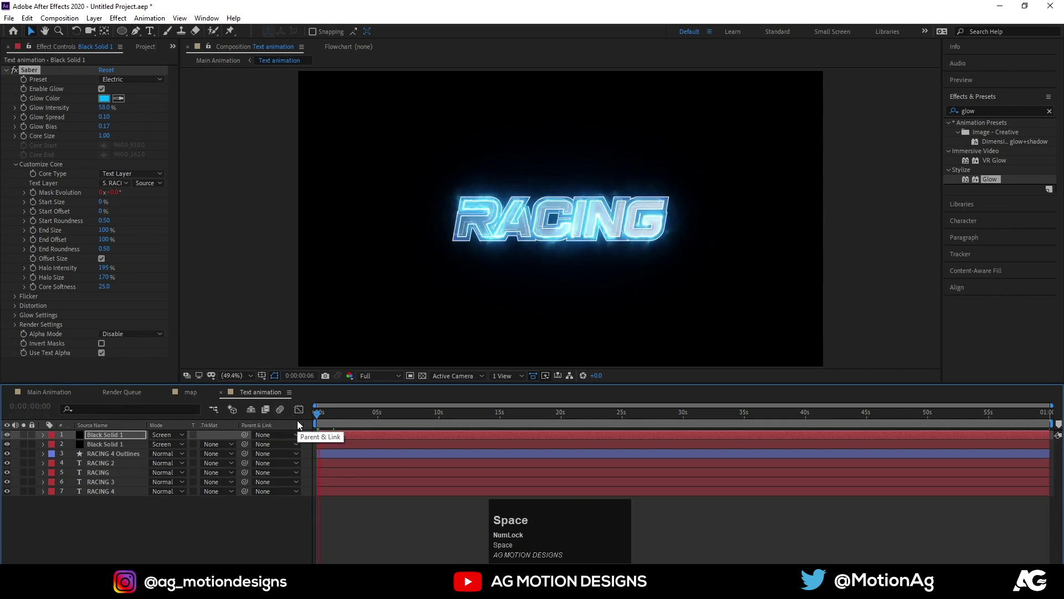
Step: Preview the electric outline in the Main Animation composition
click(64, 396)
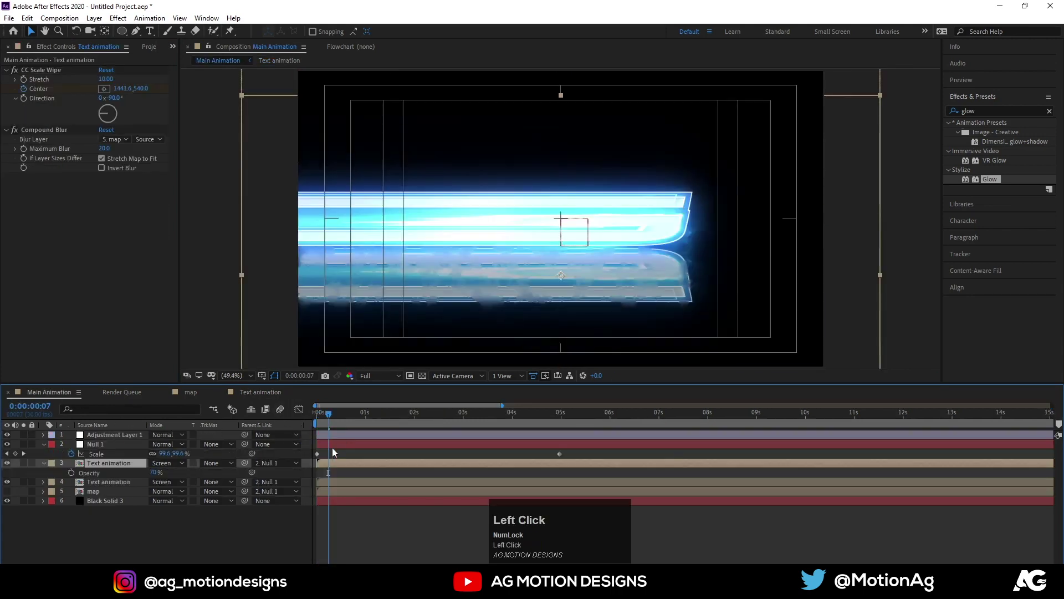
key(space)
key(space)
click(384, 379)
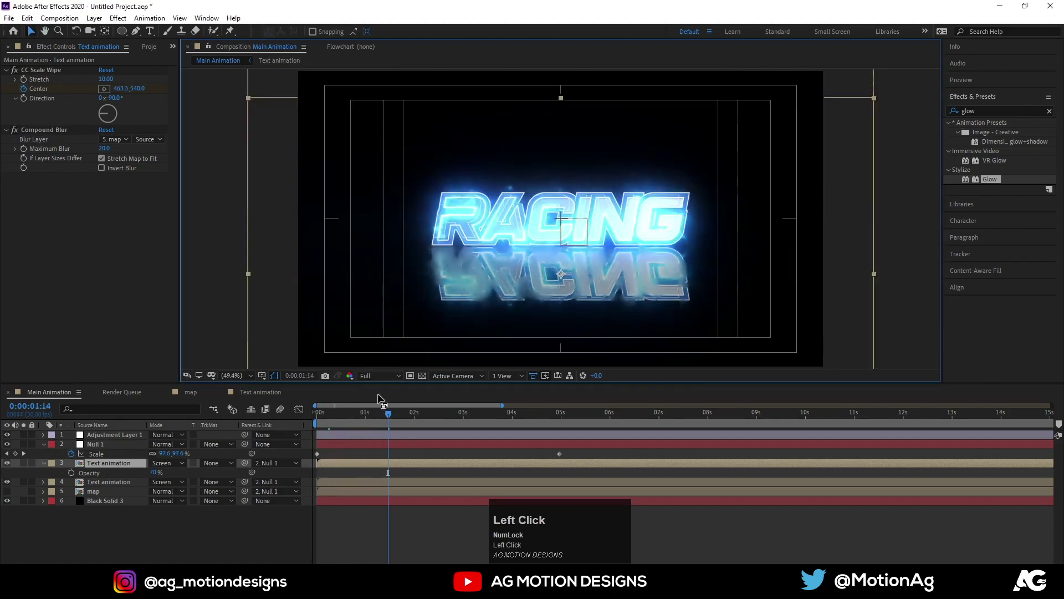
key(`)
key(`)
Step: Reduce the Saber outline's Core Size to 0.50 for a thinner crackle
click(245, 395)
scroll(up, 3)
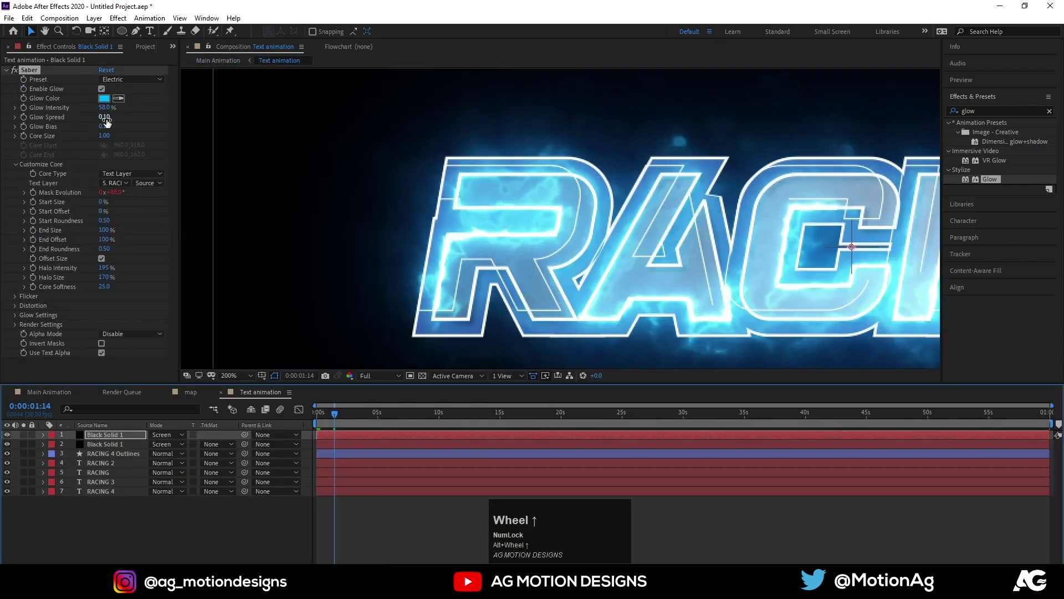
click(110, 138)
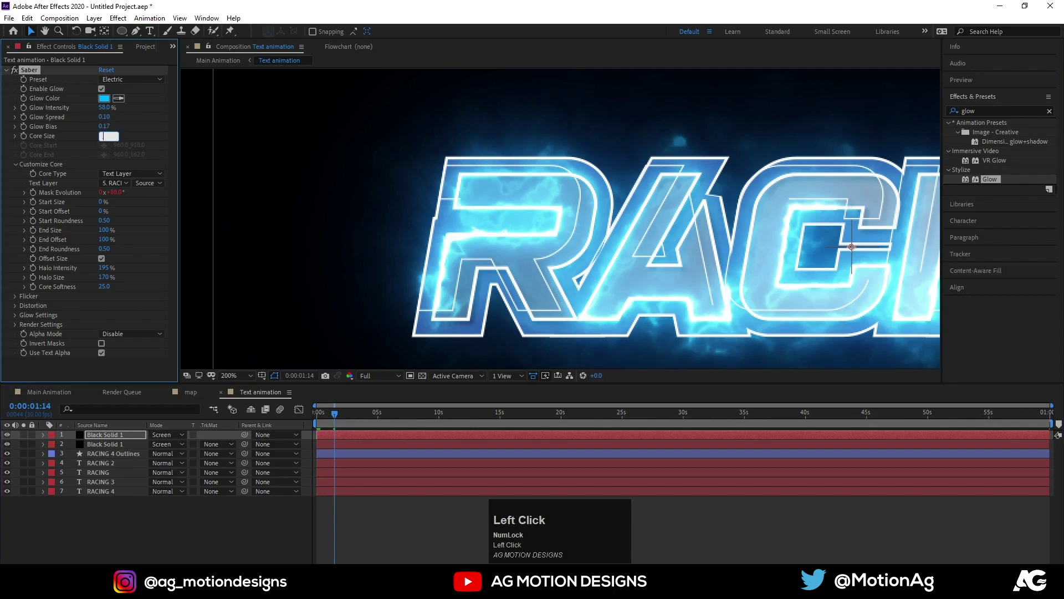
key(Return)
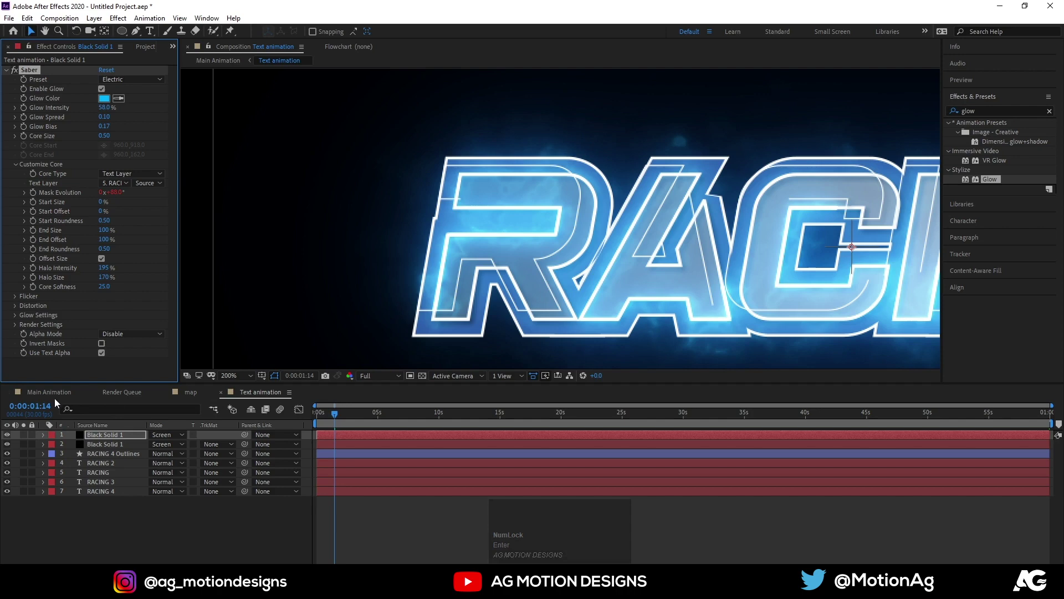
Step: Reveal and adjust the opacity of the Glow adjustment layer in Main Animation
click(54, 398)
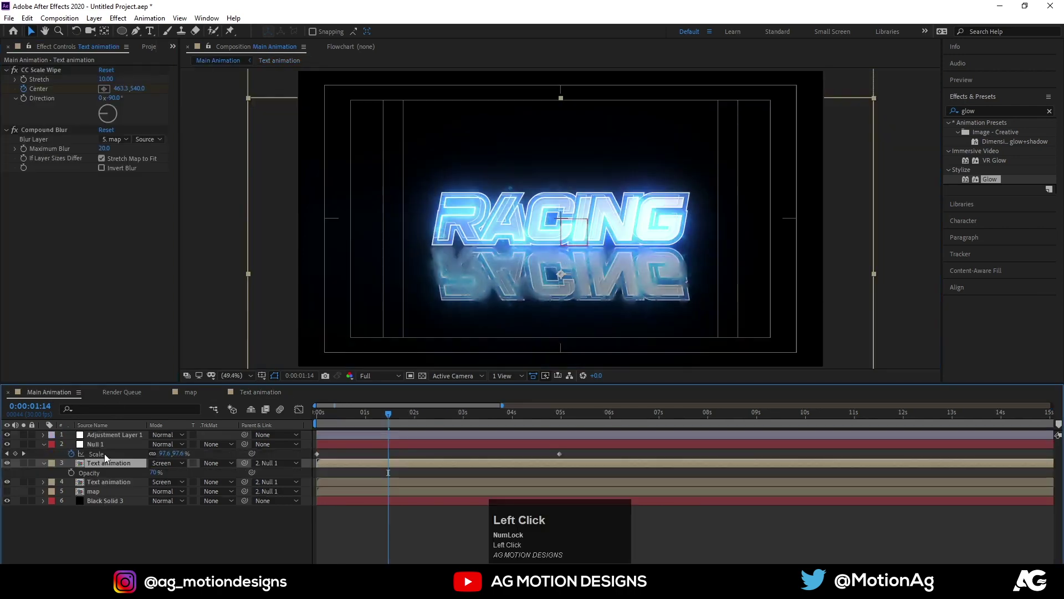
click(102, 439)
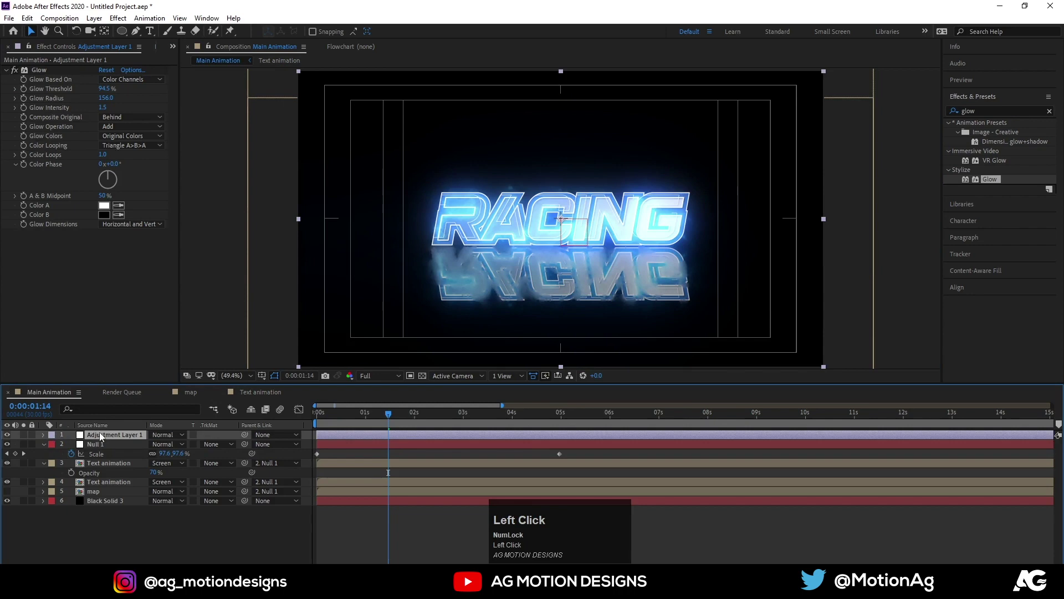
key(t)
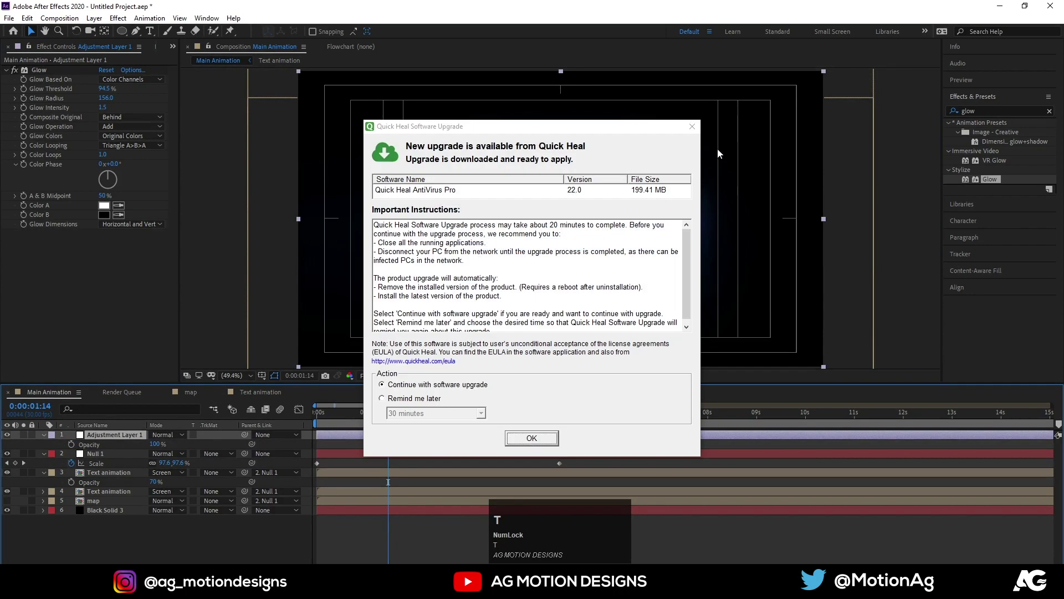
click(158, 448)
key(Return)
key(space)
Step: Set the glow layer to 40% opacity and play back the finished RACING title
click(356, 418)
key(space)
key(space)
click(349, 419)
key(space)
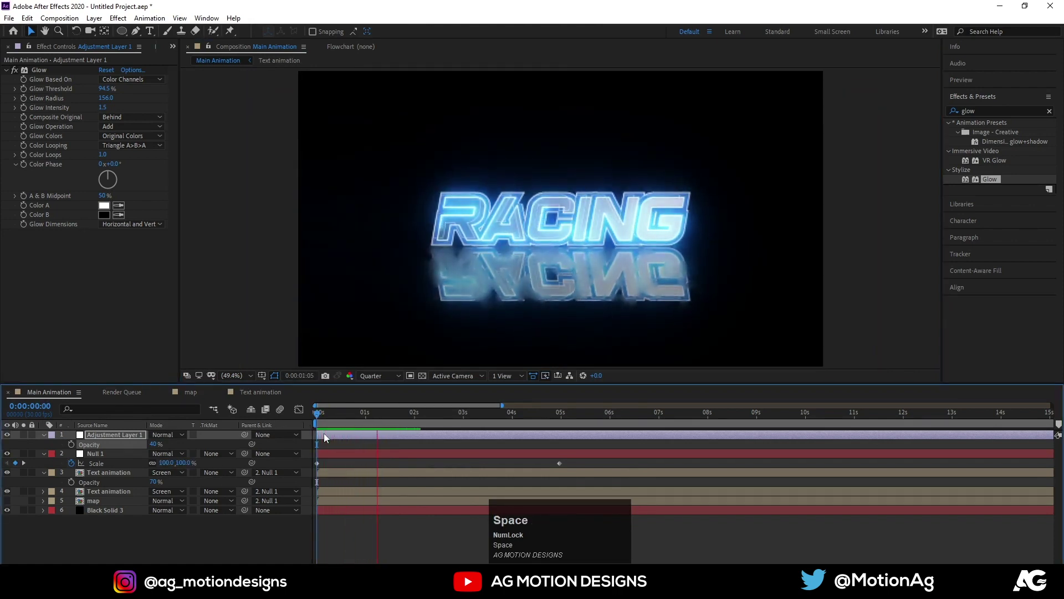